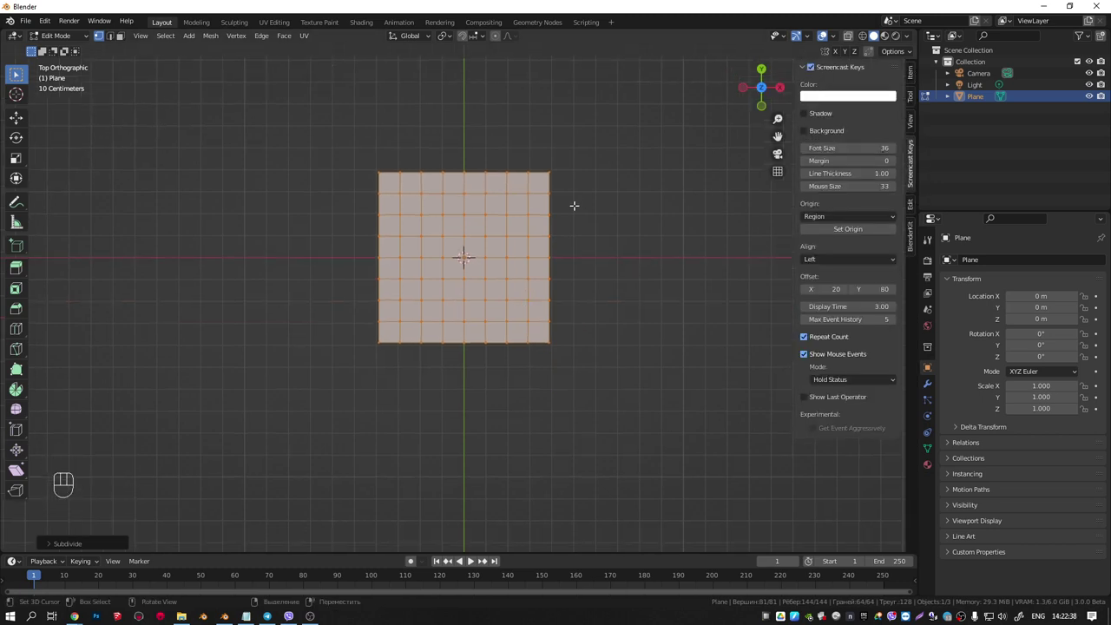
# Round the plane's corners and smooth it with a level-2 Subdivision Surface modifier
pyautogui.press('Tab')
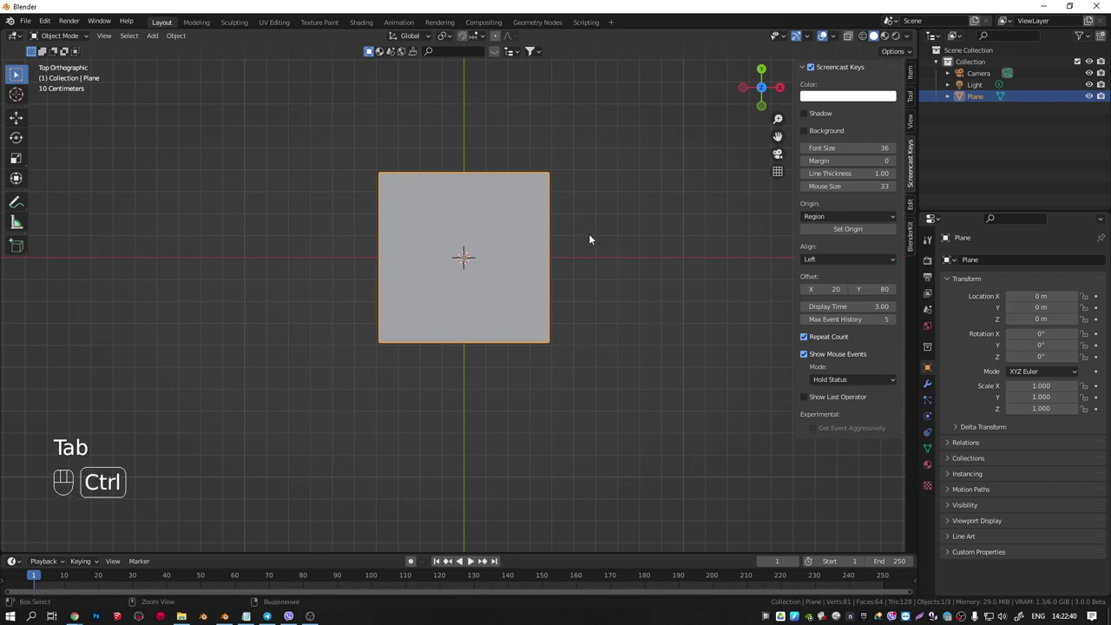
pyautogui.press('ctrl+2')
pyautogui.press('Tab')
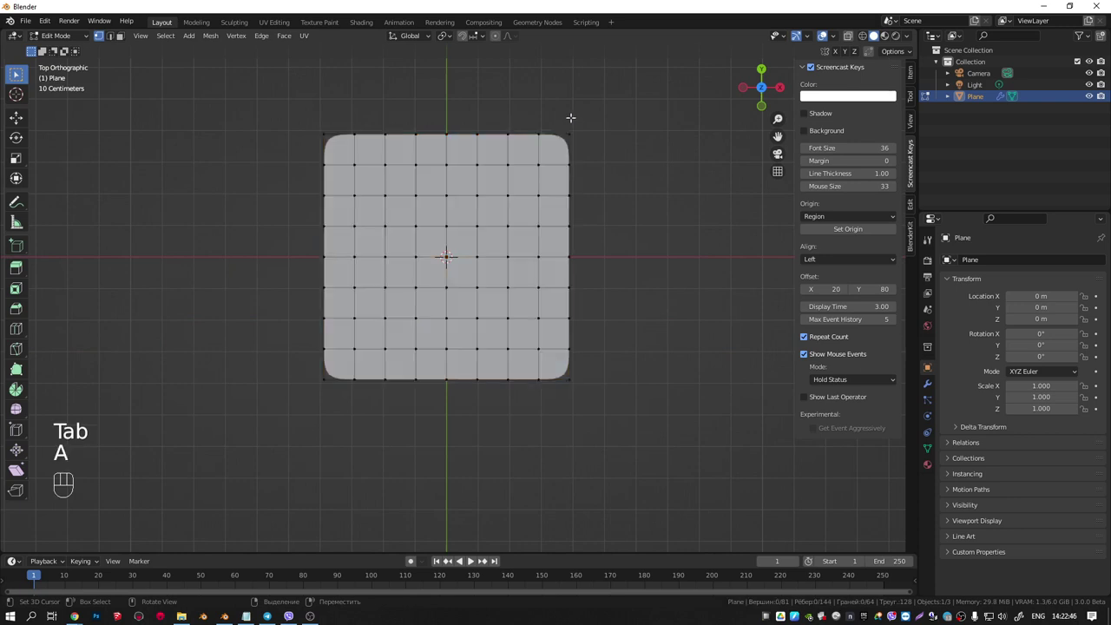
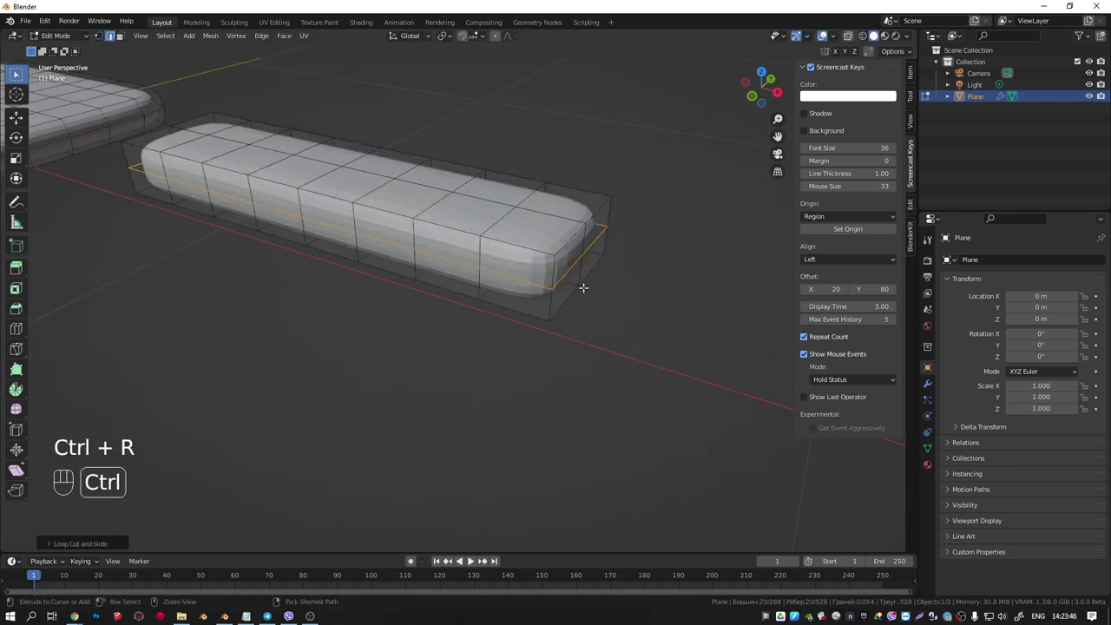
# Scale the rim edges outward along Y and delete a band of faces to open the border
pyautogui.press('s')
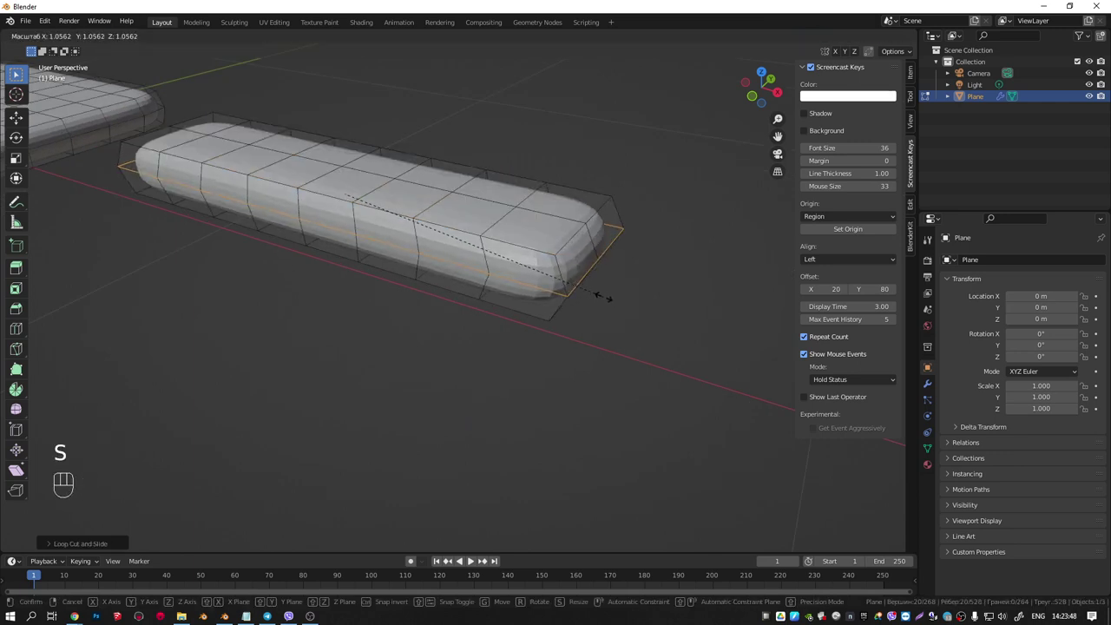
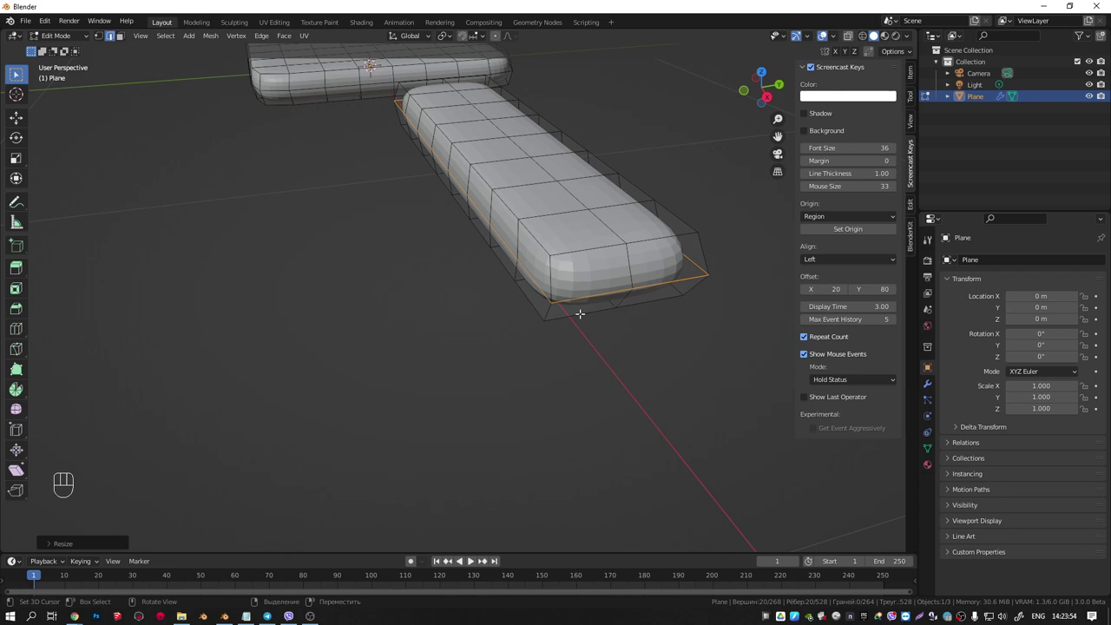
pyautogui.press('s')
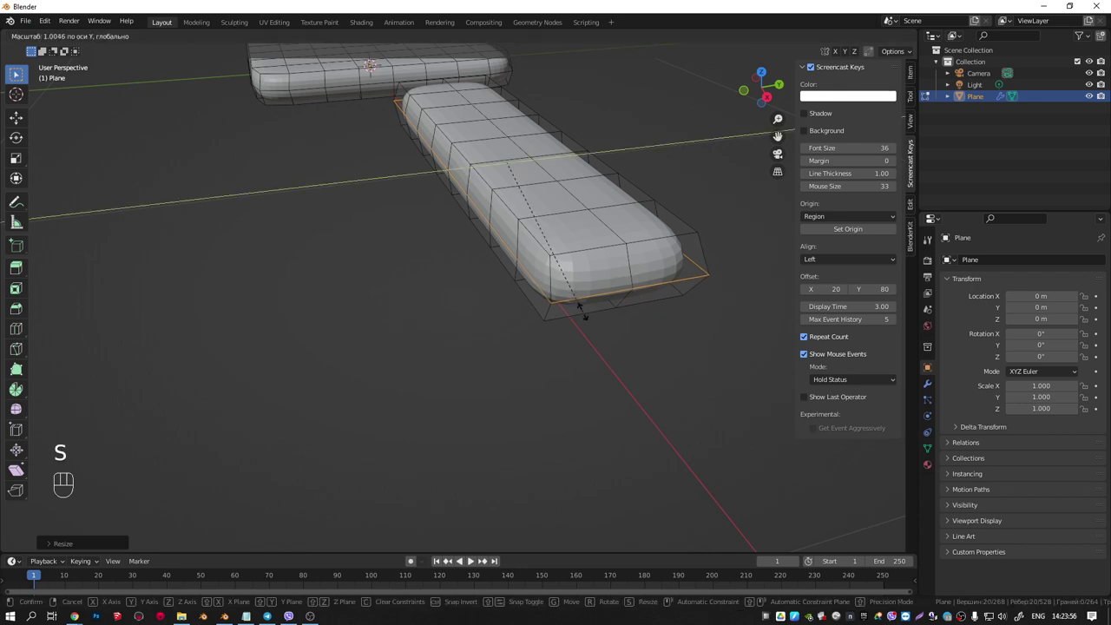
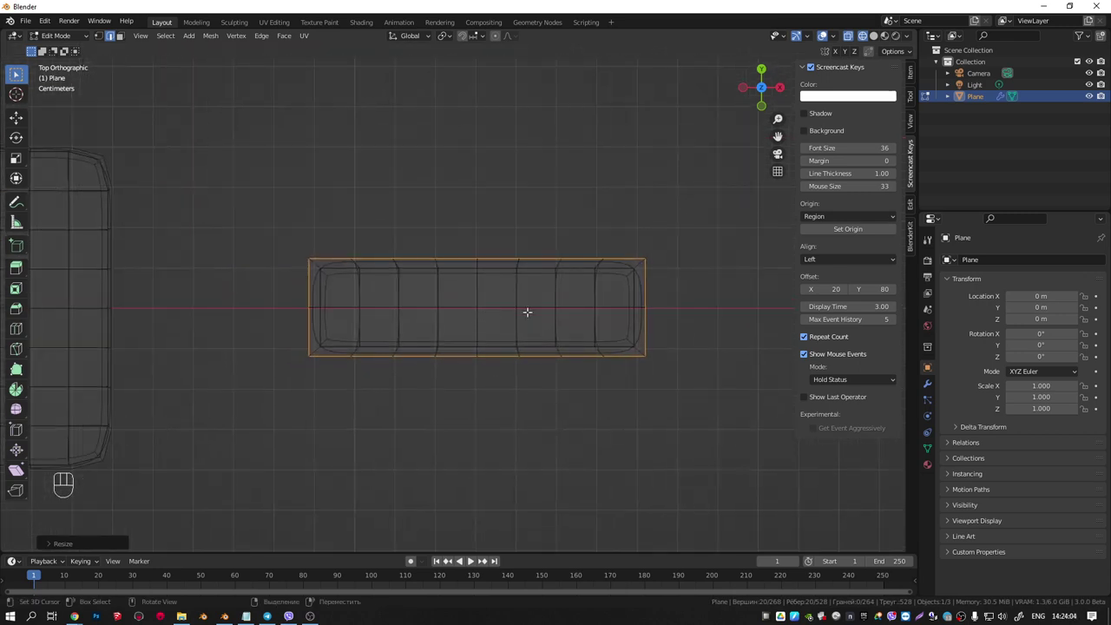
pyautogui.press('l')
pyautogui.press('Delete')
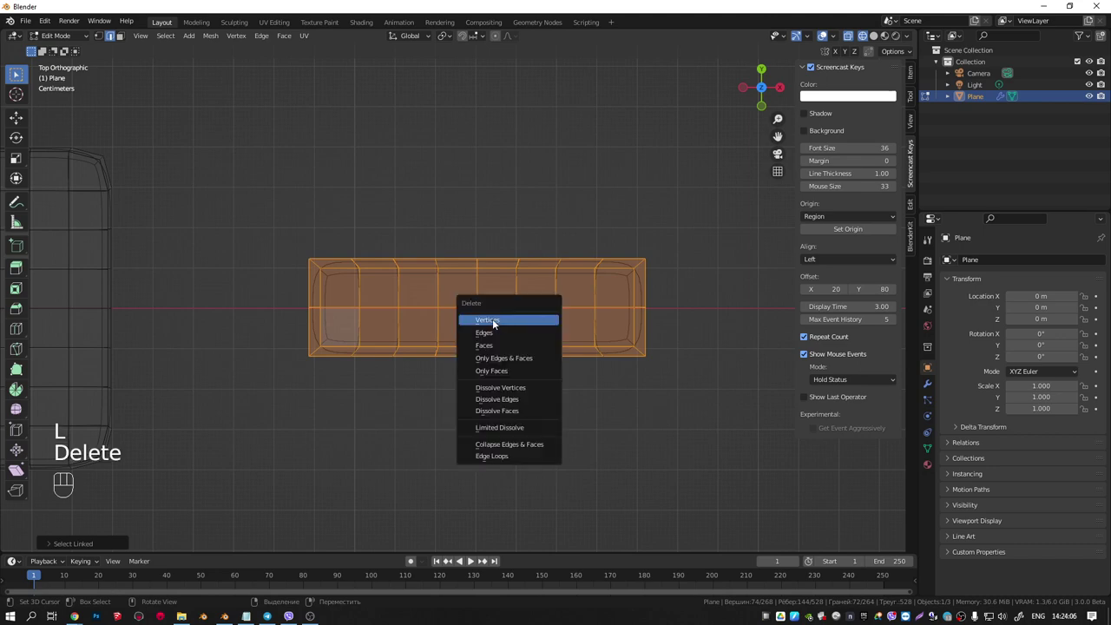
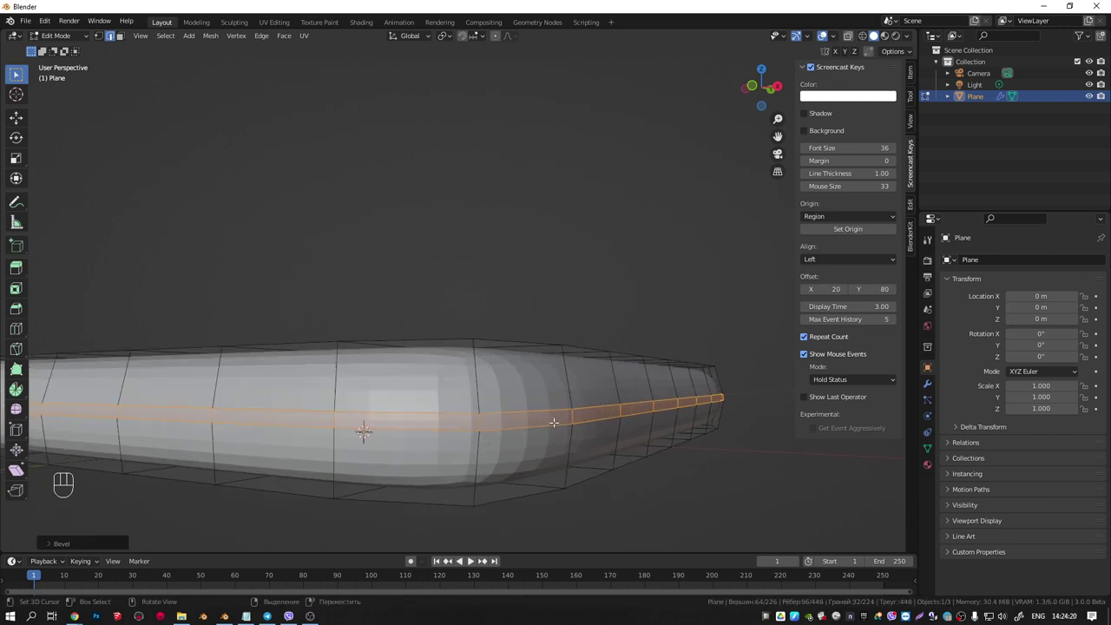
# Extrude the open border edges outward into a protruding lip along the rim
pyautogui.press('alt+e')
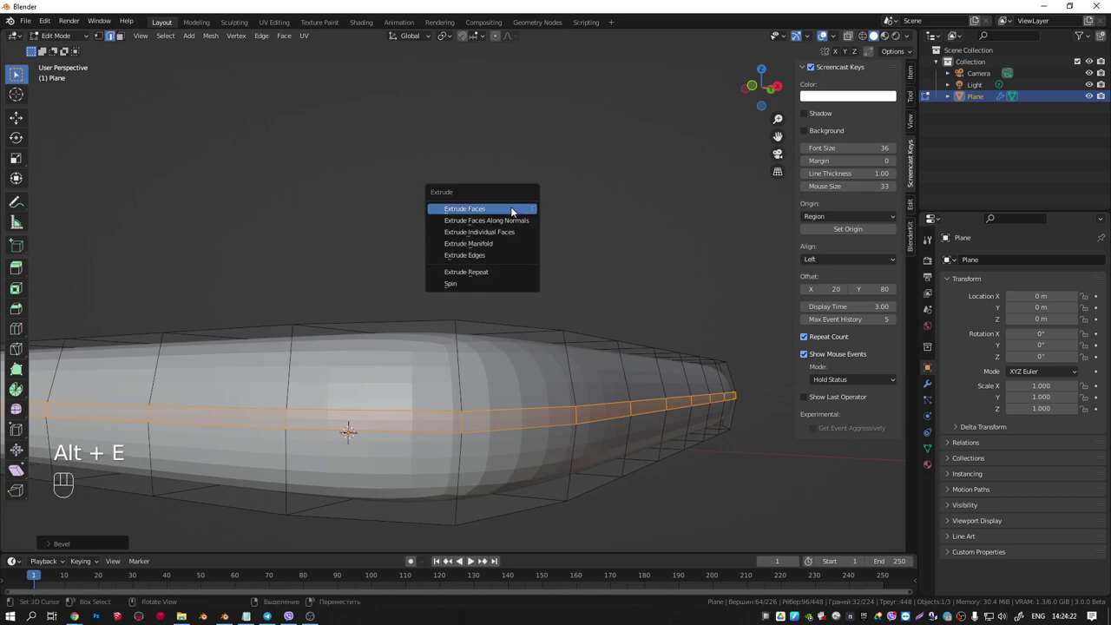
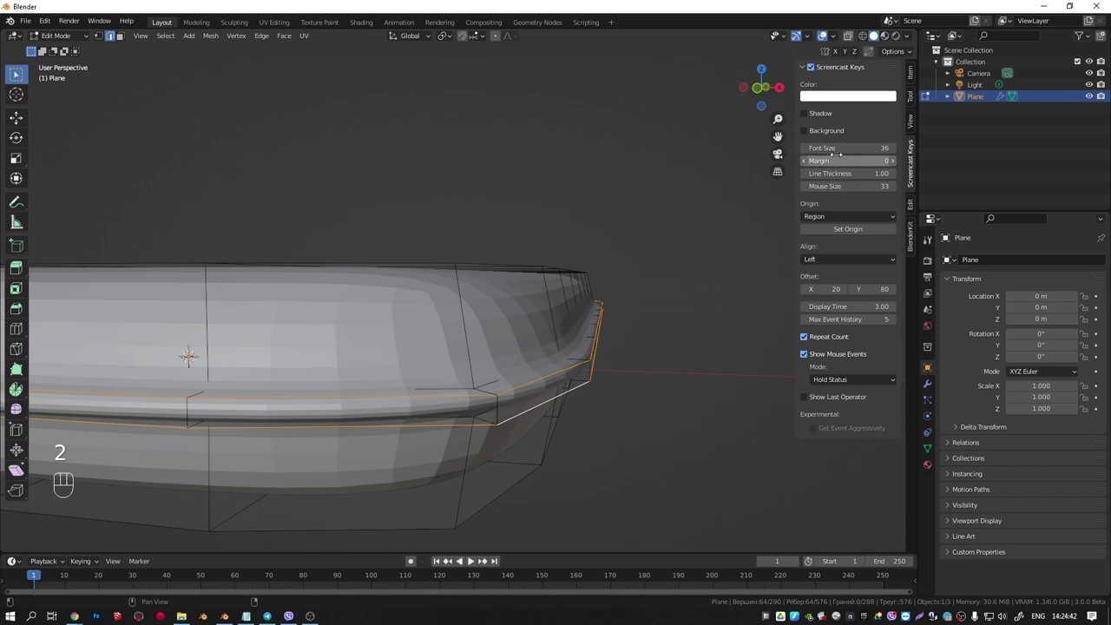
pyautogui.click(916, 77)
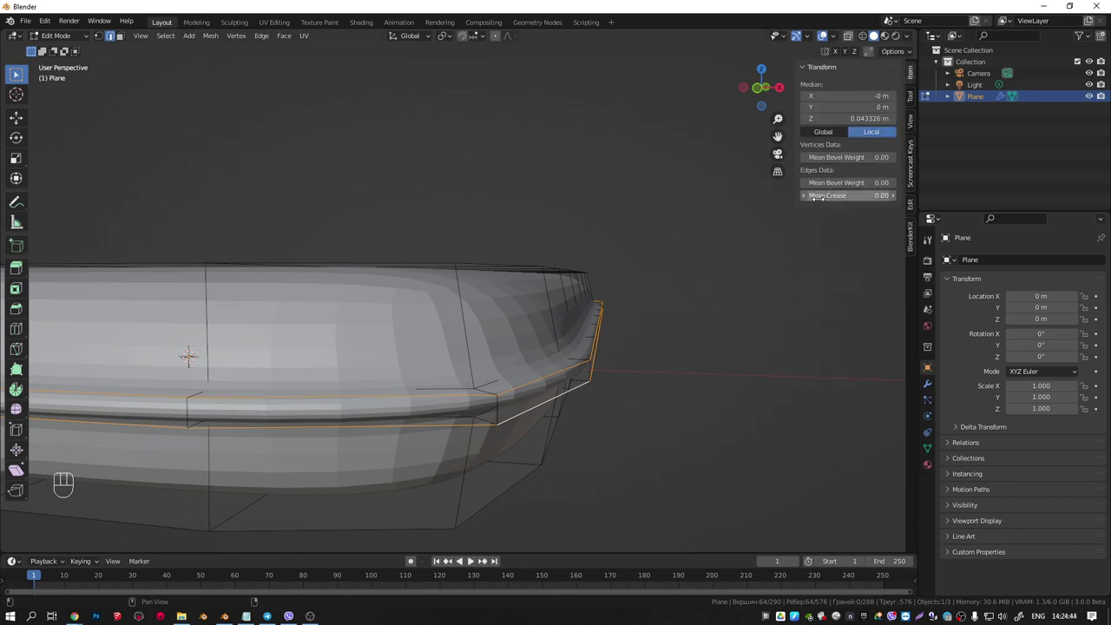
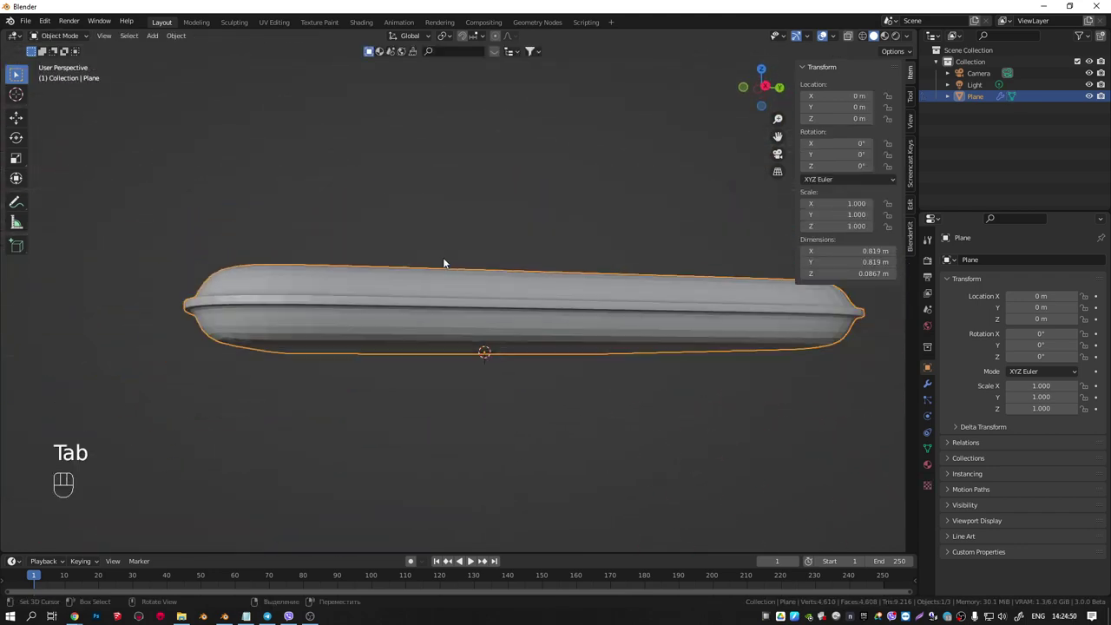
# Smooth the shell with a Subdivision Surface modifier raised to level 3
pyautogui.moveTo(511, 295); pyautogui.dragTo(543, 319)
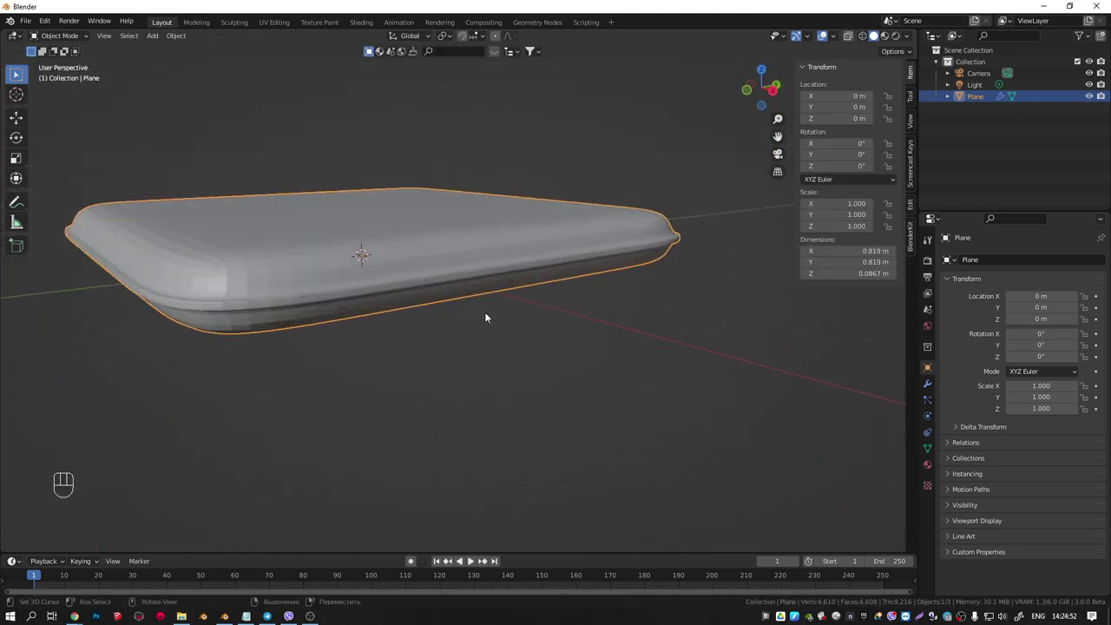
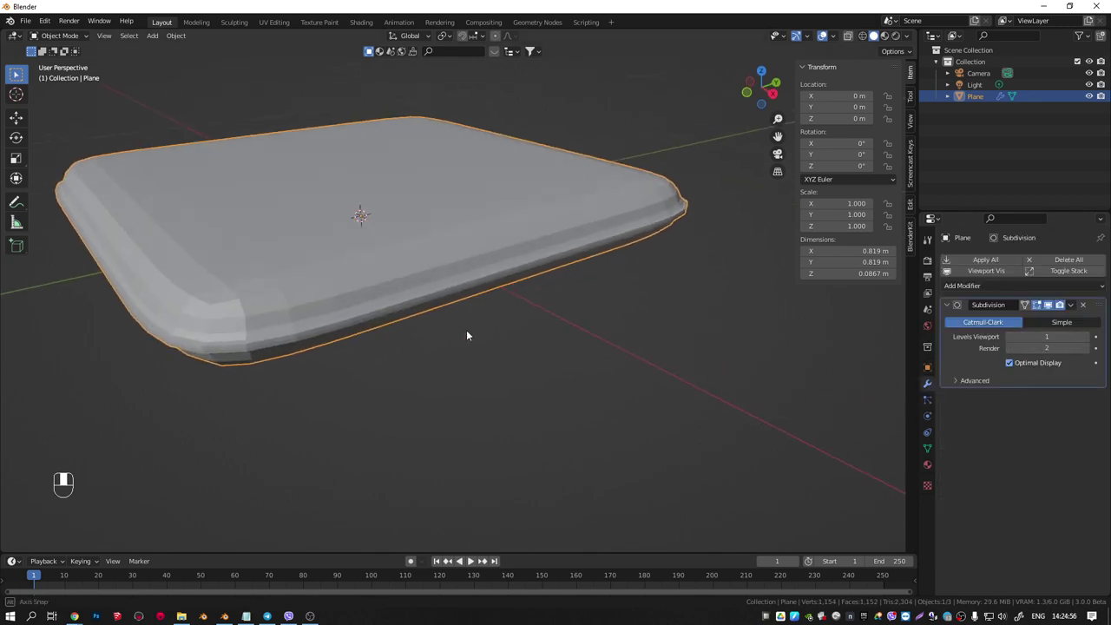
pyautogui.moveTo(470, 332); pyautogui.dragTo(468, 332)
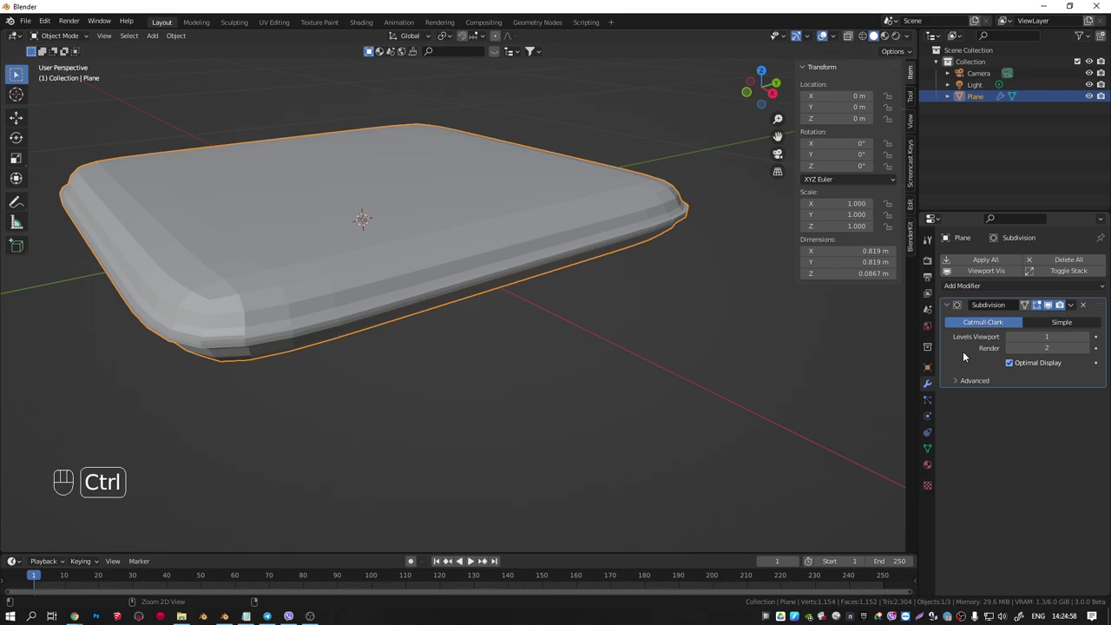
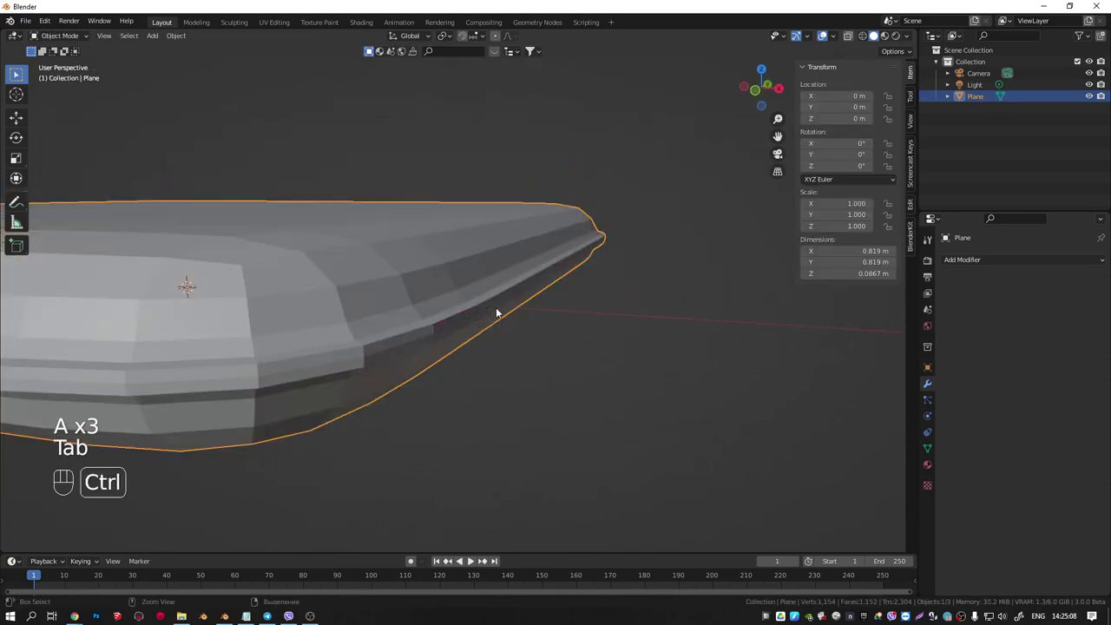
pyautogui.press('ctrl+2')
pyautogui.press('ctrl+3')
pyautogui.moveTo(457, 310); pyautogui.dragTo(409, 311)
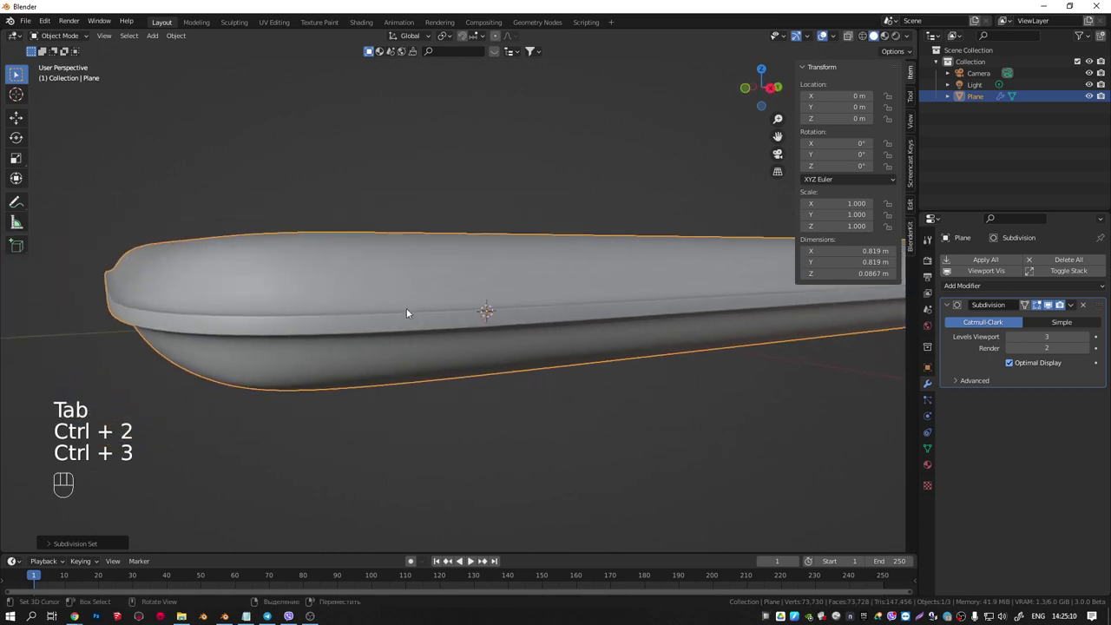
pyautogui.click(390, 329)
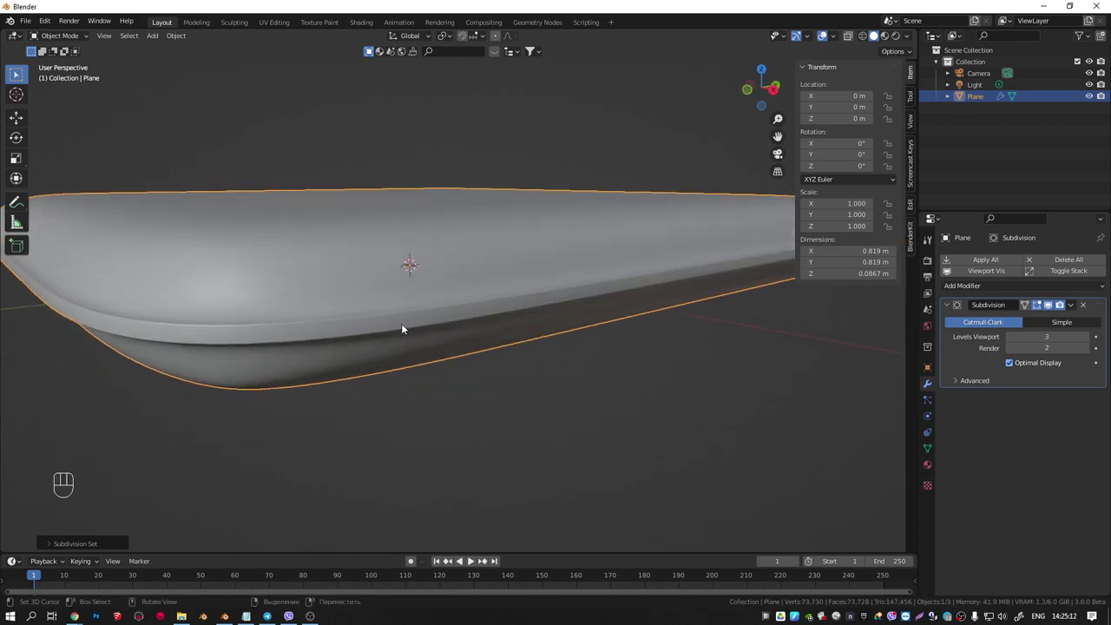
# Crease the rim edge loop in Edit Mode so the lip stays sharp under subdivision
pyautogui.press('2')
pyautogui.press('ctrl+2')
pyautogui.press('ctrl+1')
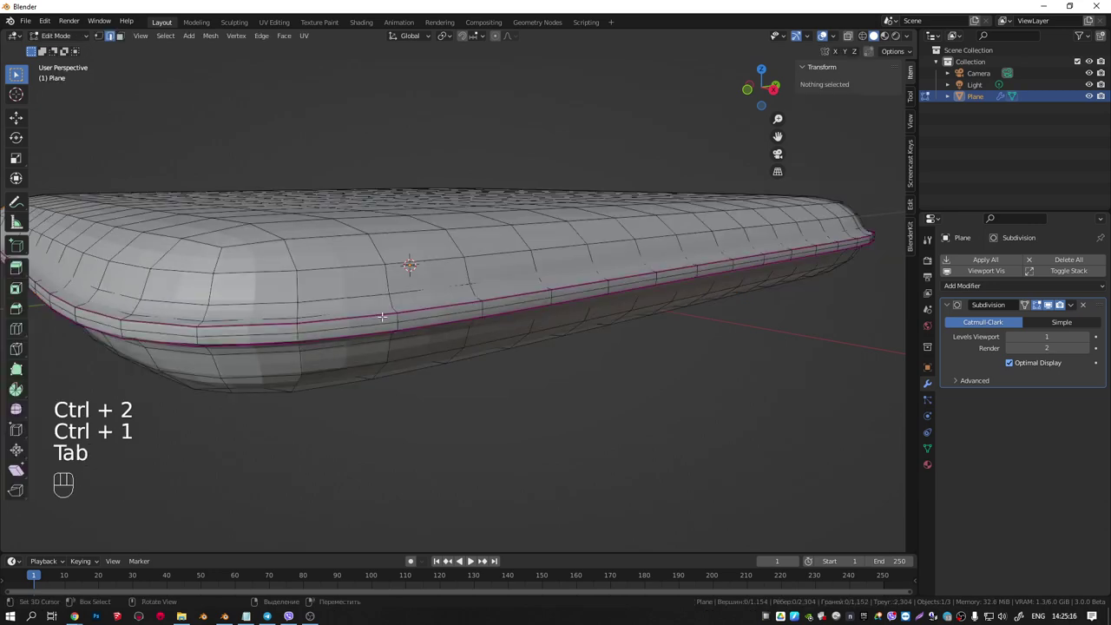
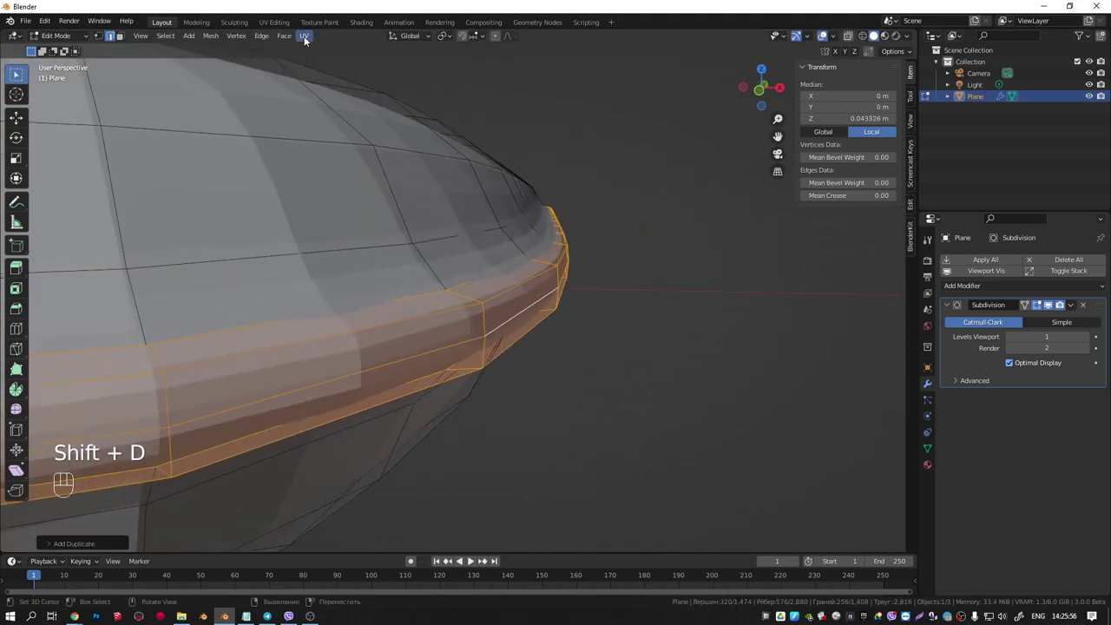
# Push the band of faces around the rim slightly outward for thickness
pyautogui.moveTo(282, 41); pyautogui.dragTo(320, 137)
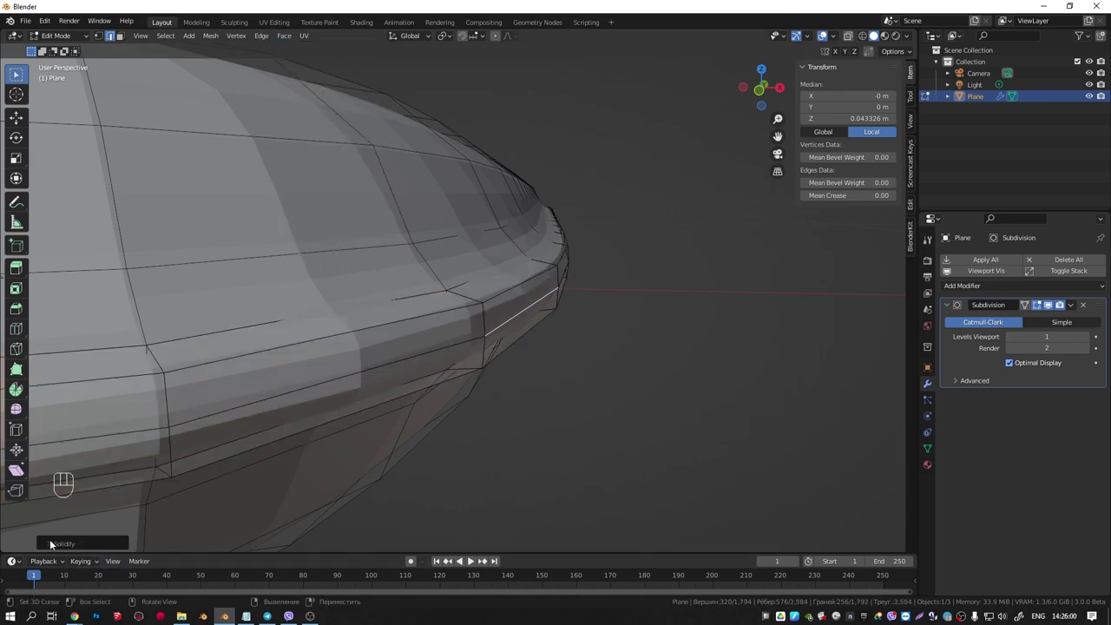
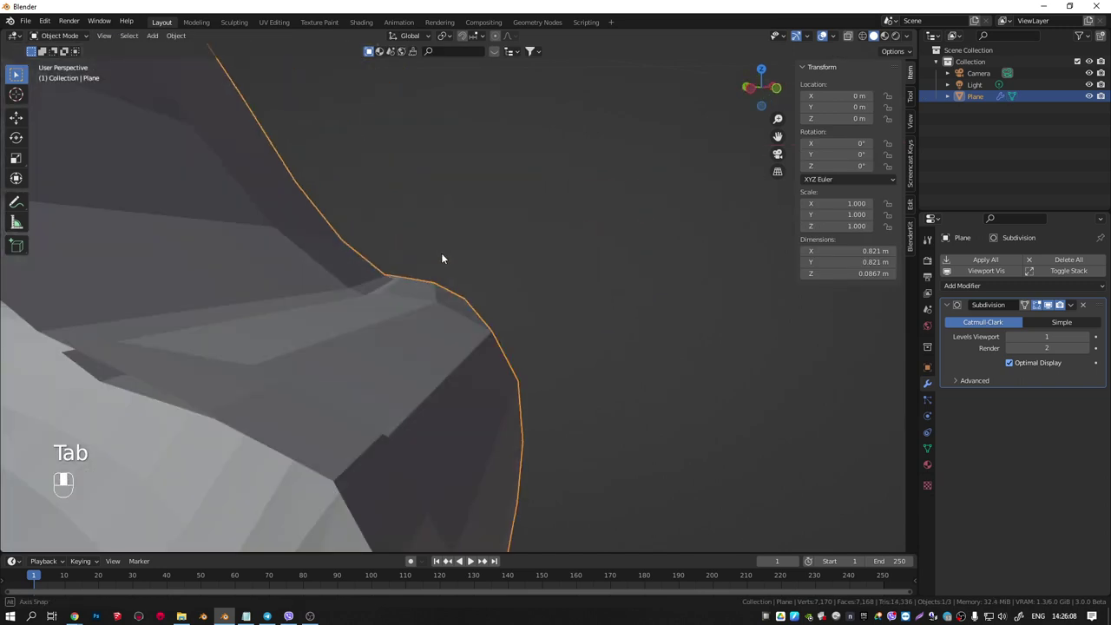
# Preview the shell at subdivision level 3 and inspect the smoothed rim
pyautogui.press('ctrl+2')
pyautogui.press('ctrl+3')
pyautogui.moveTo(389, 343); pyautogui.dragTo(386, 356)
pyautogui.moveTo(396, 287); pyautogui.dragTo(388, 249)
pyautogui.moveTo(365, 329); pyautogui.dragTo(325, 370)
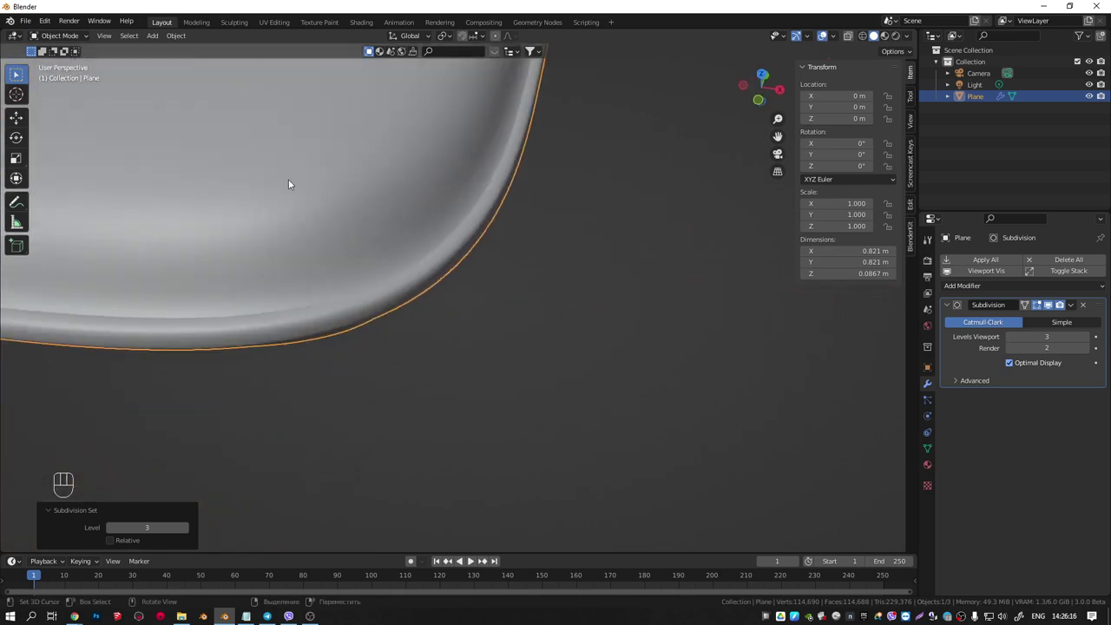
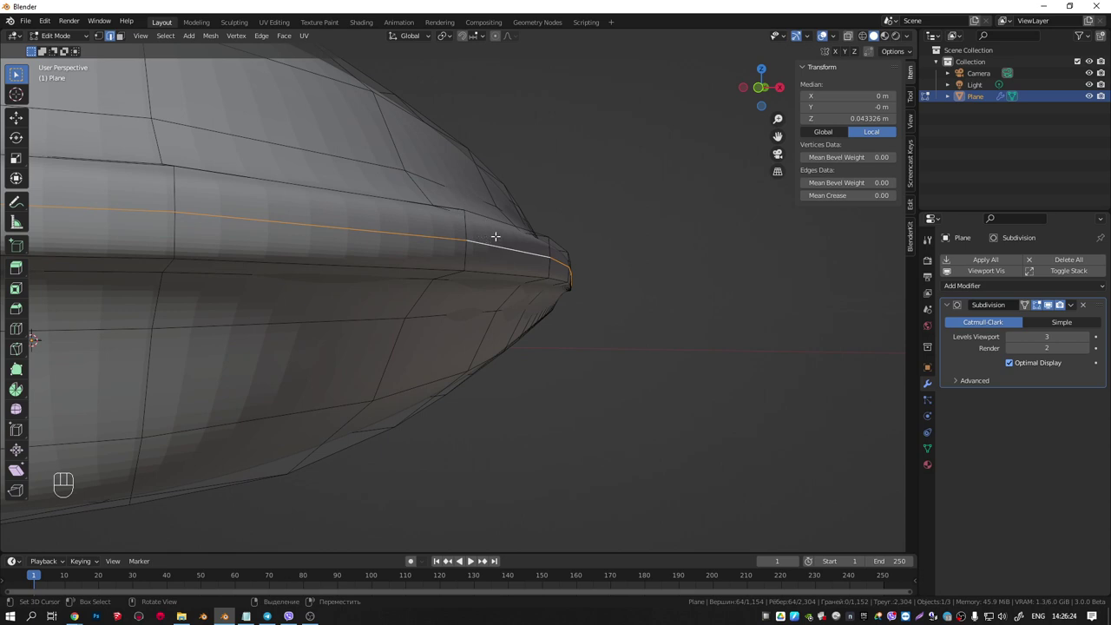
# Add supporting edge loops tight beside the rim seam so the edge stays crisp
pyautogui.press('ctrl+b')
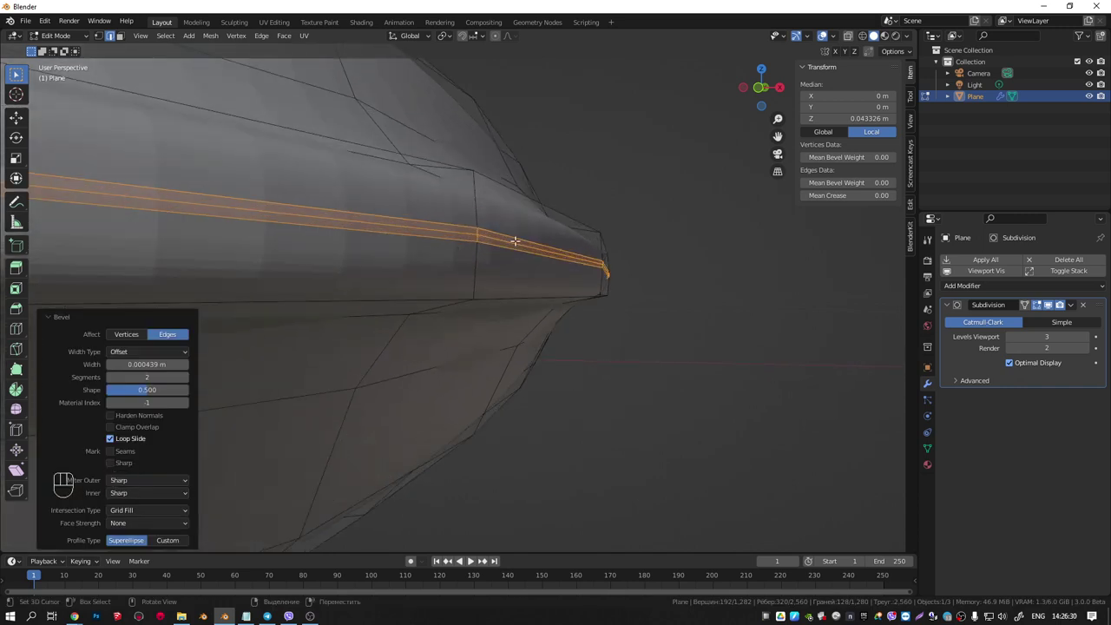
pyautogui.press('ctrl+KP_Subtract')
pyautogui.press('s')
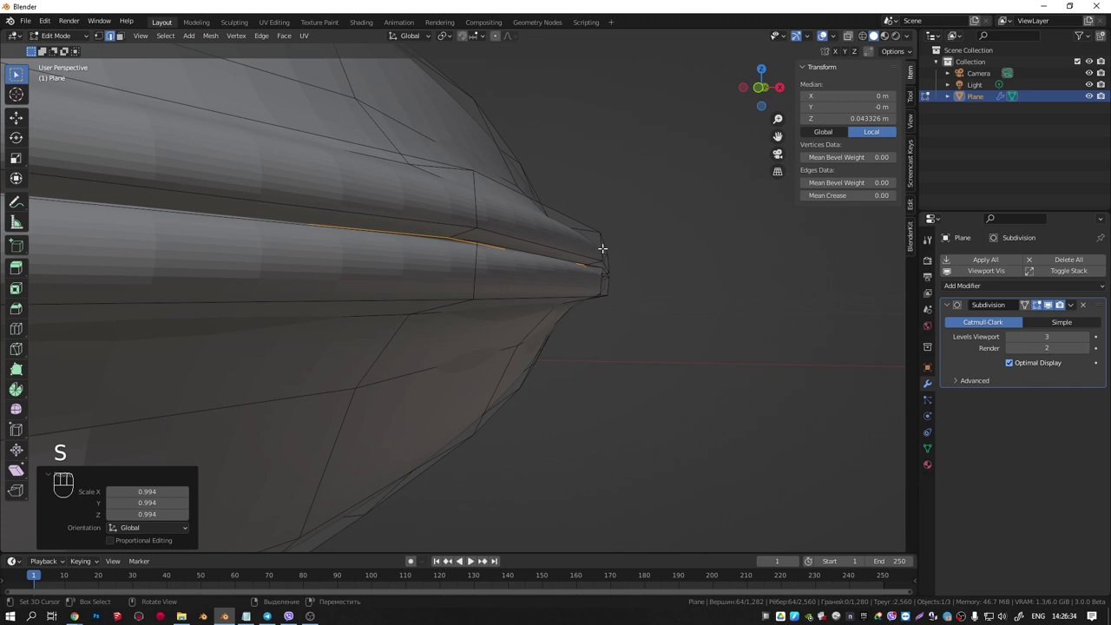
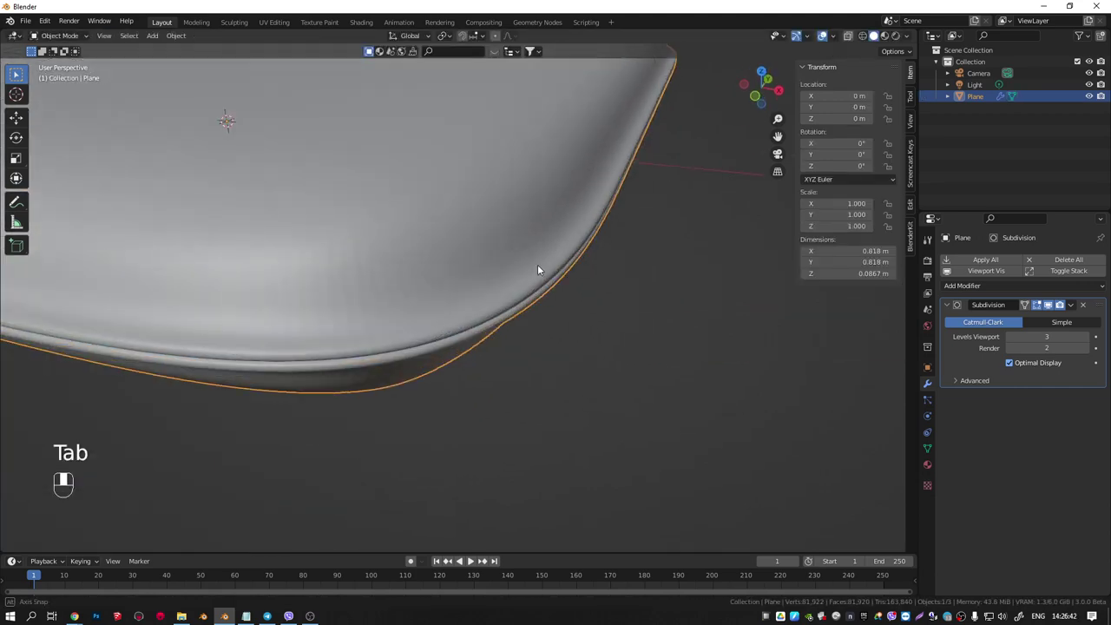
pyautogui.moveTo(347, 276); pyautogui.dragTo(393, 290)
pyautogui.moveTo(475, 291); pyautogui.dragTo(580, 312)
pyautogui.middleClick(569, 326)
pyautogui.middleClick(554, 305)
pyautogui.rightClick(562, 306)
pyautogui.press('Tab')
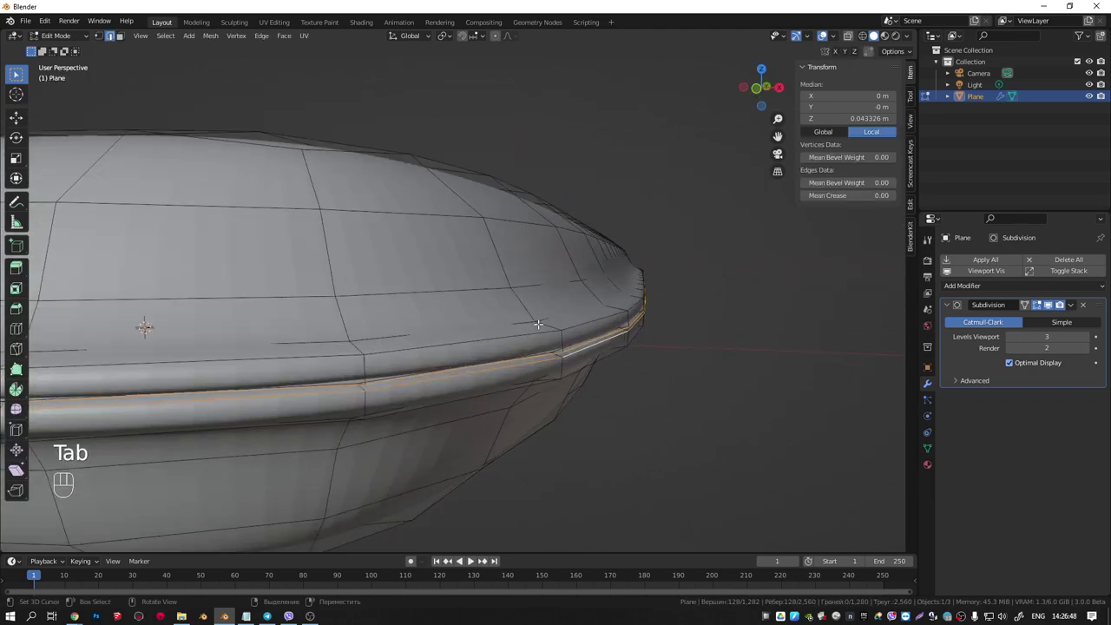
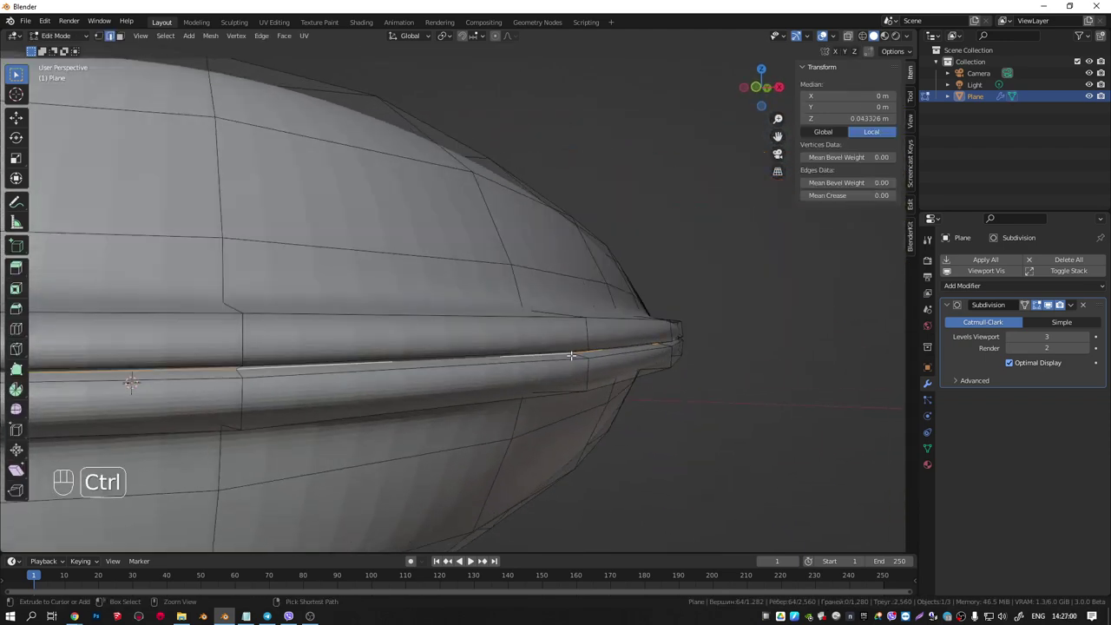
# Scale both seam loops flat along Z to tighten the groove at the shell's edge
pyautogui.press('ctrl+KP_Add')
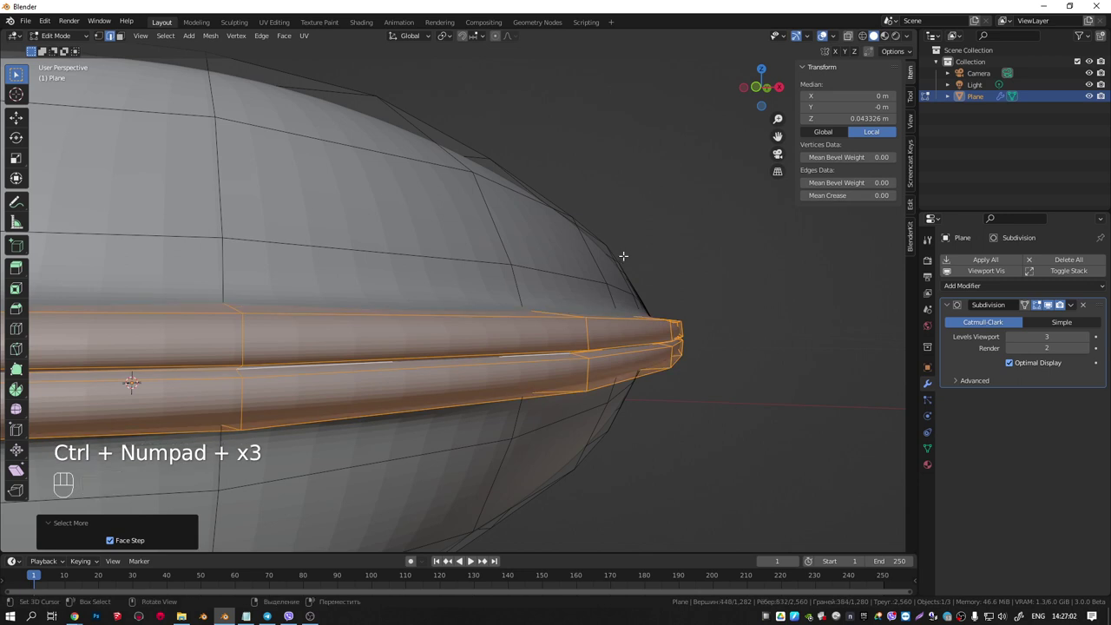
pyautogui.press('s')
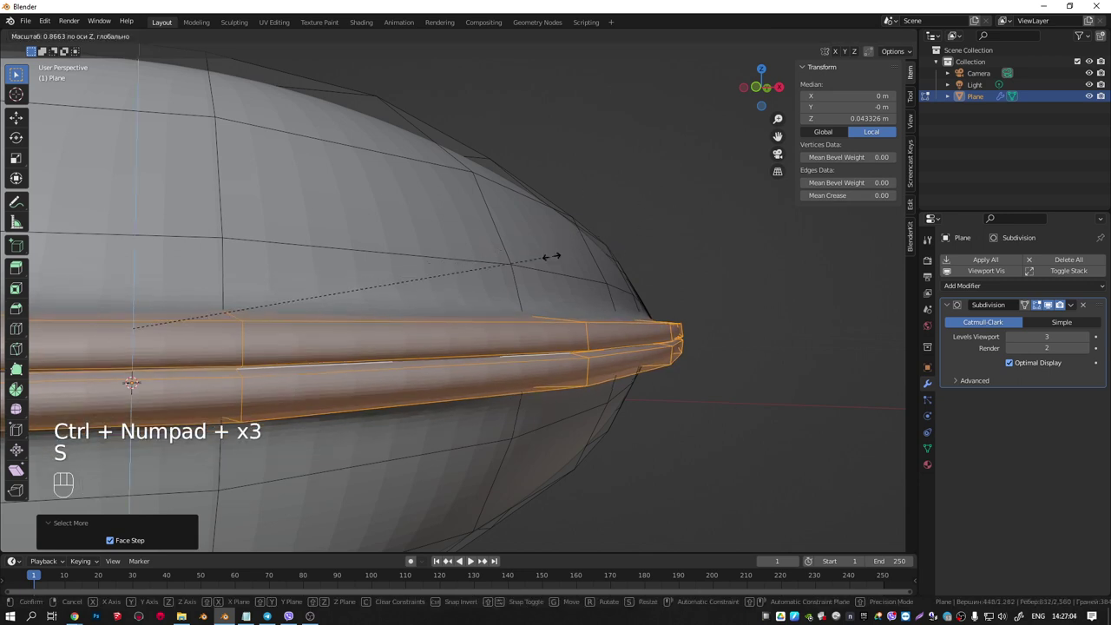
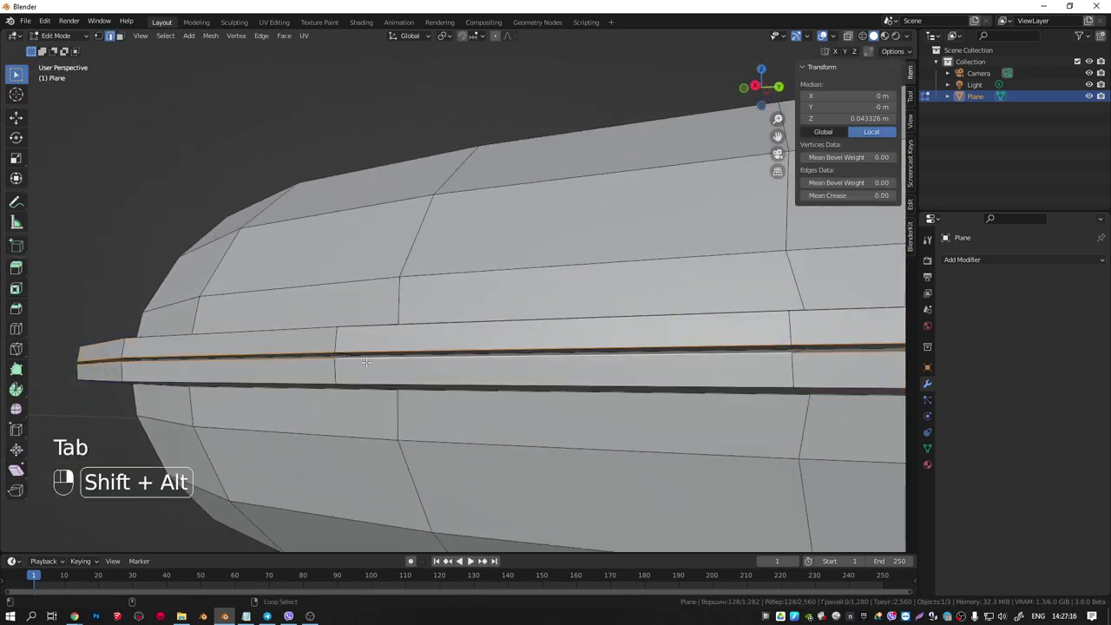
pyautogui.press('s')
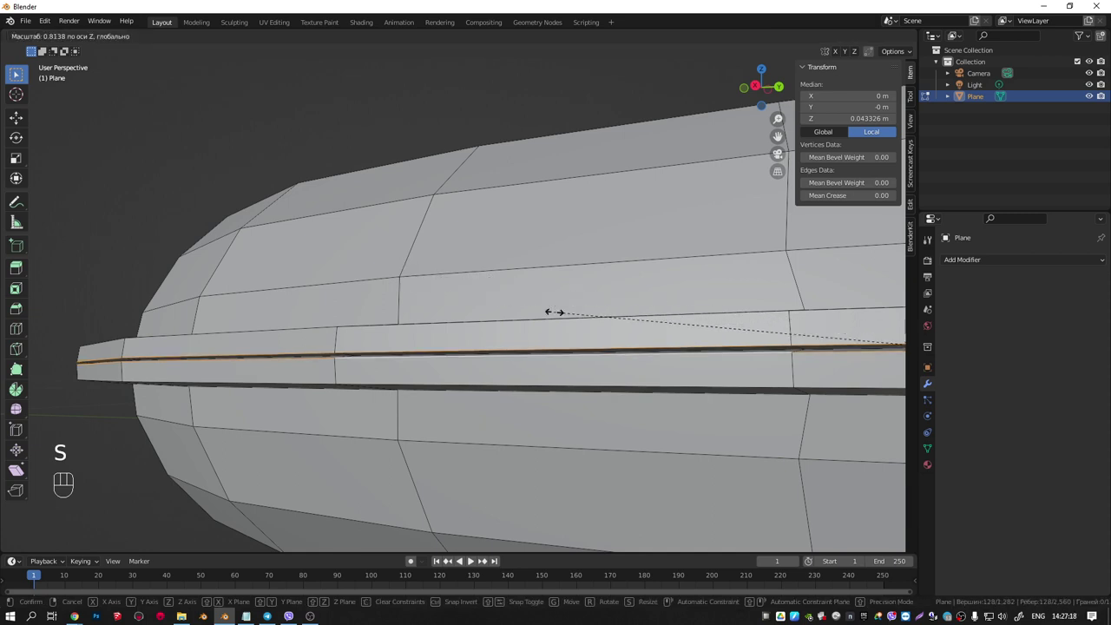
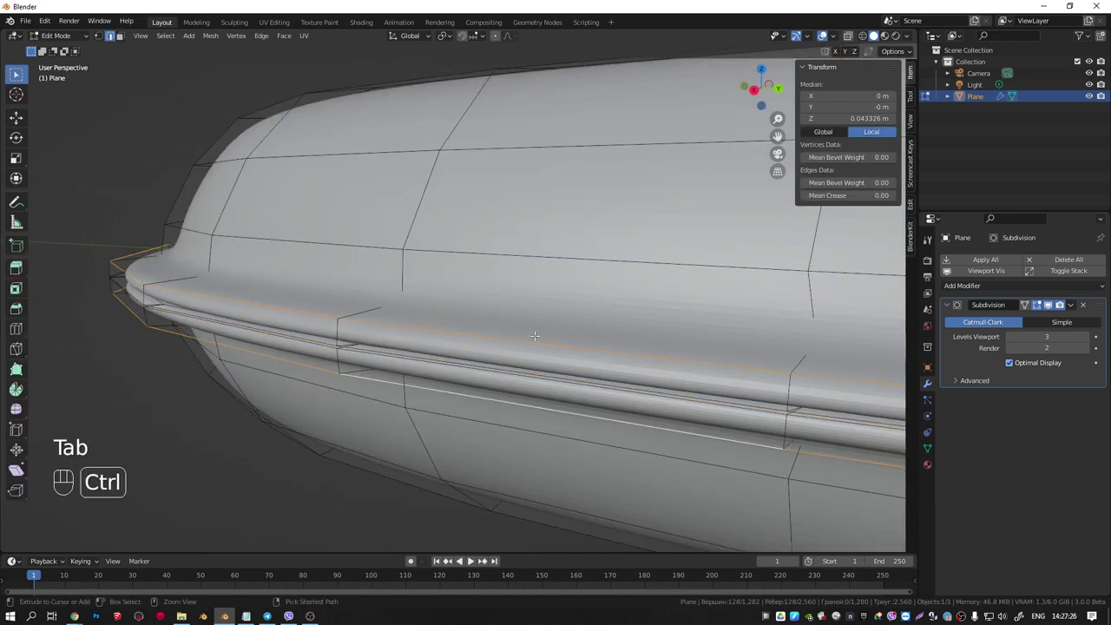
# Bevel the seam edge loop with 2 segments to add rows to the groove
pyautogui.press('ctrl+b')
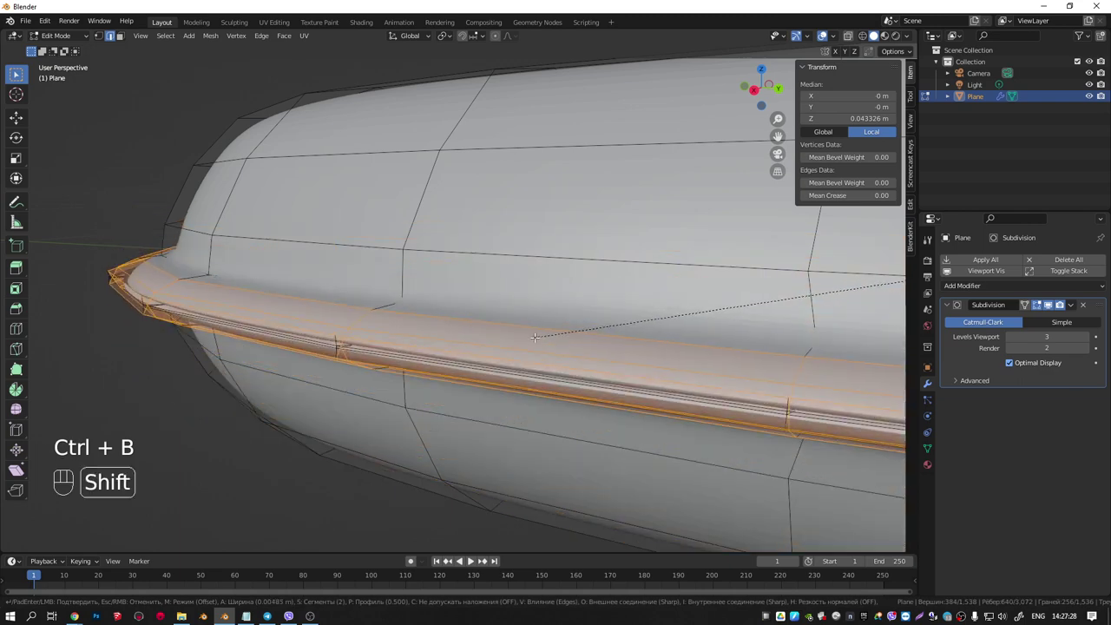
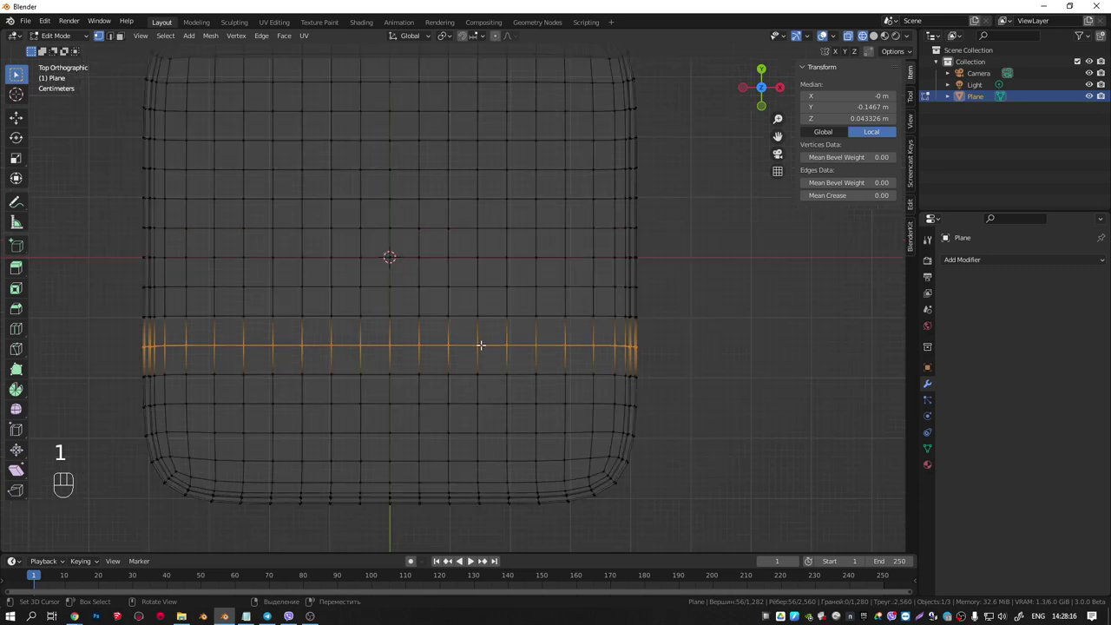
# Separate the middle strip and an end piece into their own objects named array and start
pyautogui.press('s')
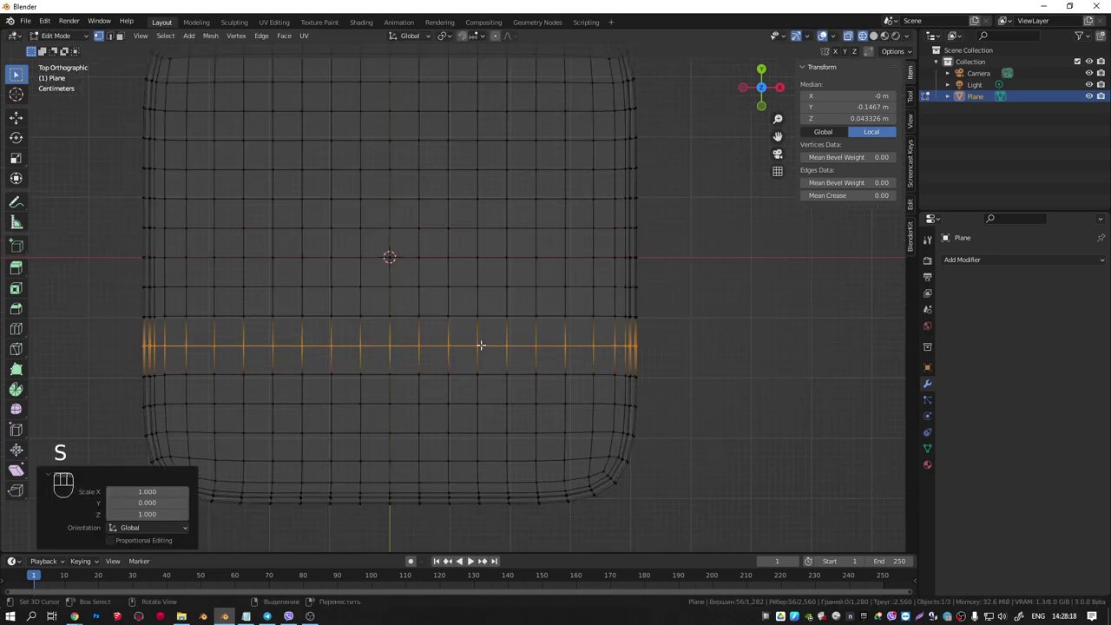
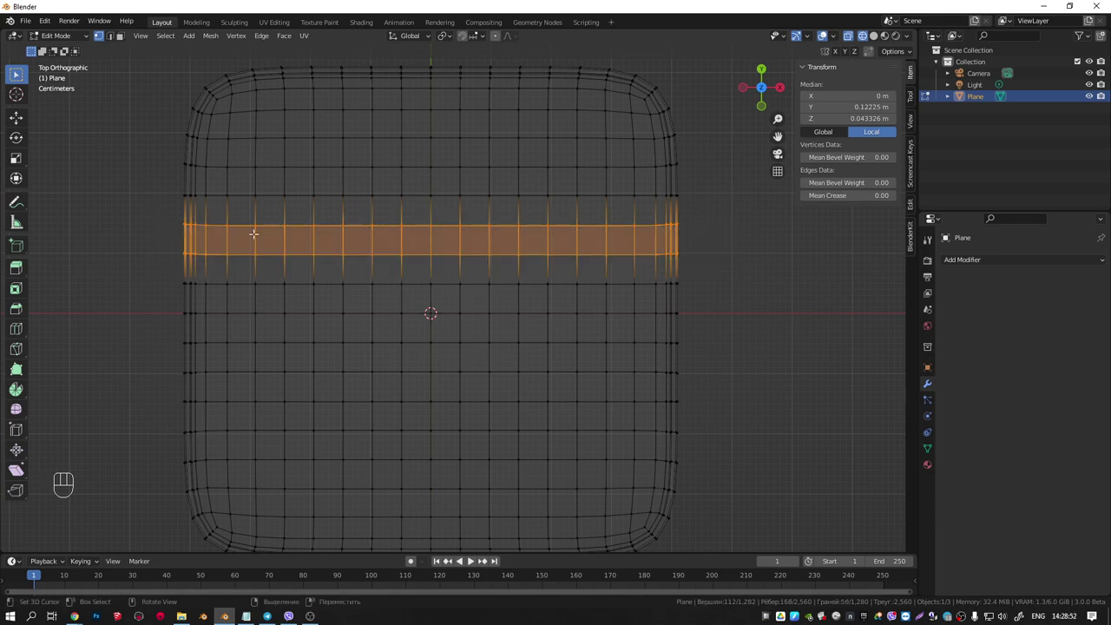
pyautogui.press('Delete')
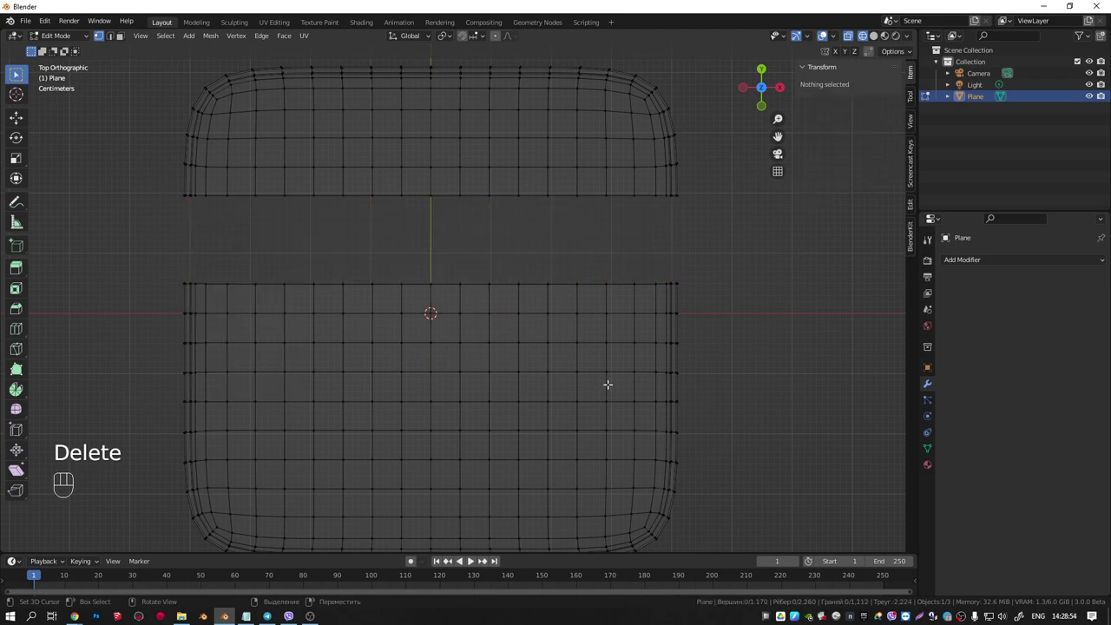
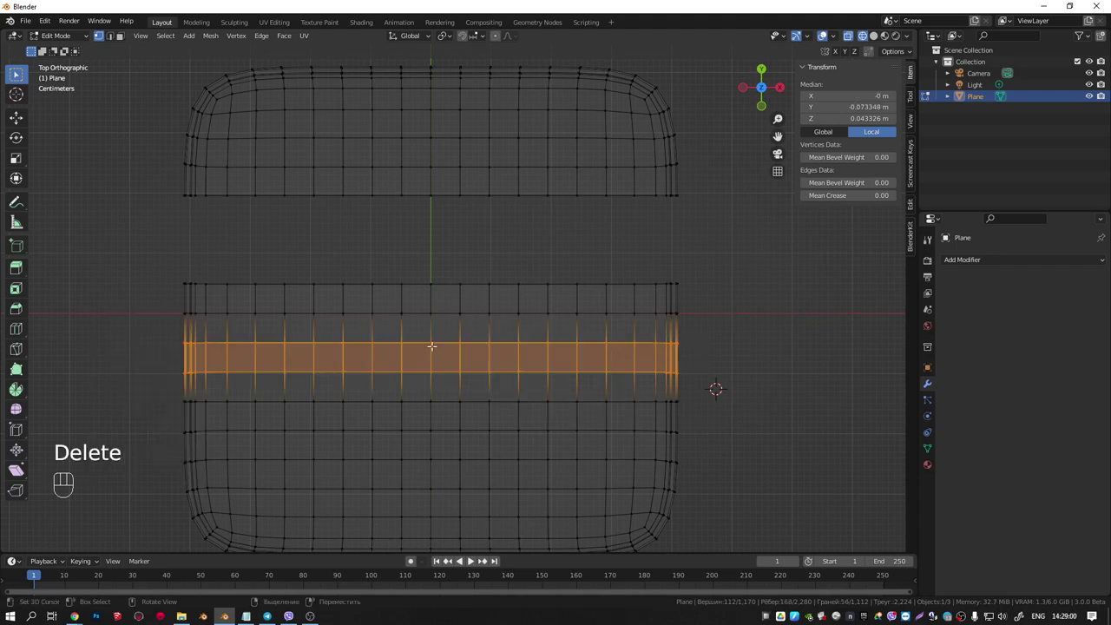
pyautogui.press('ctrl+z')
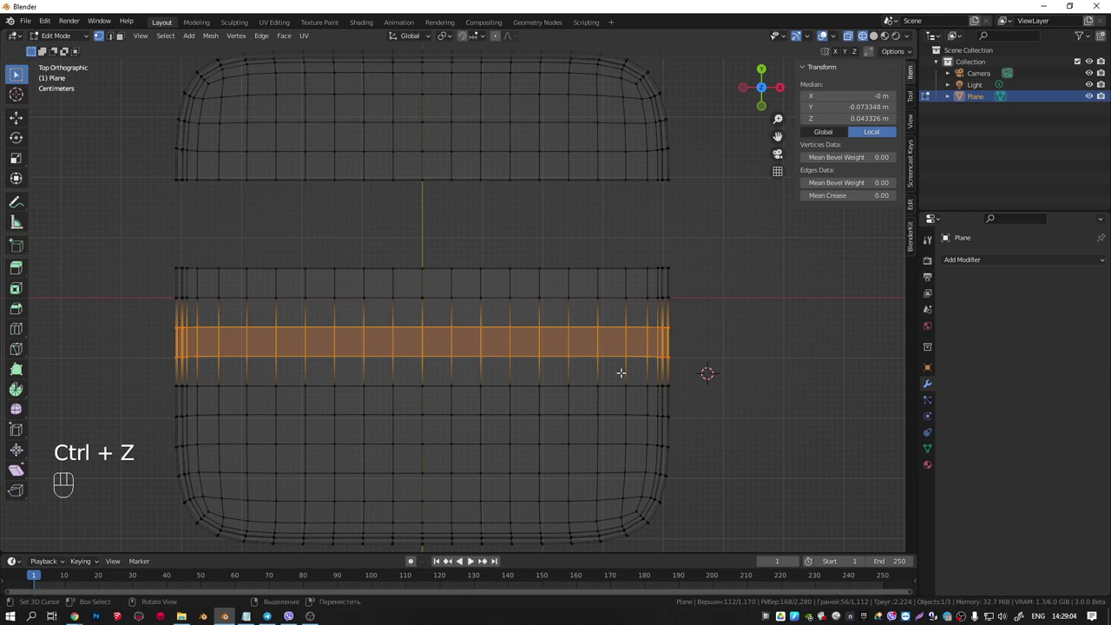
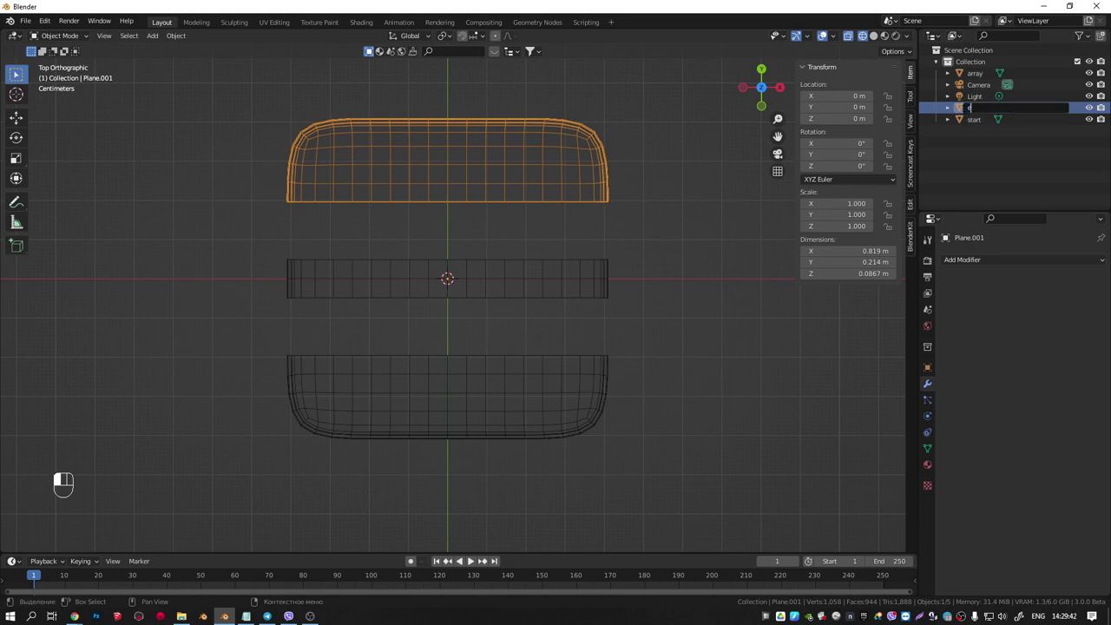
# Orbit the view to inspect the separated pieces and frame the array strip
pyautogui.moveTo(570, 401); pyautogui.dragTo(465, 330)
pyautogui.moveTo(590, 335); pyautogui.dragTo(489, 331)
pyautogui.moveTo(485, 334); pyautogui.dragTo(533, 323)
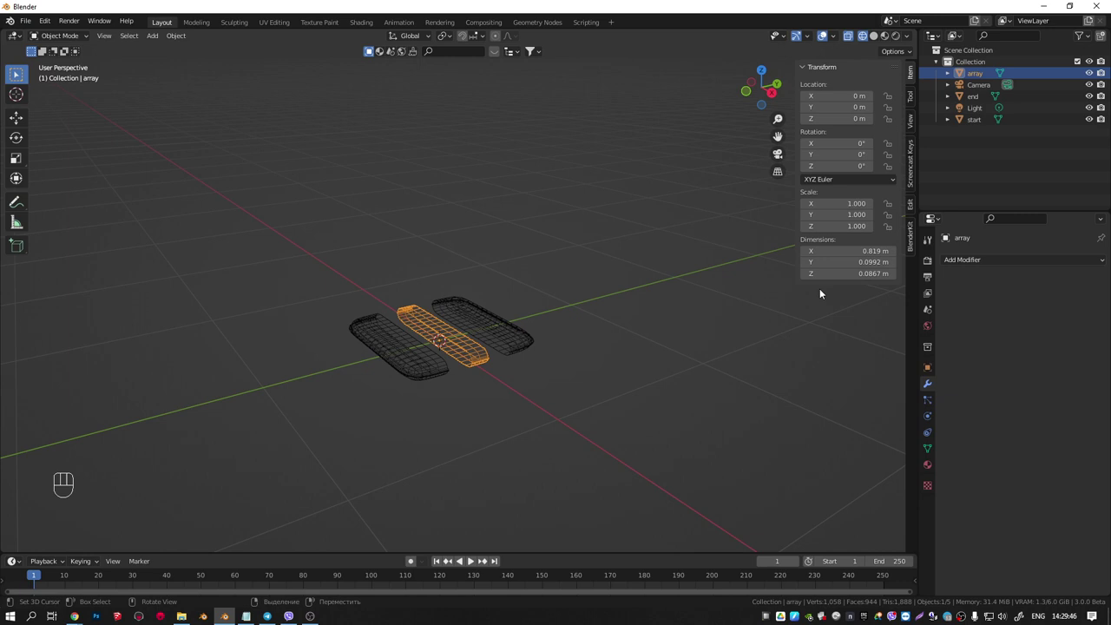
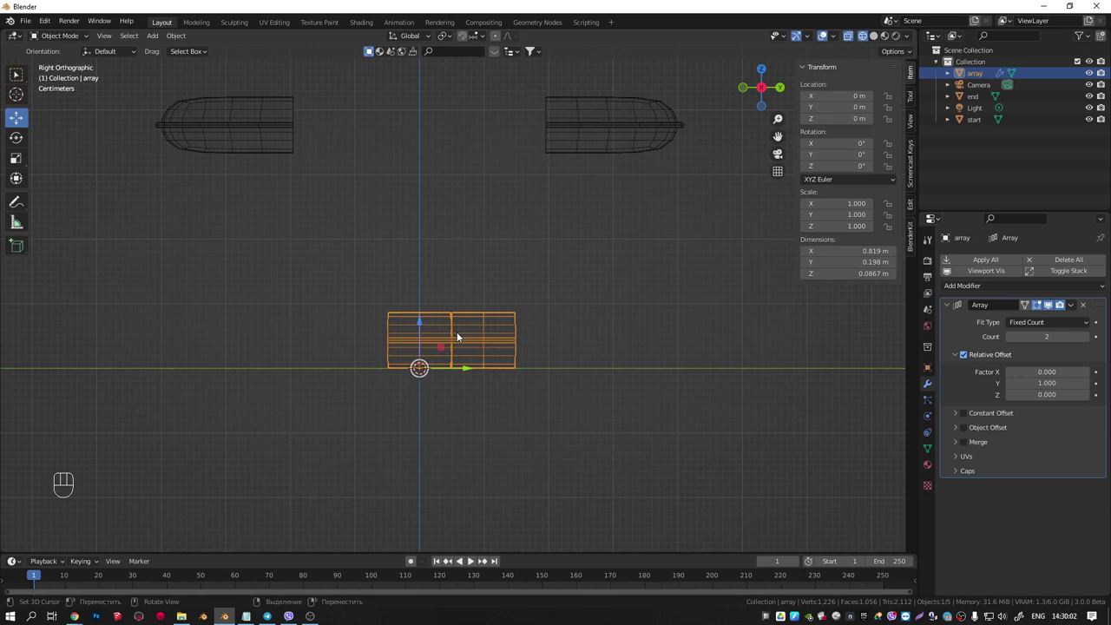
# Set the strip's Array modifier to 2 copies offset along Y and inspect the doubled strip
pyautogui.moveTo(457, 350); pyautogui.dragTo(477, 384)
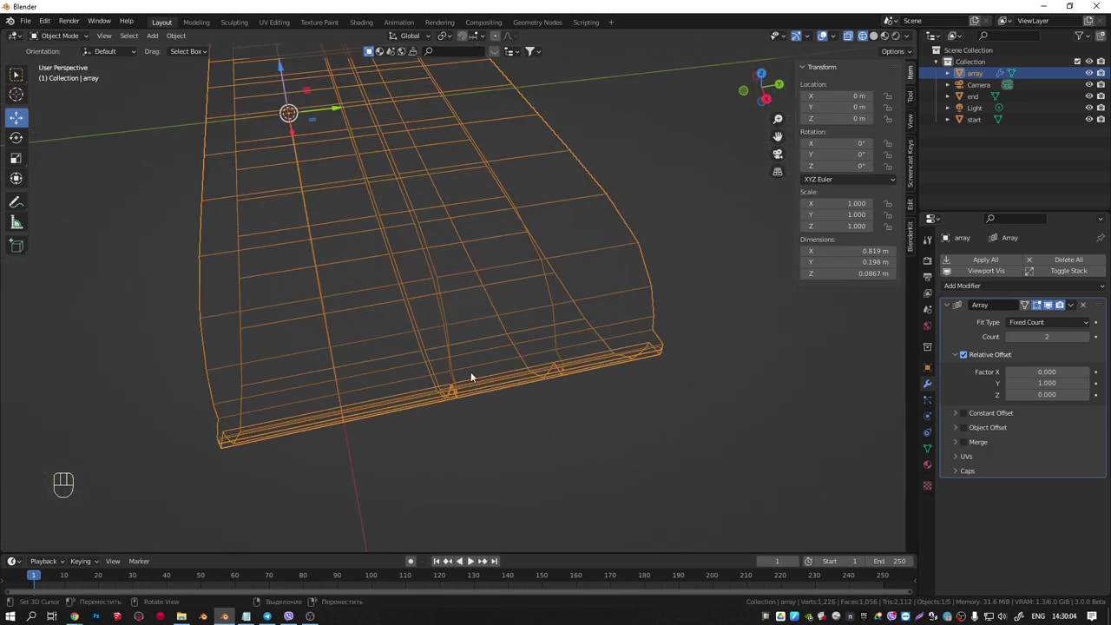
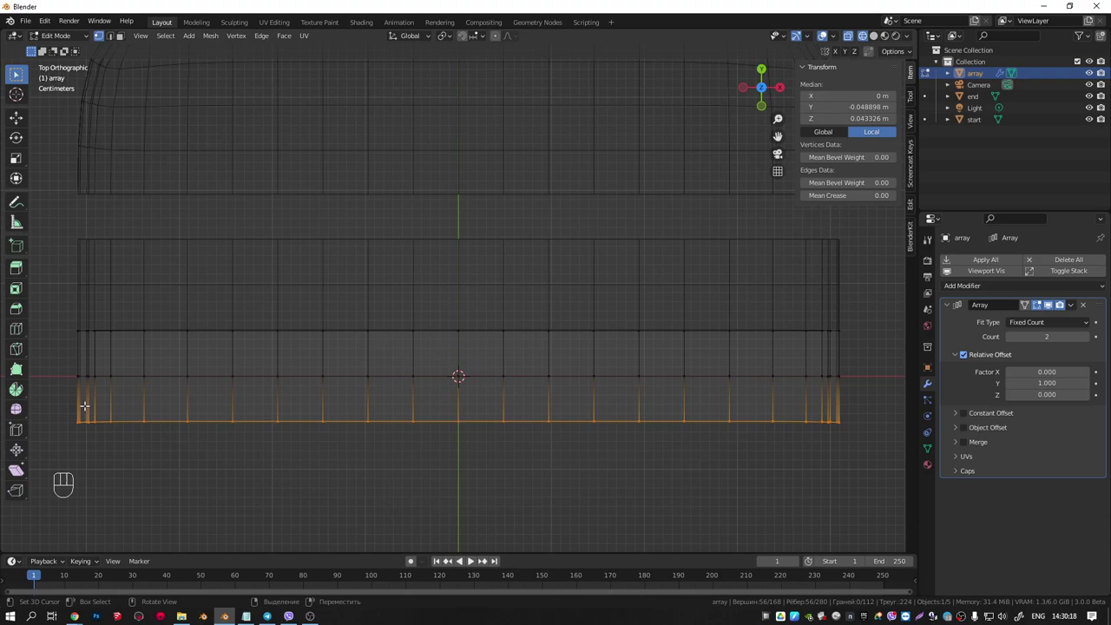
pyautogui.press('shift+r')
pyautogui.press('Tab')
pyautogui.moveTo(288, 376); pyautogui.dragTo(204, 282)
pyautogui.moveTo(381, 410); pyautogui.dragTo(361, 388)
pyautogui.press('KP_1')
pyautogui.press('KP_3')
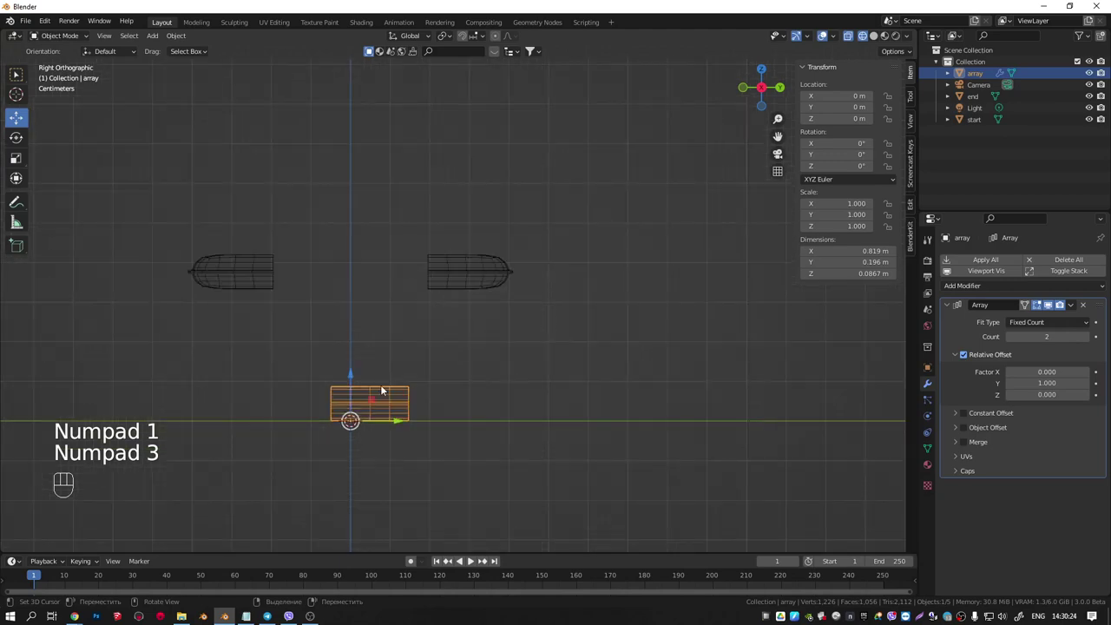
# Lower the array strip's vertices along Z to line up with the start and end pieces
pyautogui.moveTo(343, 325); pyautogui.dragTo(422, 258)
pyautogui.click(287, 153)
pyautogui.moveTo(494, 369); pyautogui.dragTo(290, 158)
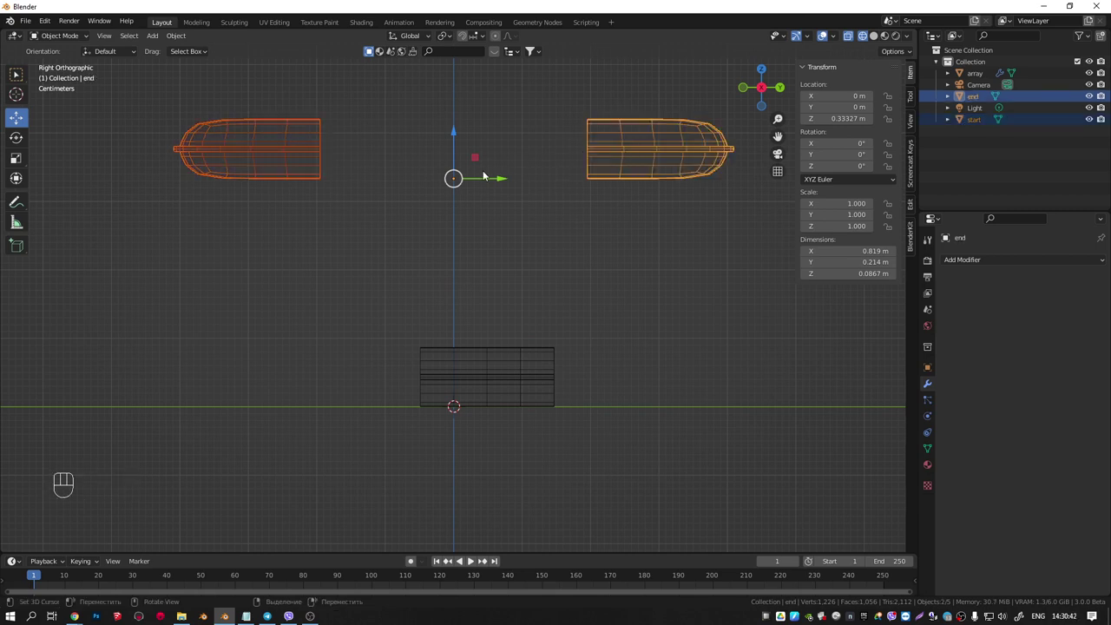
pyautogui.press('Tab')
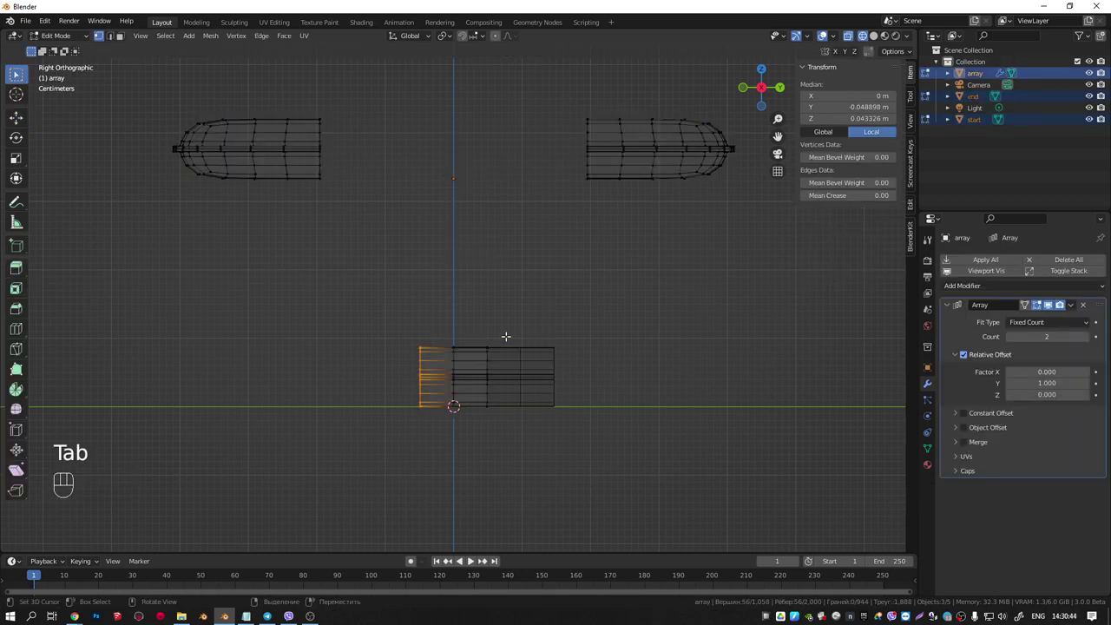
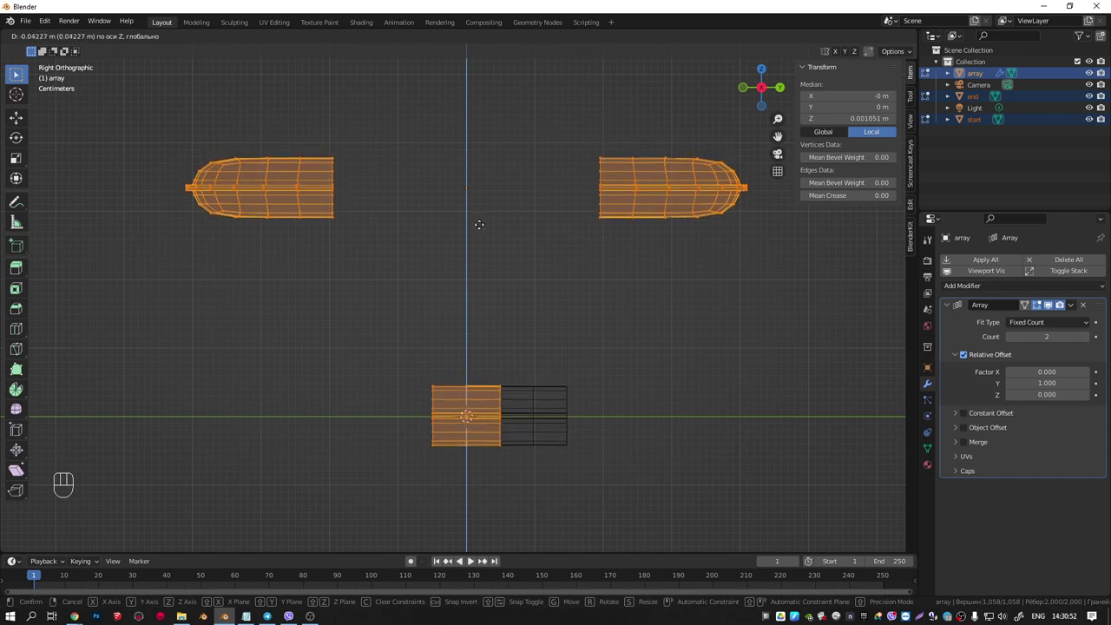
pyautogui.press('Tab')
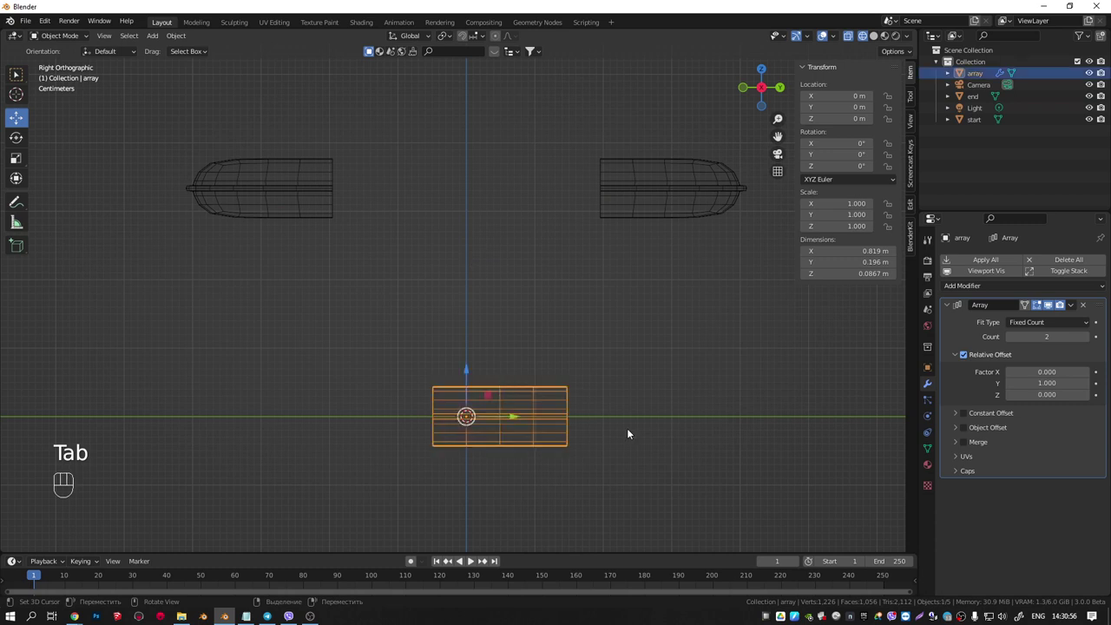
# Enable Caps on the Array modifier with the start piece as Cap Start and end piece as Cap End
pyautogui.click(958, 478)
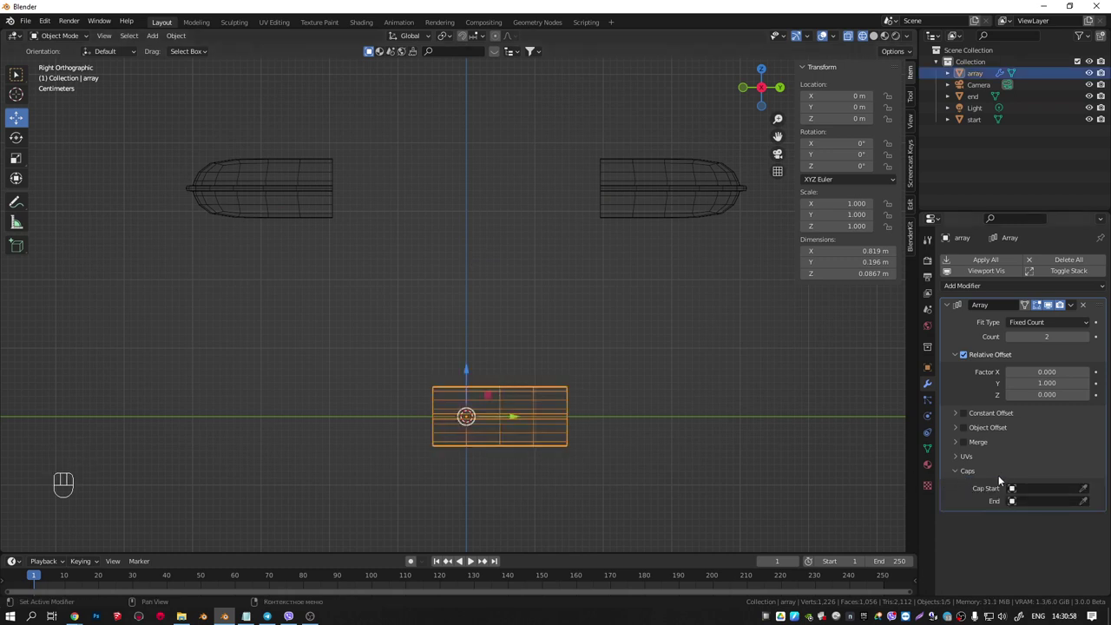
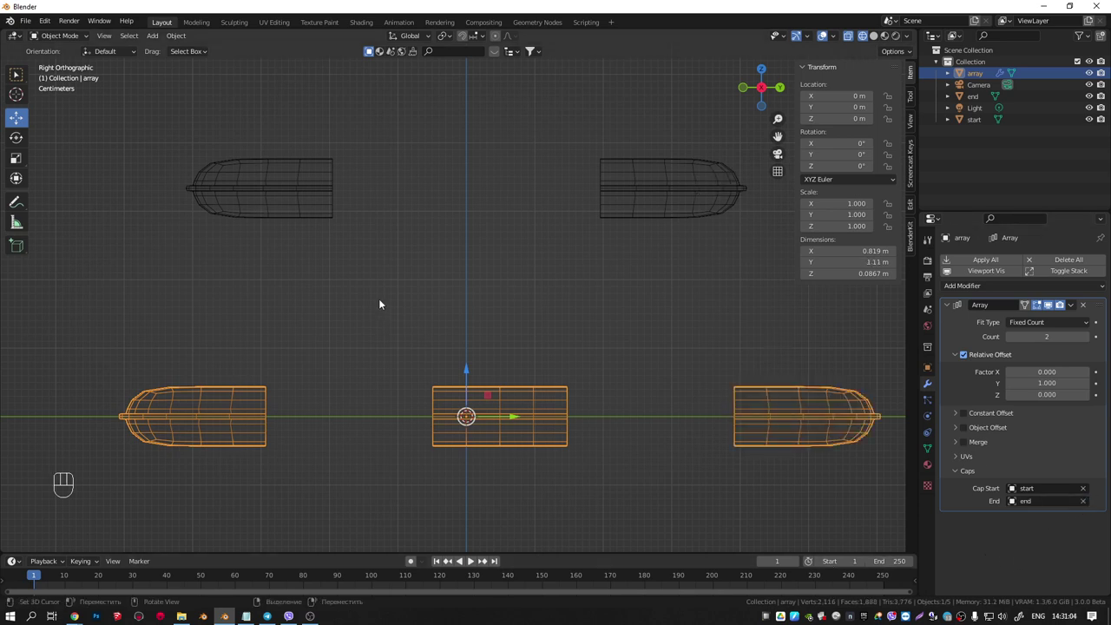
pyautogui.click(404, 294)
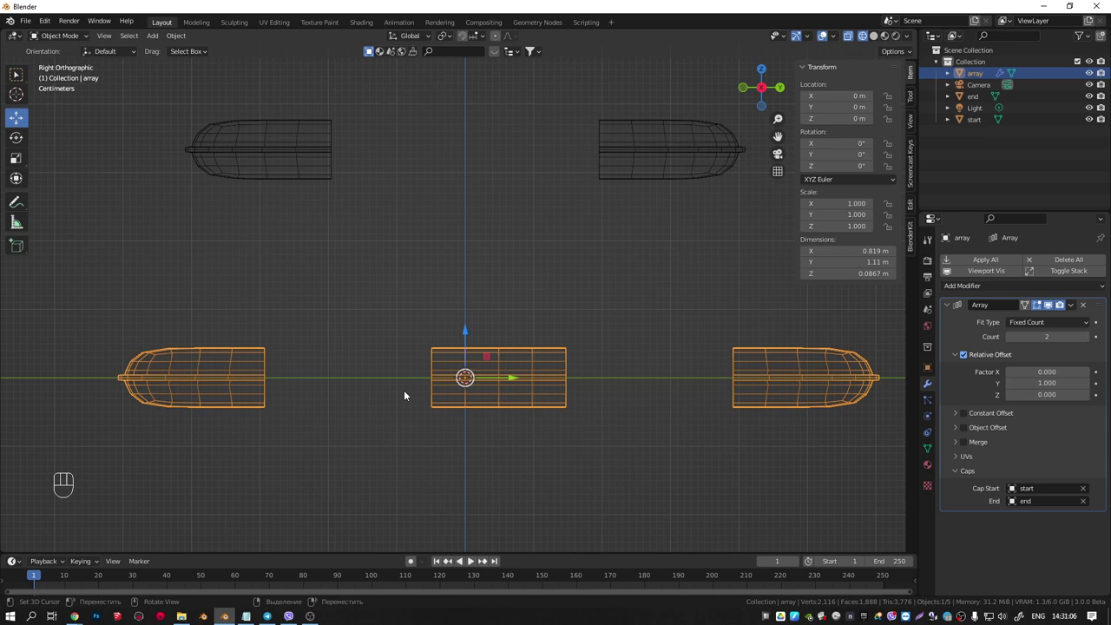
pyautogui.click(297, 144)
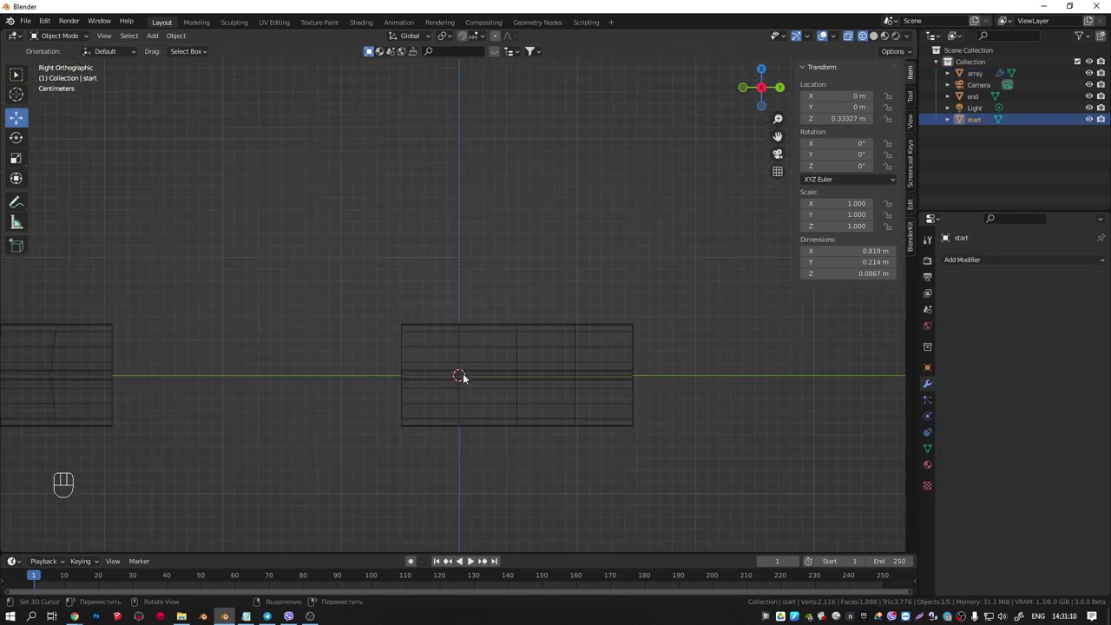
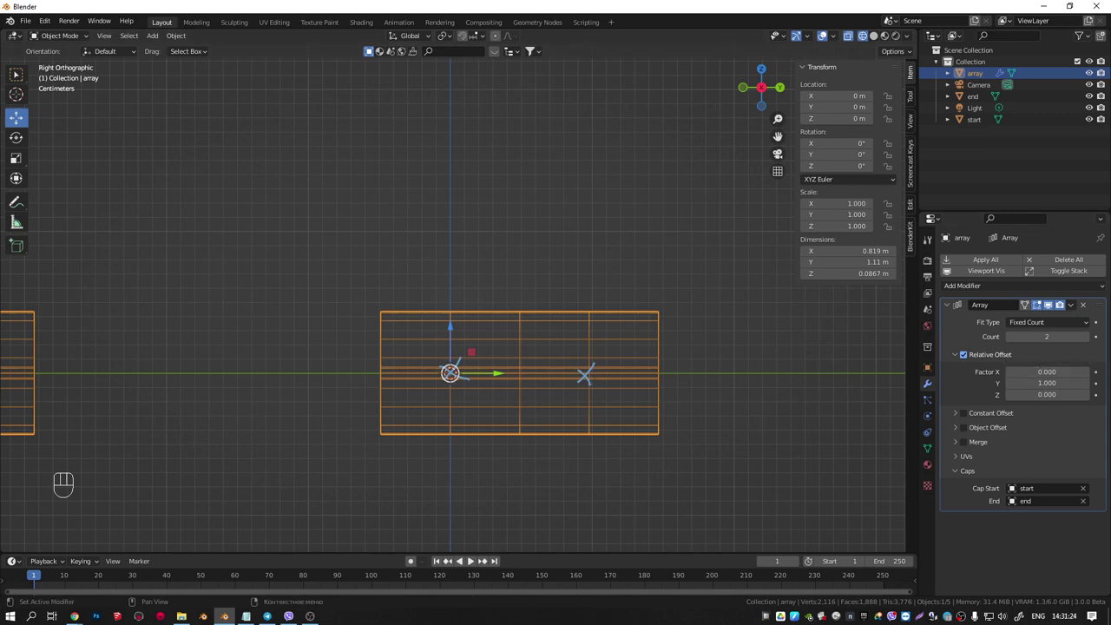
pyautogui.click(475, 360)
# Shift the start piece's geometry along Y toward the array in Edit Mode
pyautogui.click(371, 153)
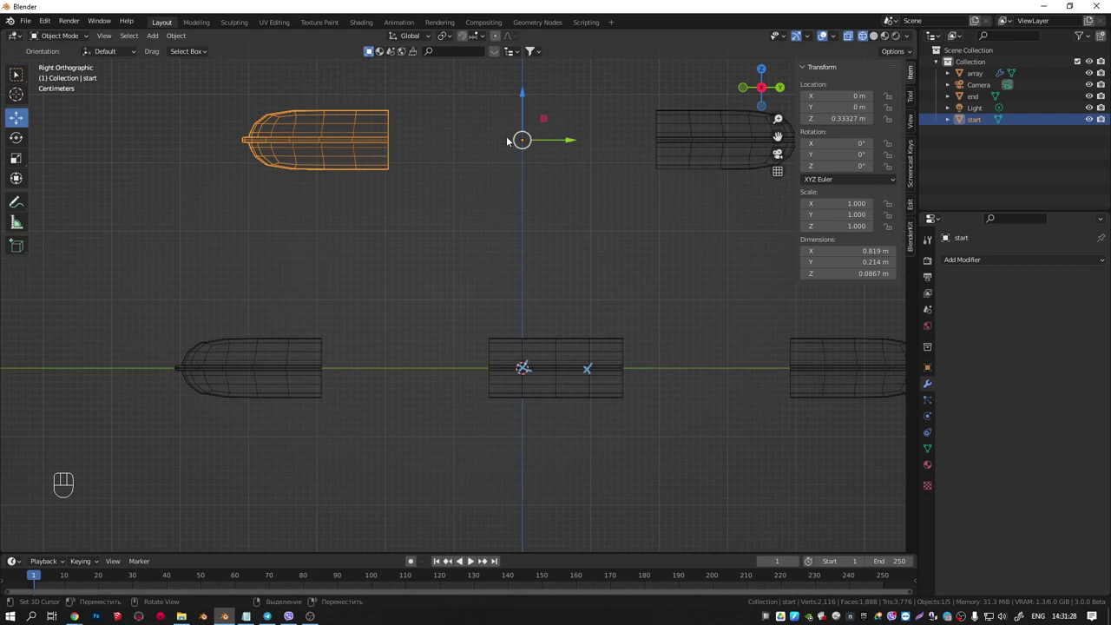
pyautogui.moveTo(401, 208); pyautogui.dragTo(353, 248)
pyautogui.press('Tab')
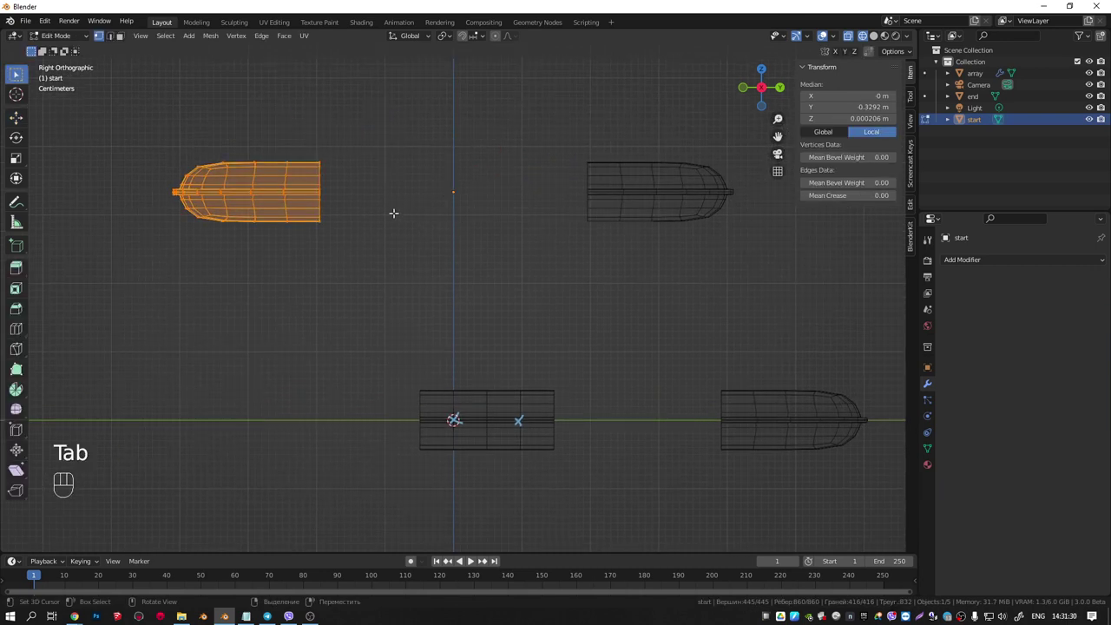
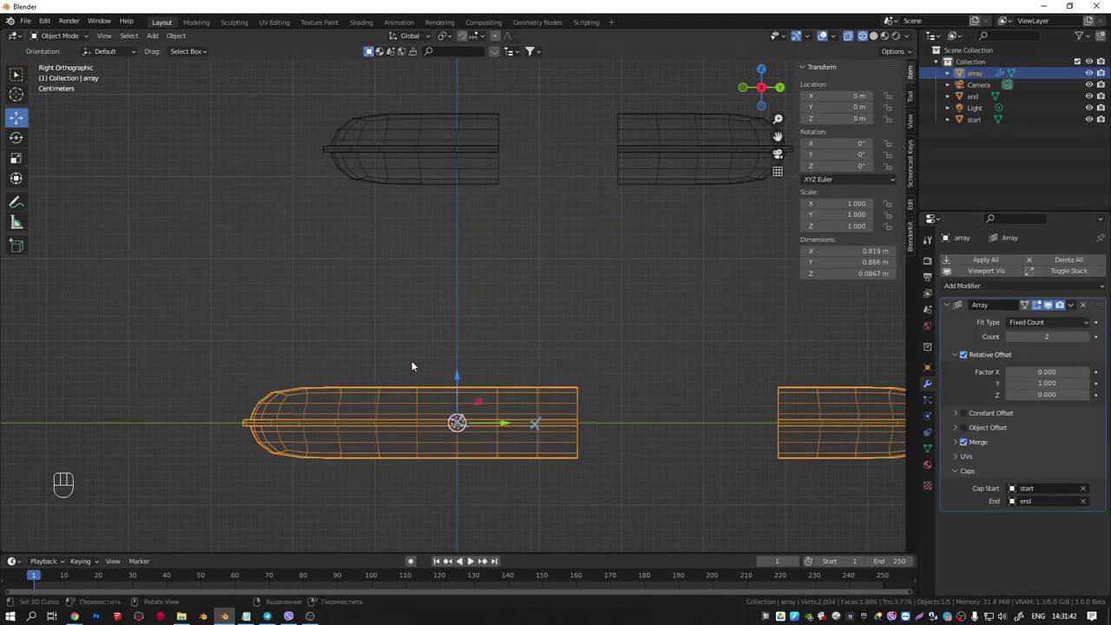
# Slide the end cap's mesh along Y toward the array strip in Edit Mode
pyautogui.moveTo(464, 299); pyautogui.dragTo(385, 338)
pyautogui.click(493, 230)
pyautogui.press('Tab')
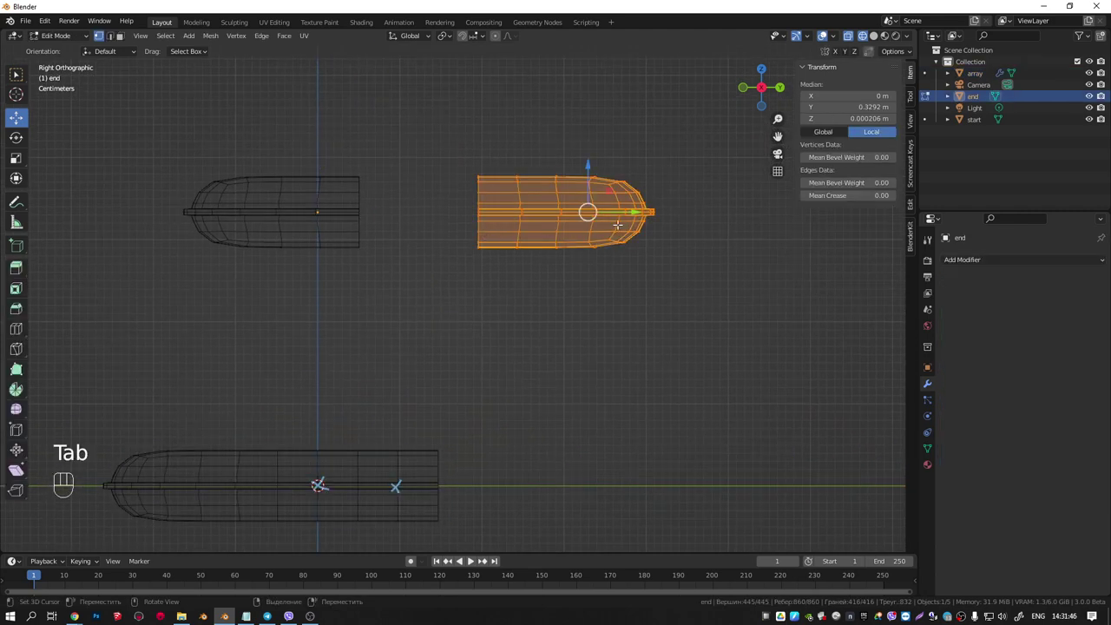
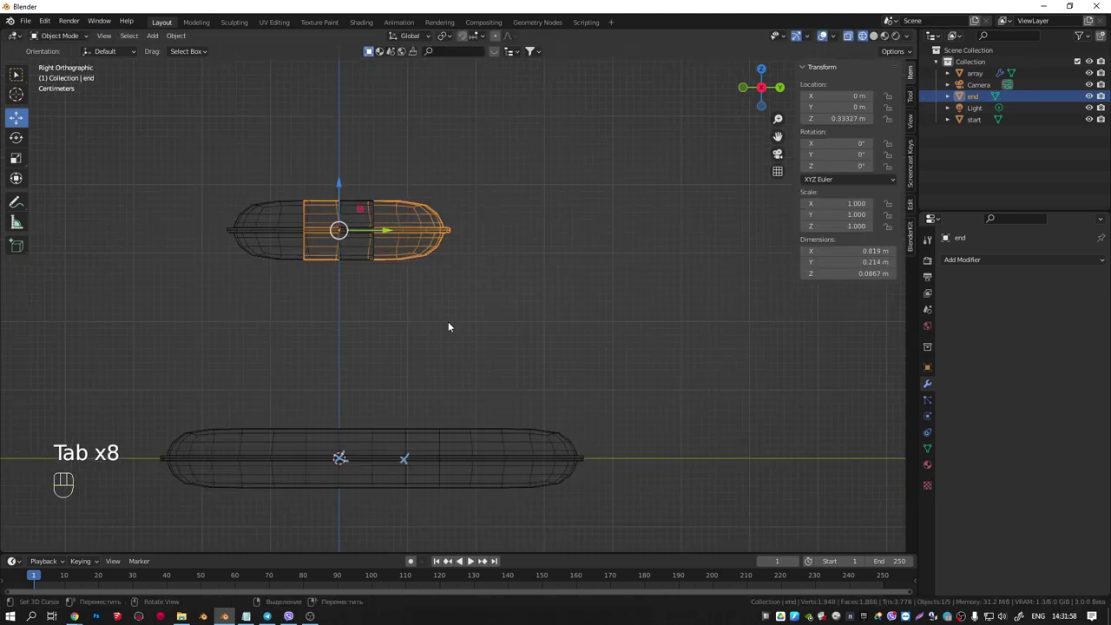
pyautogui.rightClick(455, 383)
# Move the start and end caps up to Z 0.333 m and reselect the capped array
pyautogui.moveTo(423, 369); pyautogui.dragTo(440, 383)
pyautogui.middleClick(423, 361)
pyautogui.press('d')
pyautogui.rightClick(437, 347)
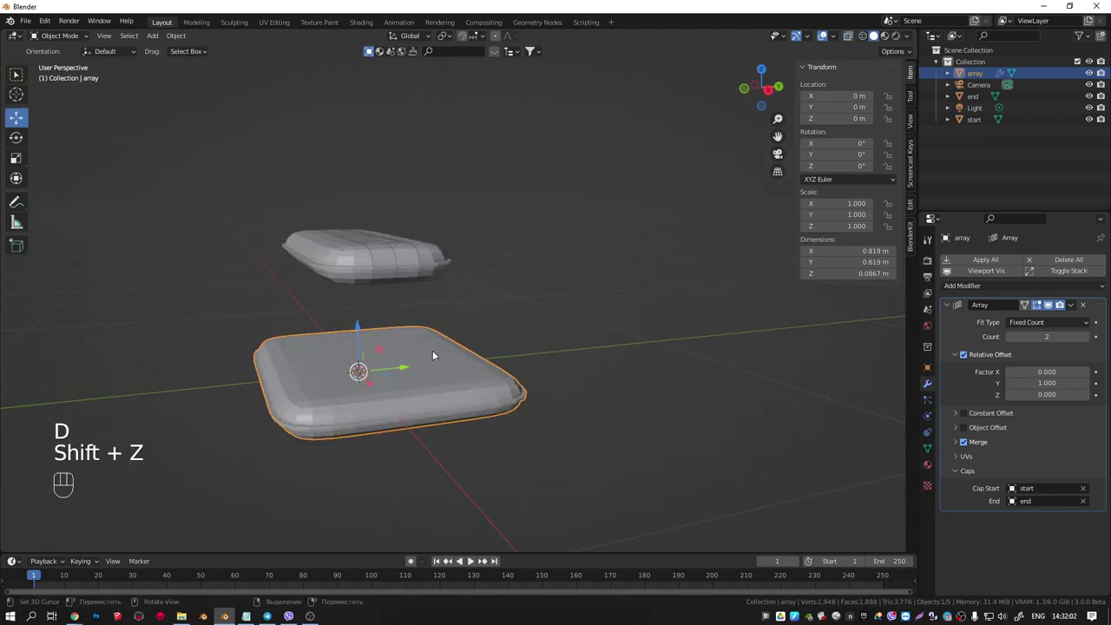
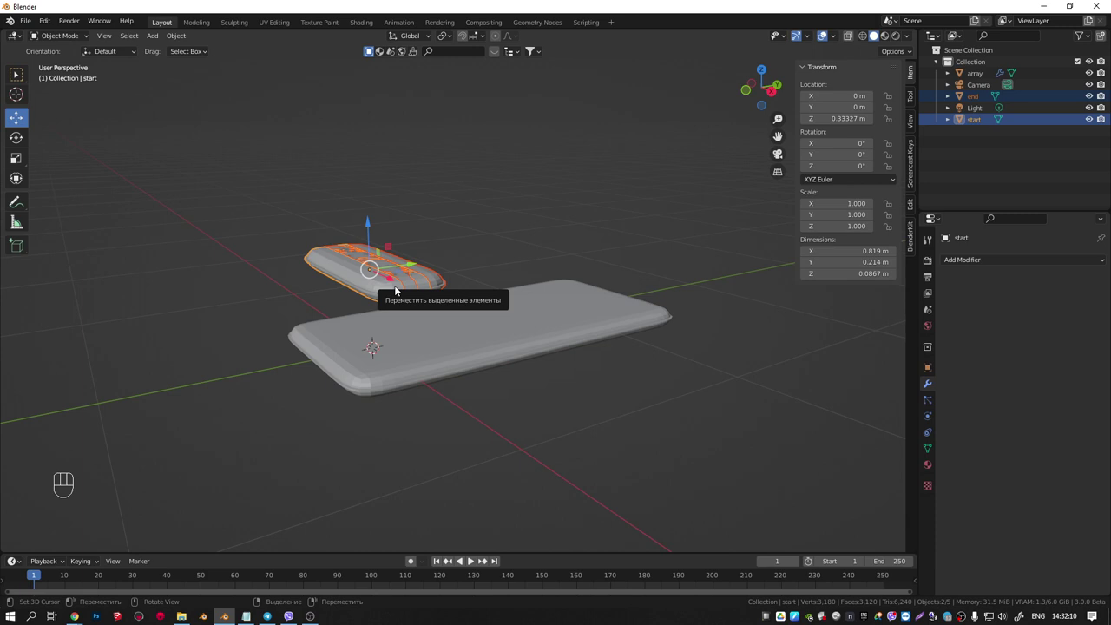
# Move the caps into a new hidden collection 'hide' and set the array Count to 13
pyautogui.press('m')
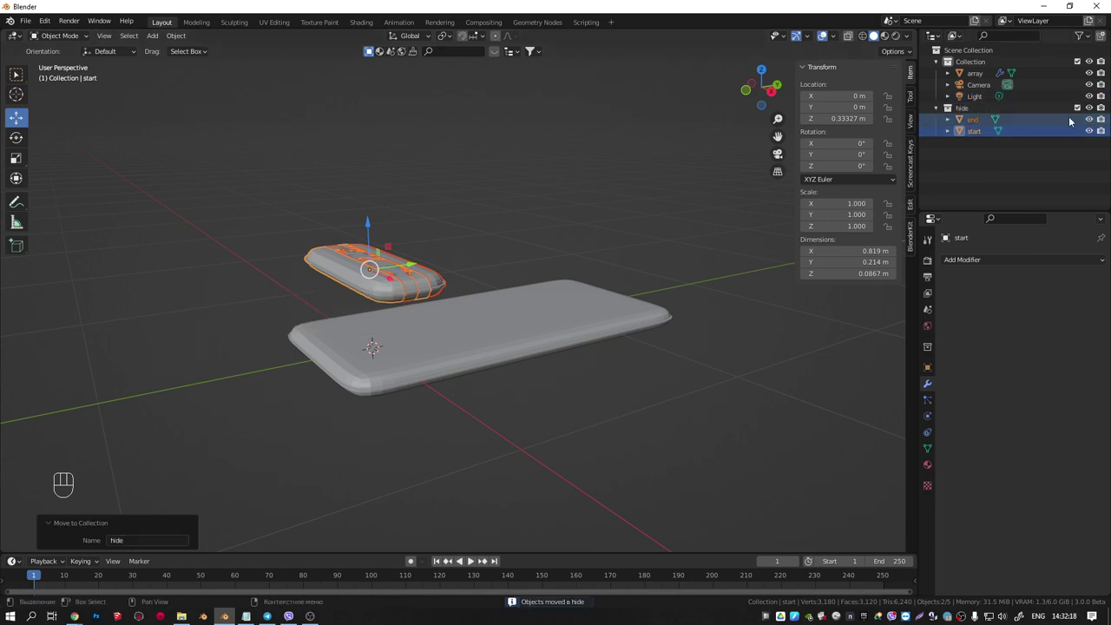
pyautogui.click(1080, 111)
pyautogui.middleClick(498, 295)
pyautogui.moveTo(481, 308); pyautogui.dragTo(499, 312)
pyautogui.press('KP_1')
pyautogui.press('KP_3')
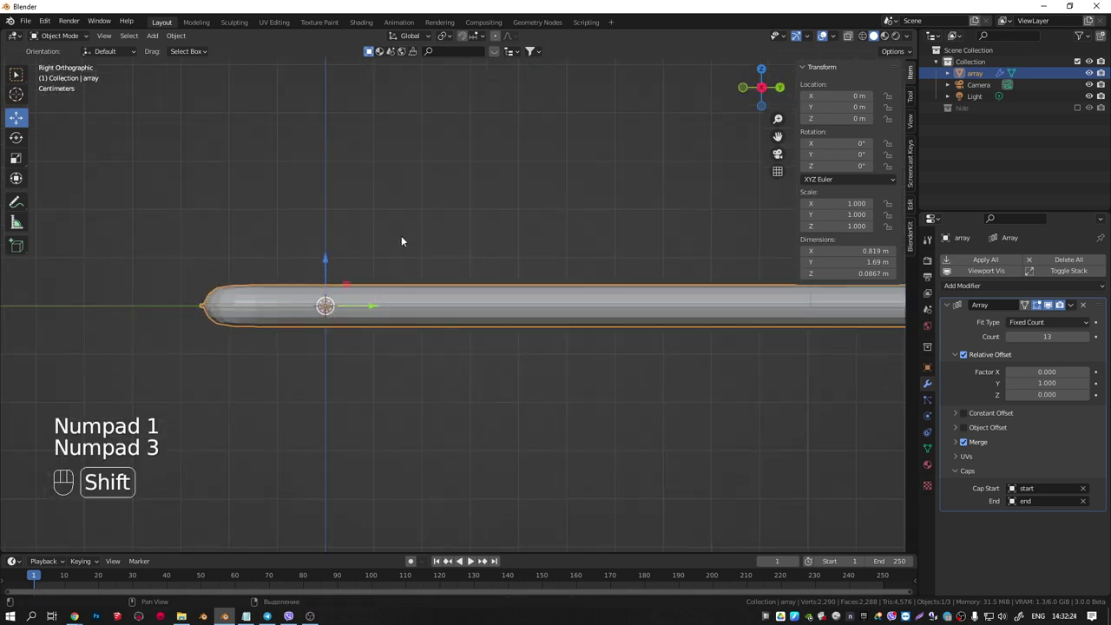
# Add a Bézier curve and rotate it 90° on X and Z into the chair's side plane
pyautogui.press('shift+a')
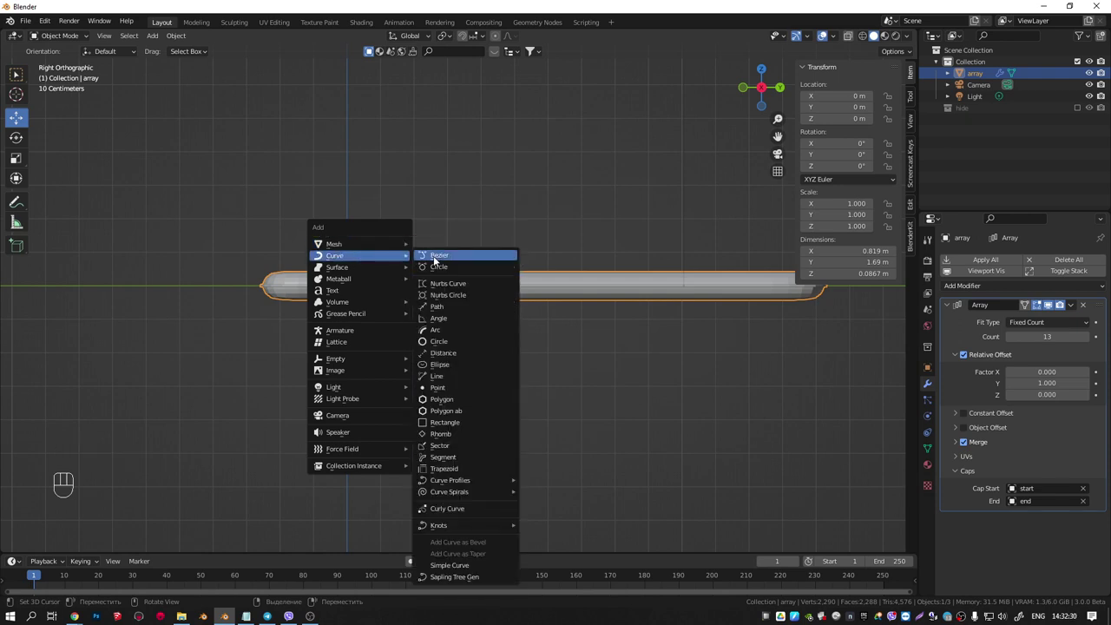
pyautogui.click(388, 275)
pyautogui.moveTo(354, 303); pyautogui.dragTo(369, 304)
pyautogui.press('KP_1')
pyautogui.press('KP_3')
pyautogui.click(421, 310)
pyautogui.press('r')
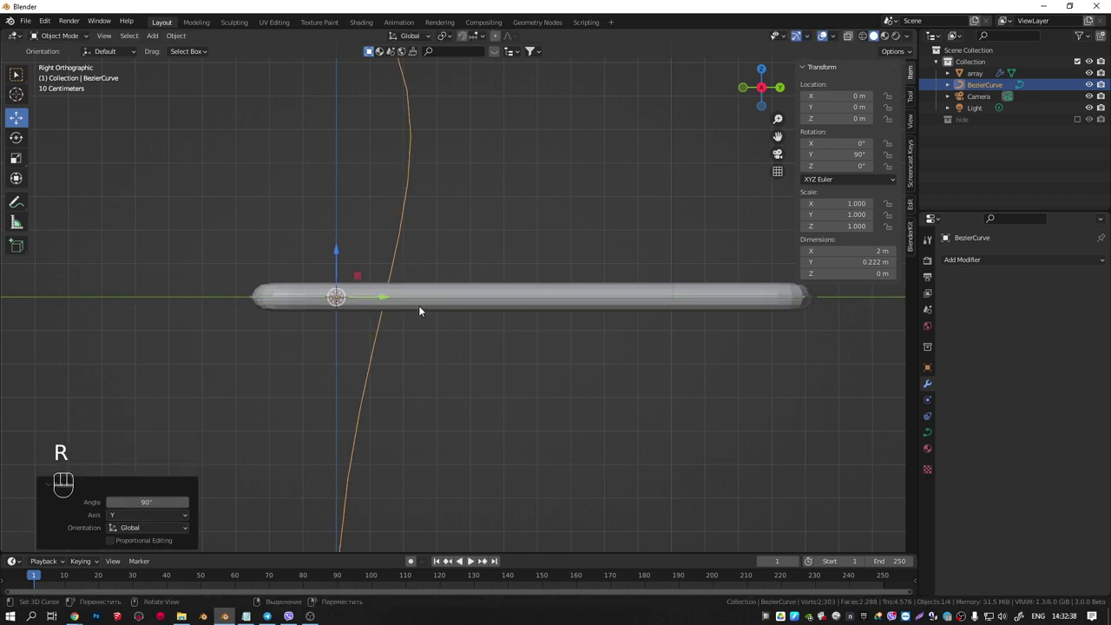
pyautogui.press('r')
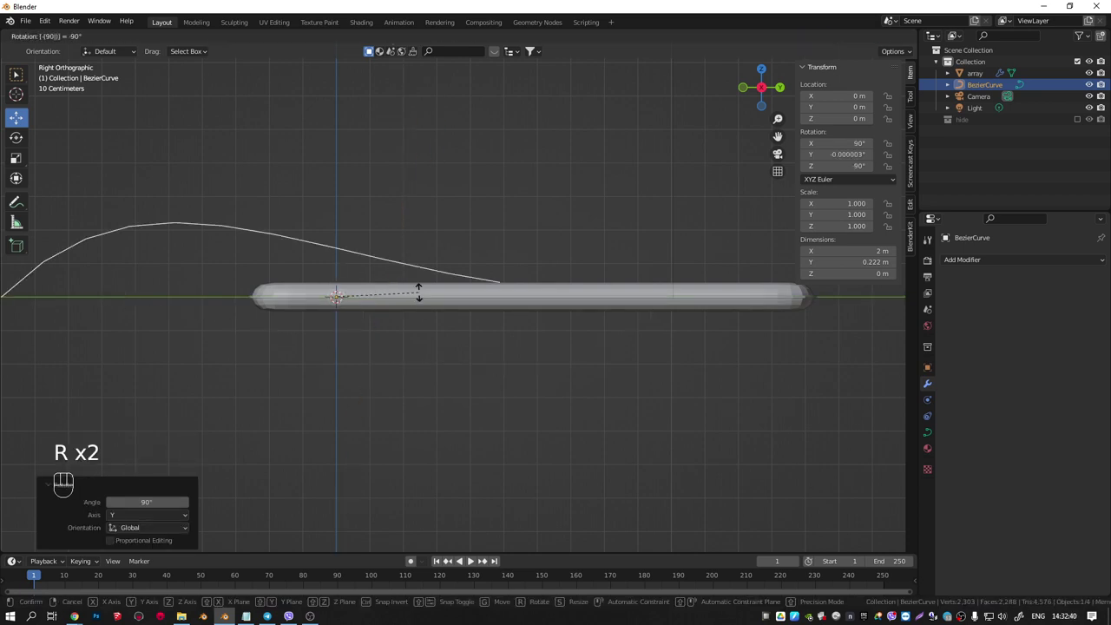
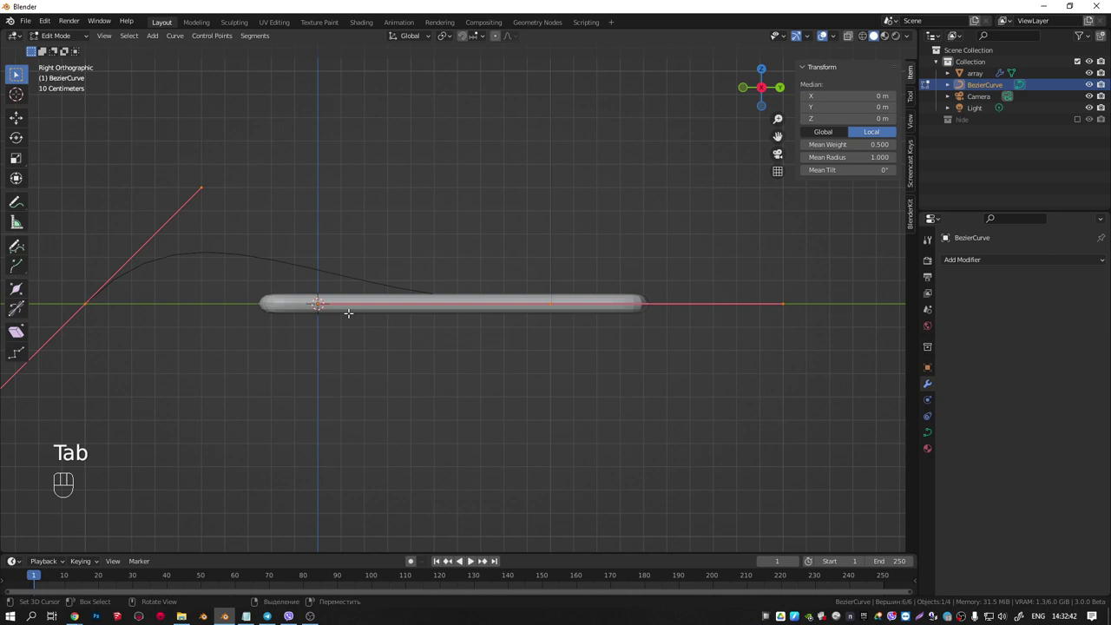
# Extrude and move the curve's control points into an L-shaped profile running flat then sweeping up
pyautogui.press('a')
pyautogui.press('a')
pyautogui.press('g')
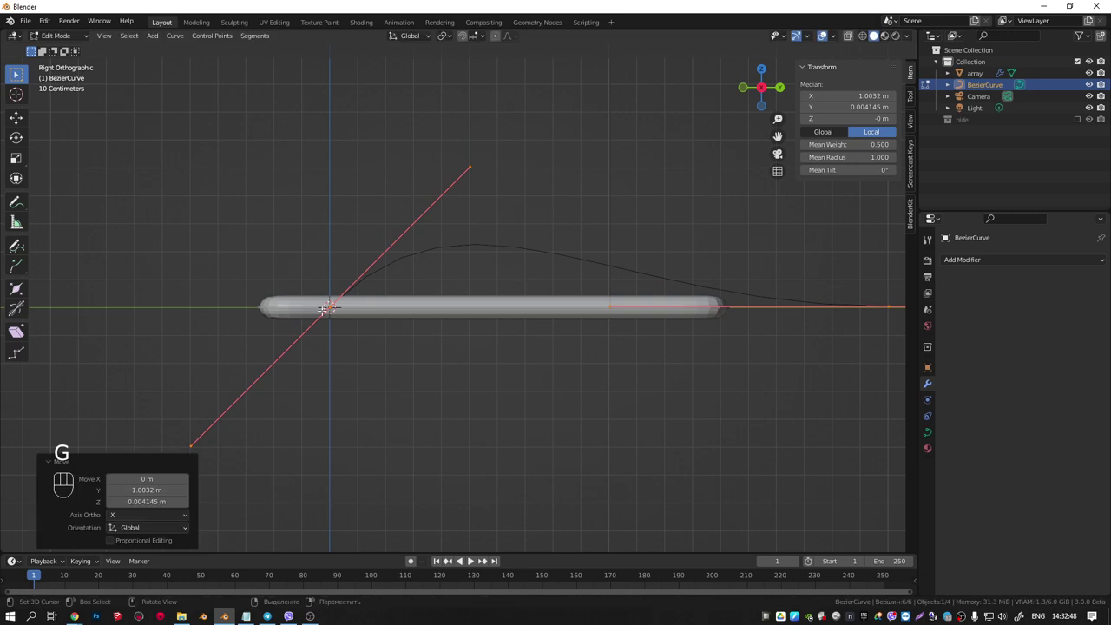
pyautogui.press('Tab')
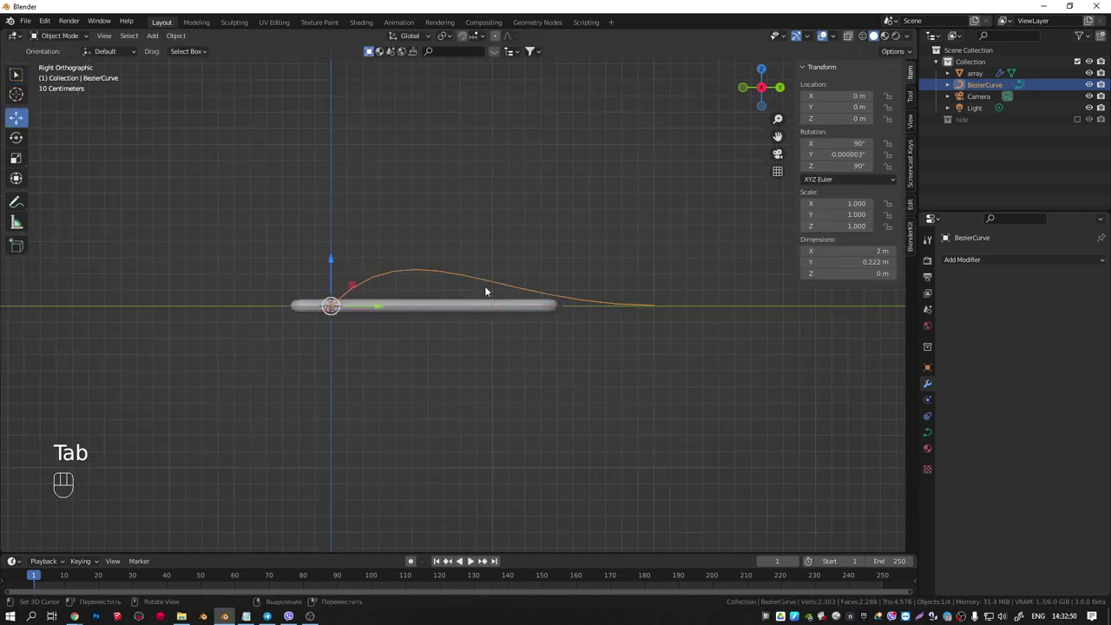
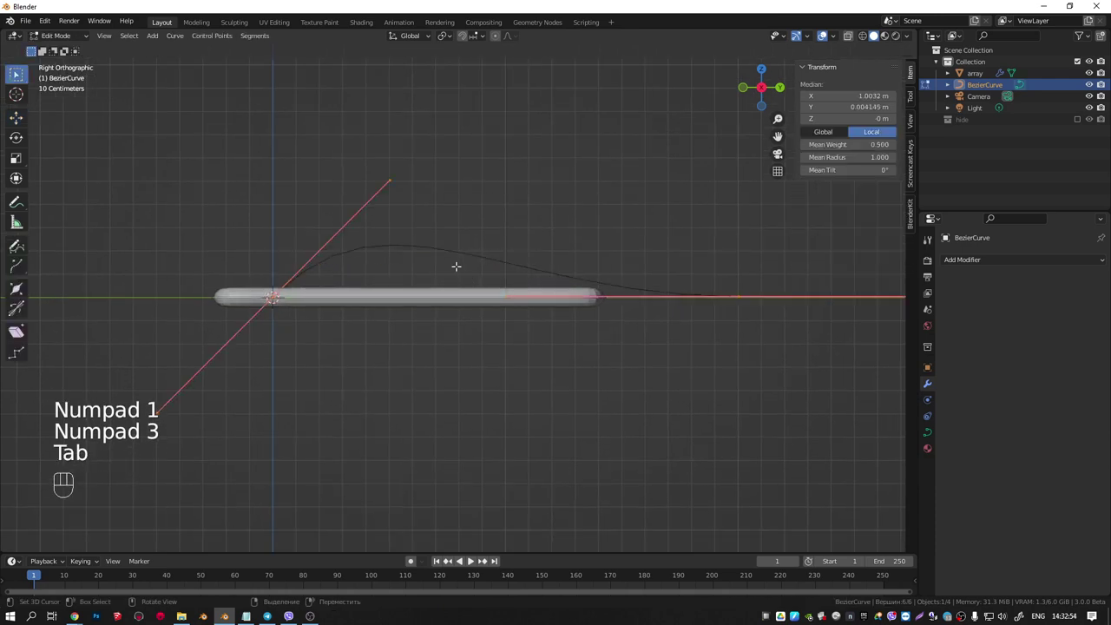
pyautogui.press('a')
pyautogui.press('a')
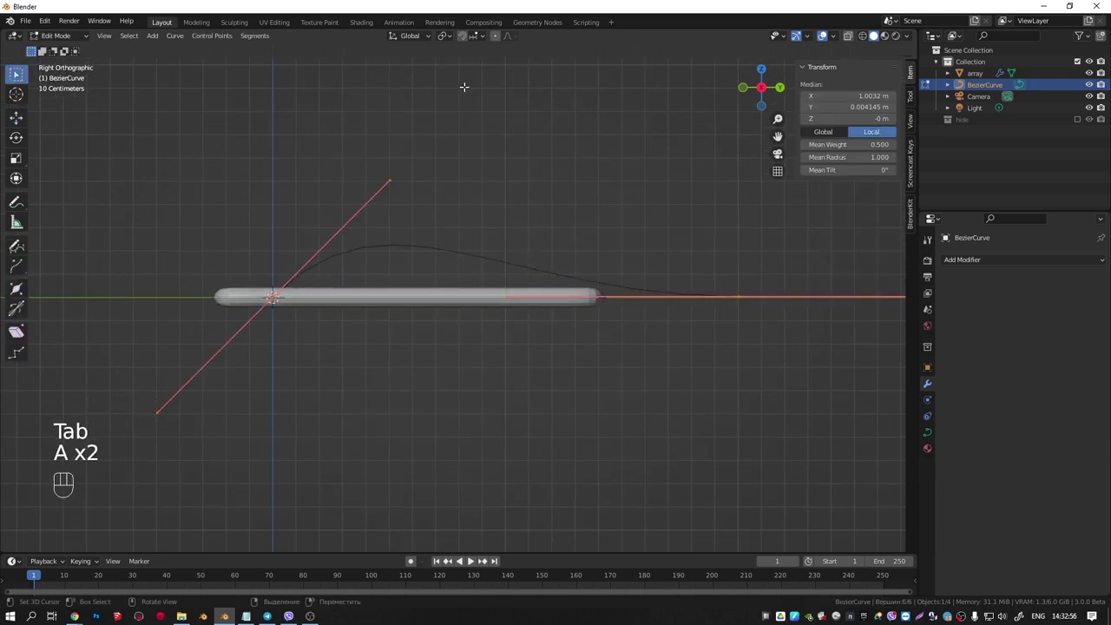
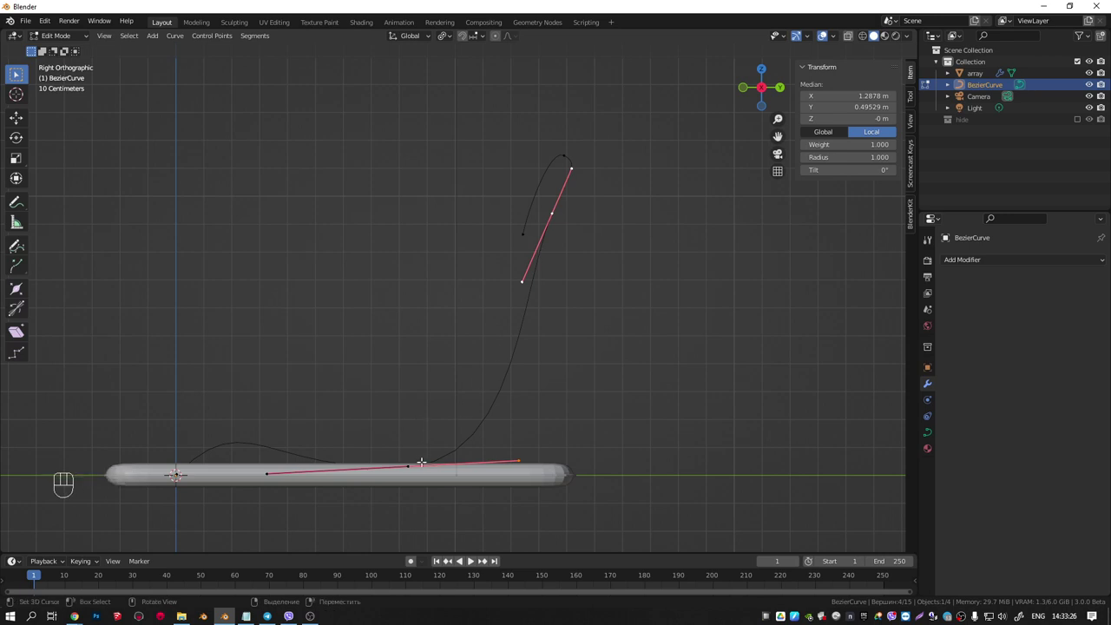
pyautogui.press('w')
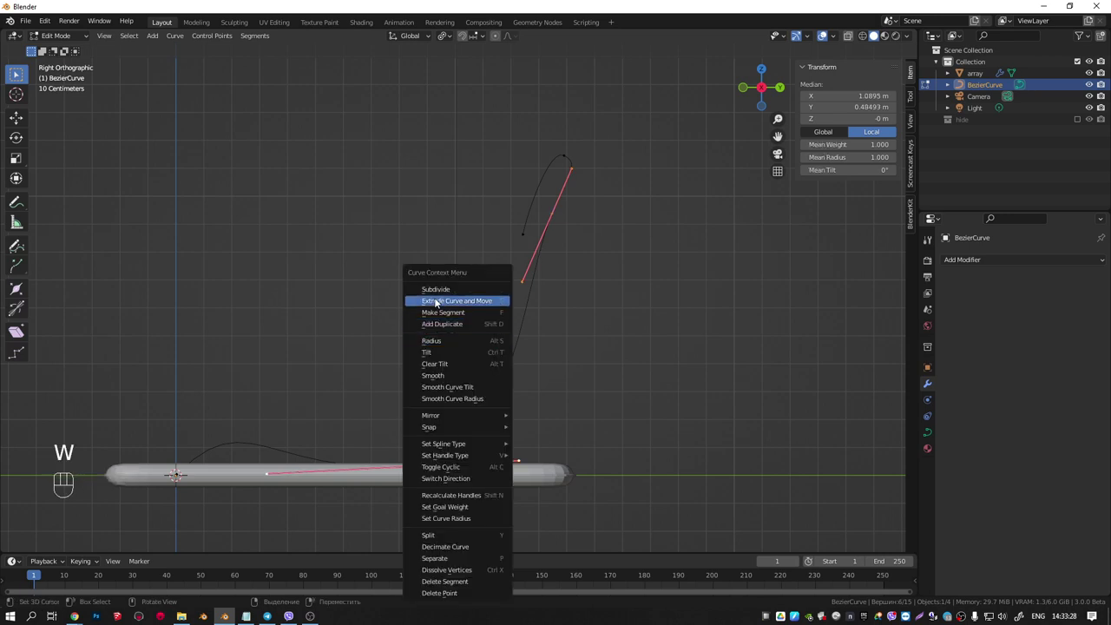
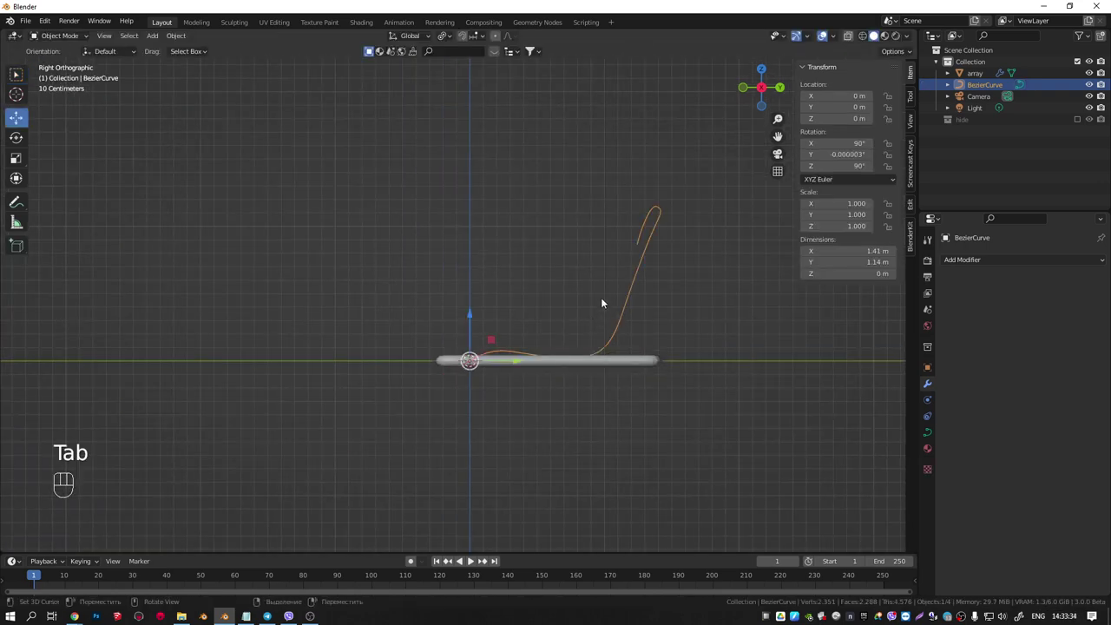
# Add a Curve modifier to the padded array using BezierCurve on the X axis
pyautogui.moveTo(632, 301); pyautogui.dragTo(692, 323)
pyautogui.click(589, 361)
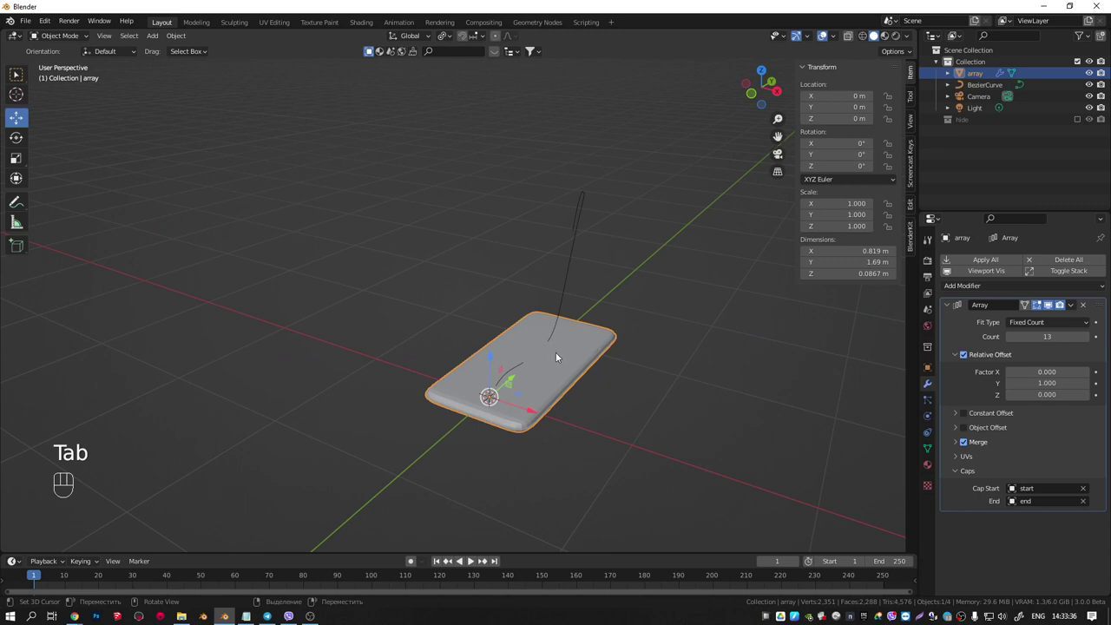
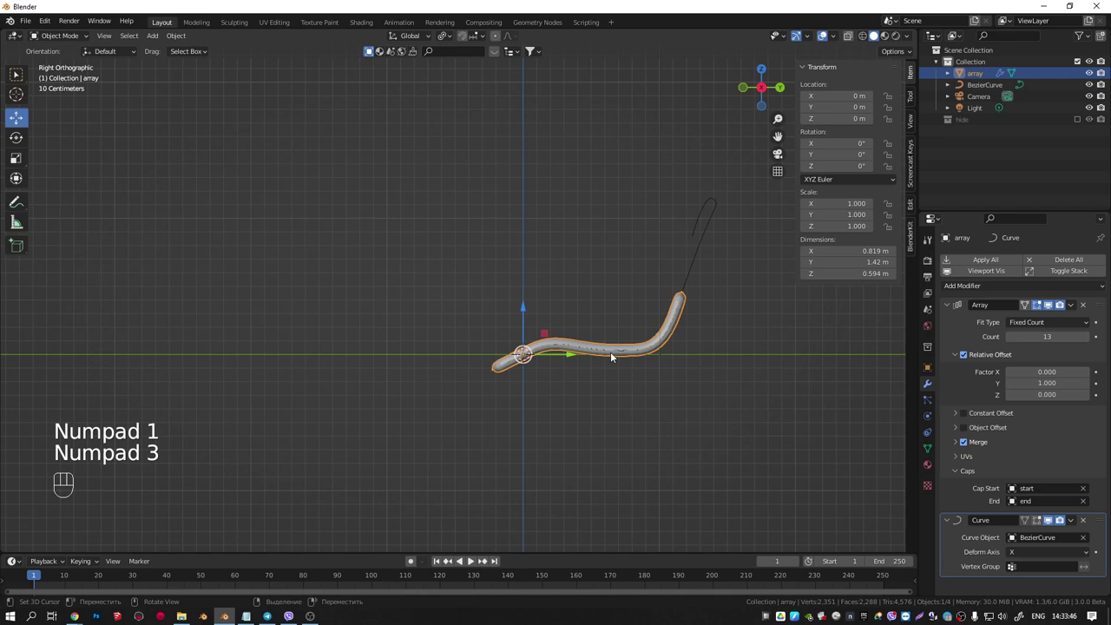
pyautogui.moveTo(601, 341); pyautogui.dragTo(573, 337)
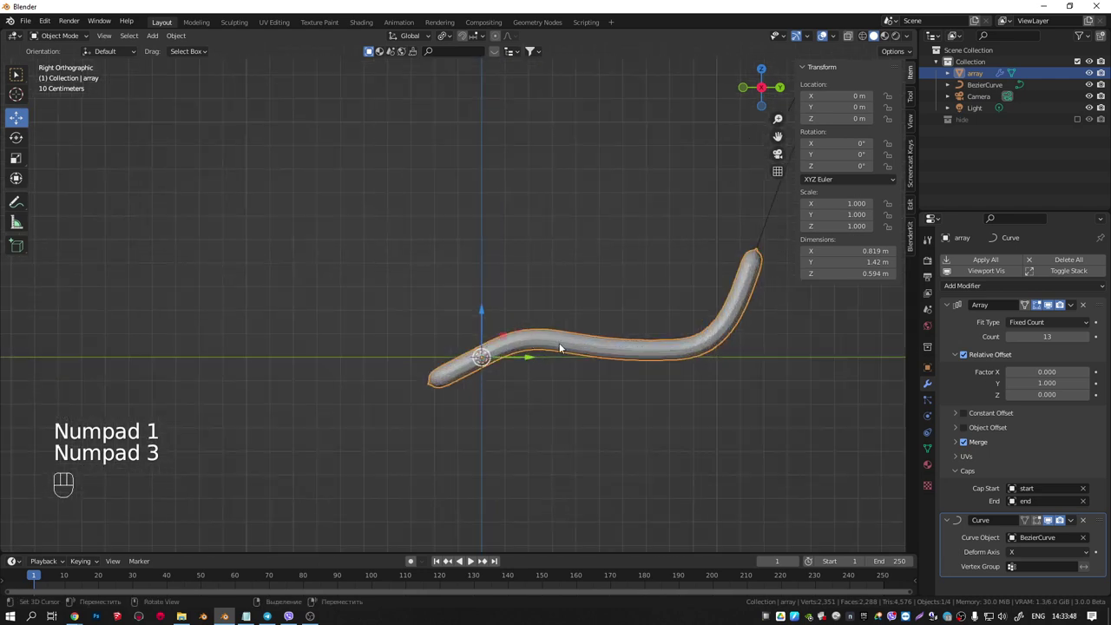
pyautogui.click(565, 338)
pyautogui.press('f')
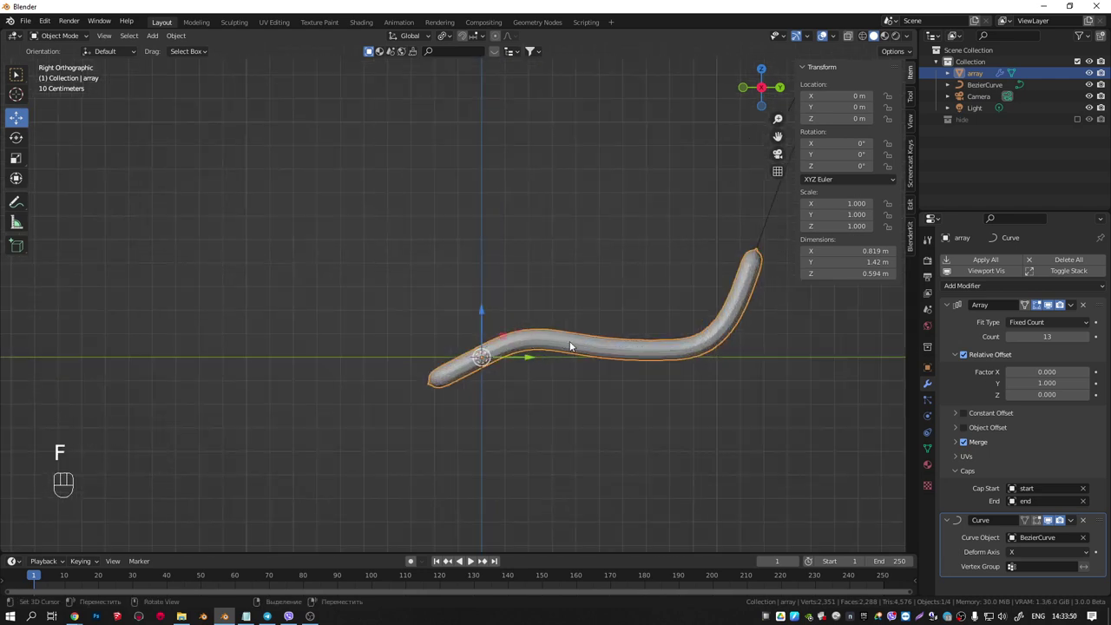
# Slide the array along Y to follow the curve and set Array Fit Type to Fit Curve
pyautogui.press('g')
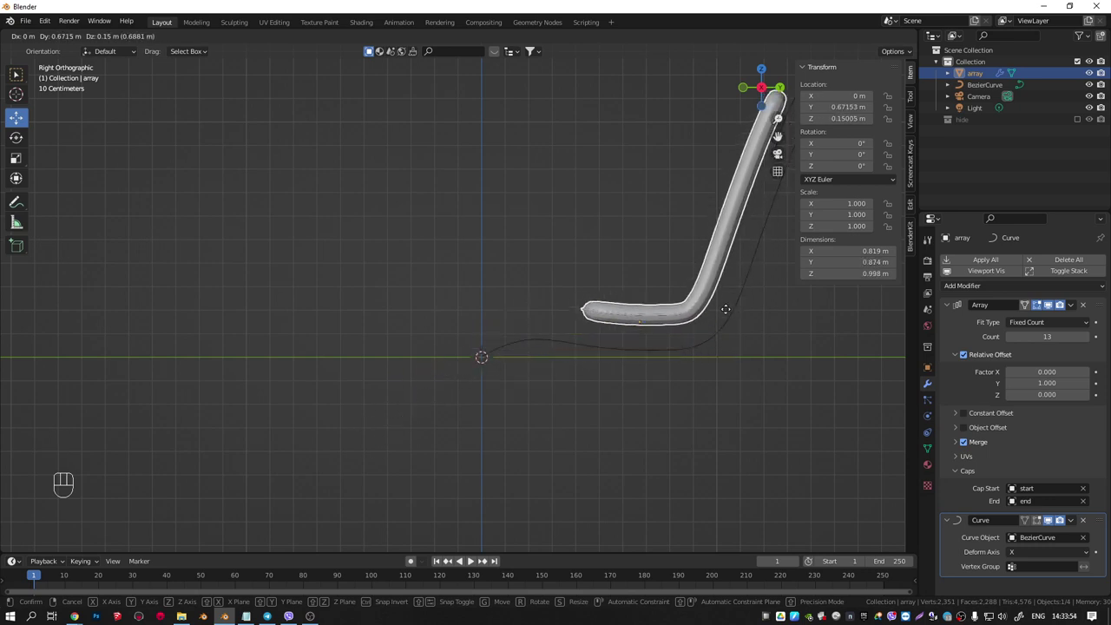
pyautogui.moveTo(532, 355); pyautogui.dragTo(374, 360)
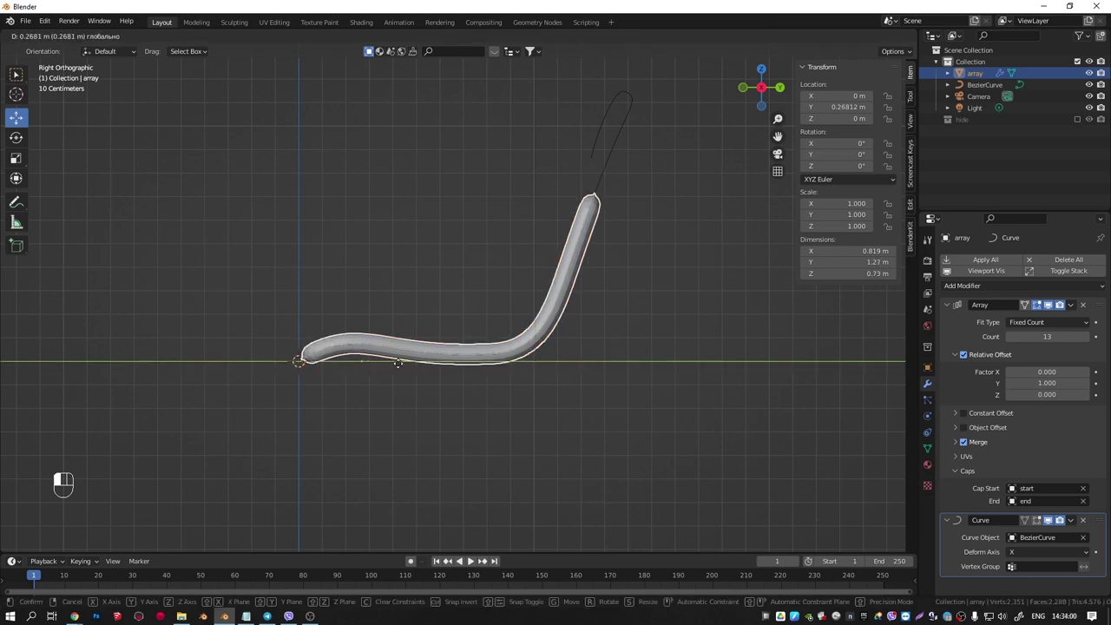
pyautogui.moveTo(396, 367); pyautogui.dragTo(611, 343)
pyautogui.middleClick(685, 343)
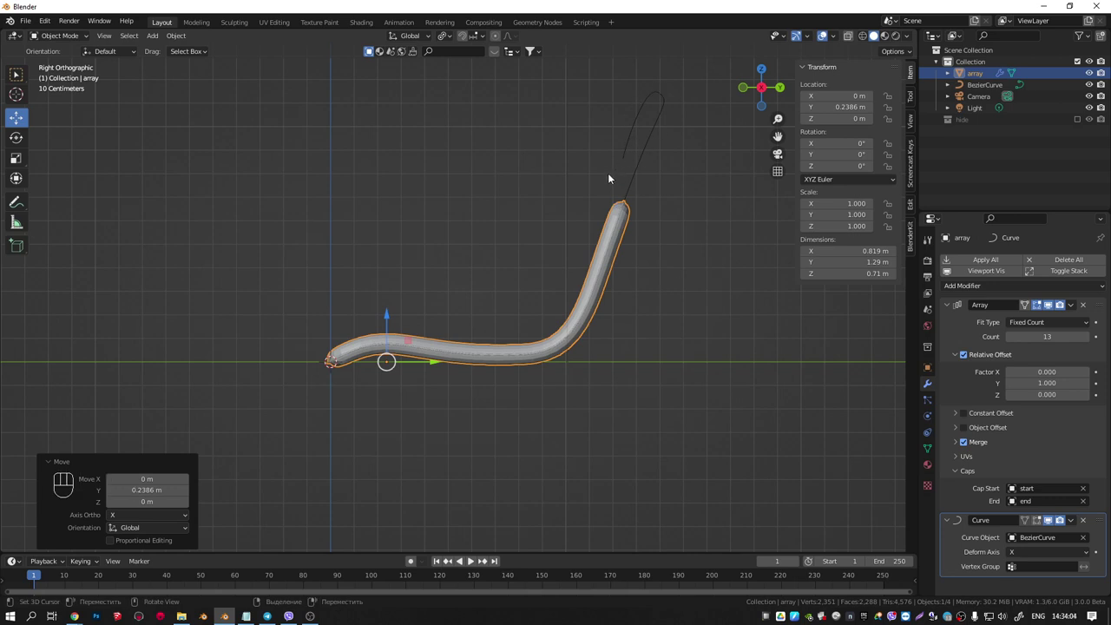
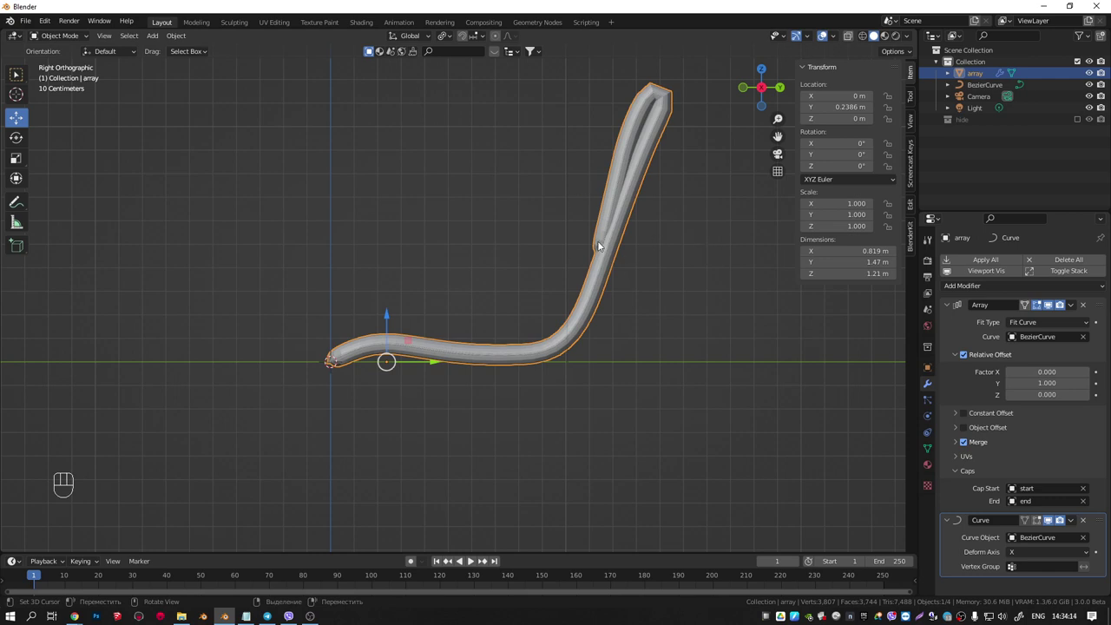
pyautogui.moveTo(550, 353); pyautogui.dragTo(567, 382)
pyautogui.moveTo(617, 274); pyautogui.dragTo(639, 279)
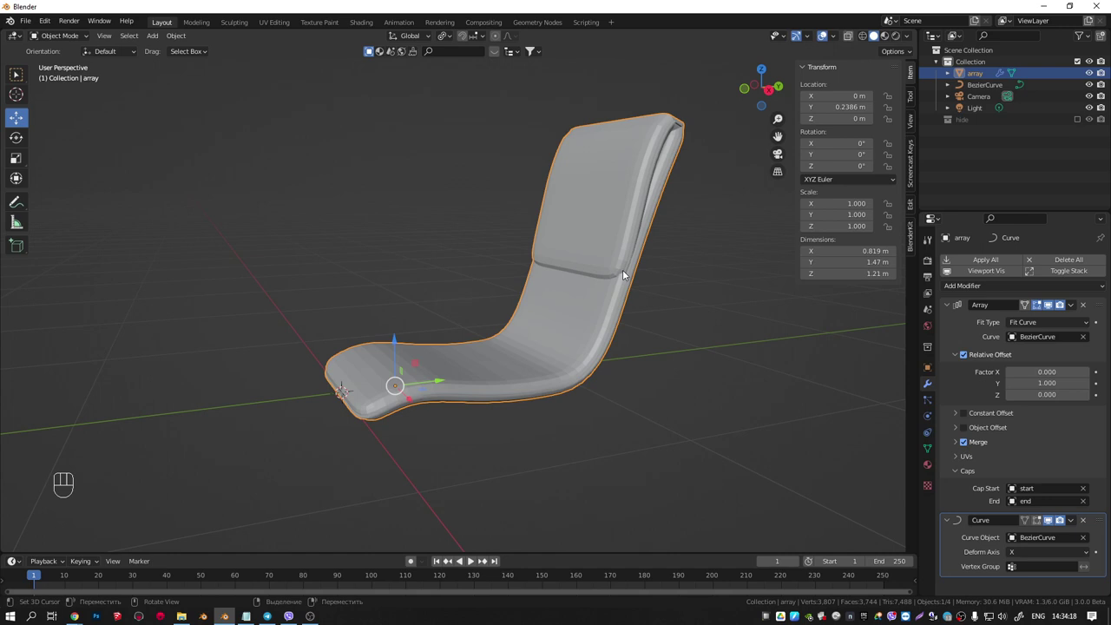
pyautogui.click(619, 339)
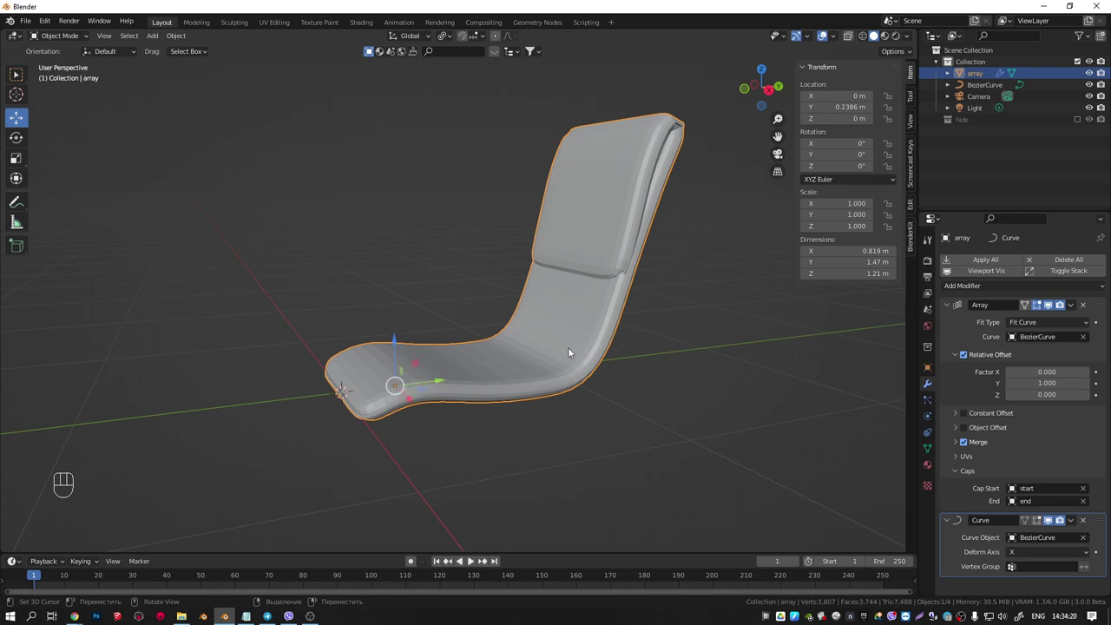
pyautogui.moveTo(450, 367); pyautogui.dragTo(427, 345)
pyautogui.click(421, 371)
pyautogui.click(464, 360)
pyautogui.press('ctrl+a')
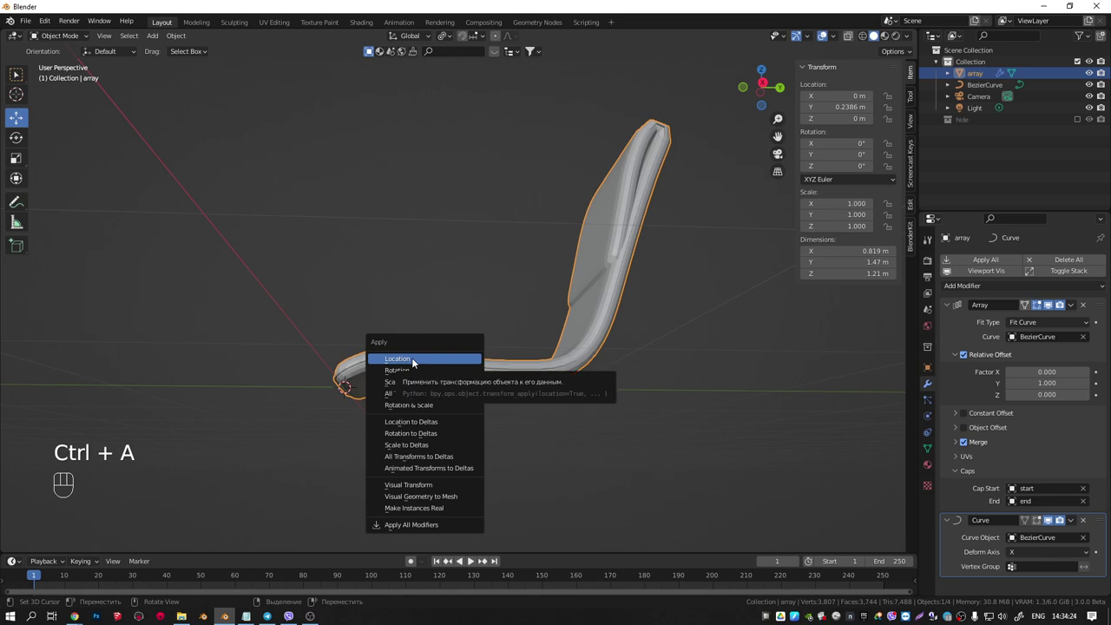
pyautogui.middleClick(539, 337)
pyautogui.press('KP_7')
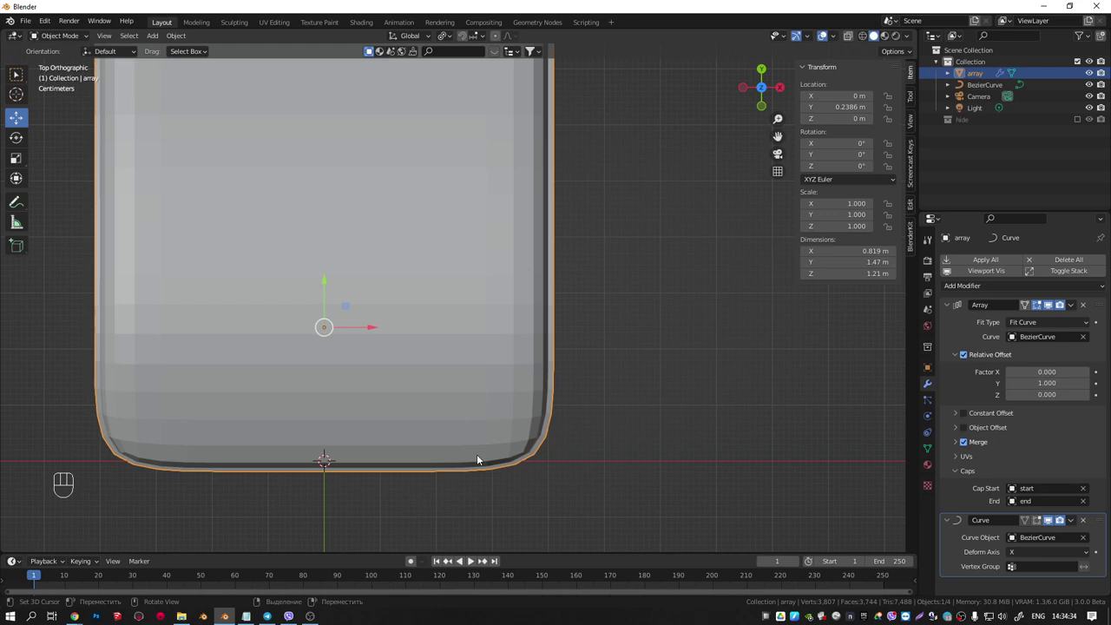
pyautogui.moveTo(476, 160); pyautogui.dragTo(390, 63)
pyautogui.press('KP_1')
pyautogui.press('KP_3')
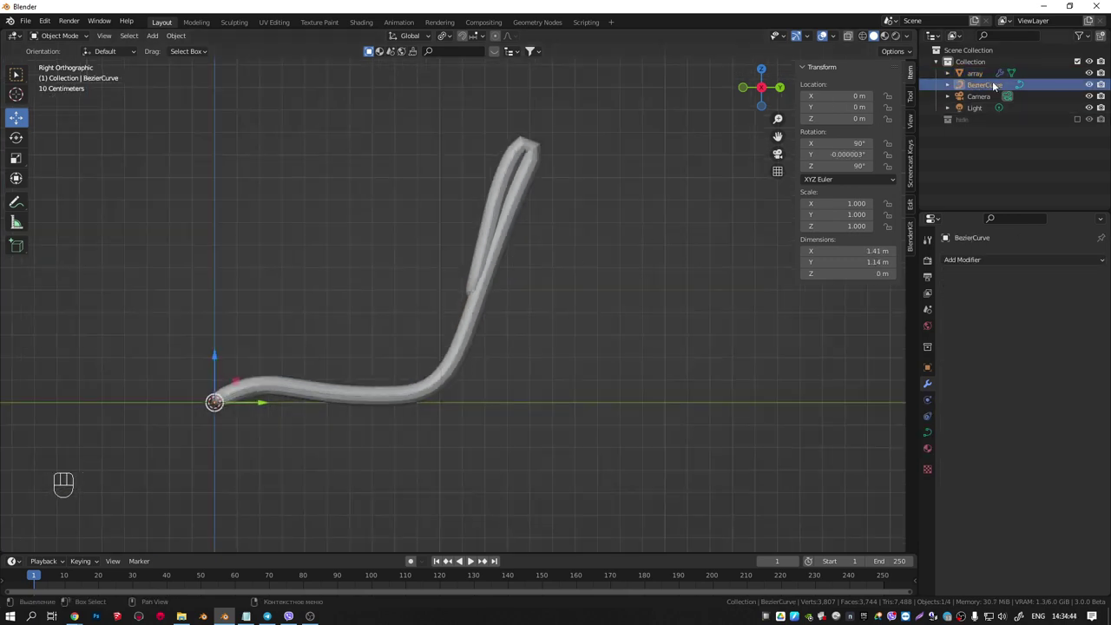
# Enable In Front viewport display for BezierCurve, then select the array to review its modifiers
pyautogui.moveTo(930, 368); pyautogui.dragTo(955, 495)
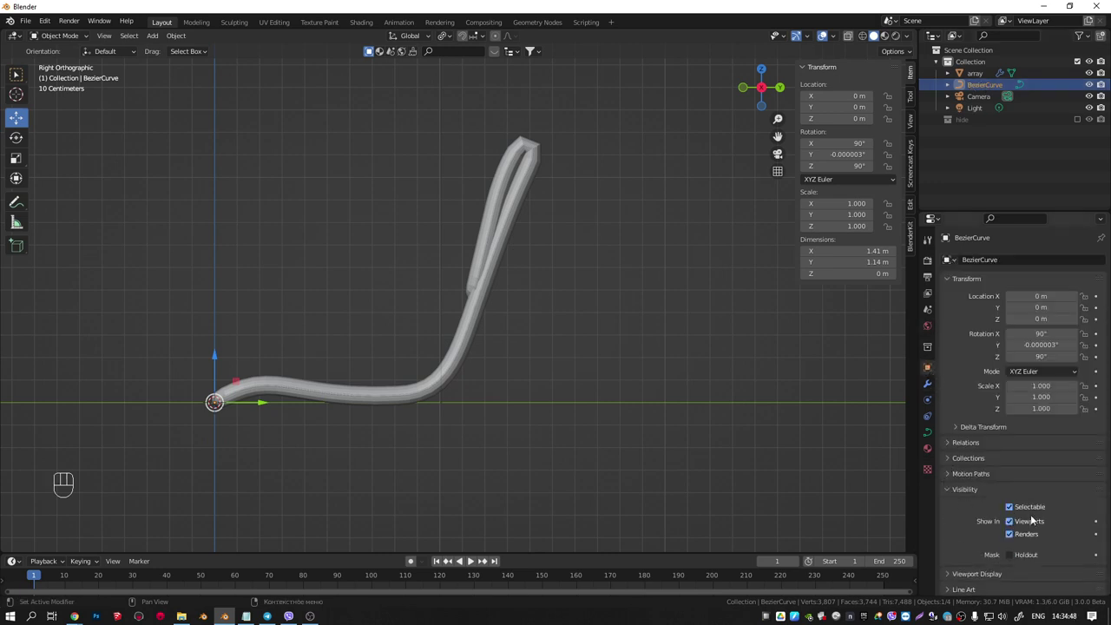
pyautogui.click(952, 491)
pyautogui.moveTo(951, 509); pyautogui.dragTo(1001, 528)
pyautogui.click(1015, 517)
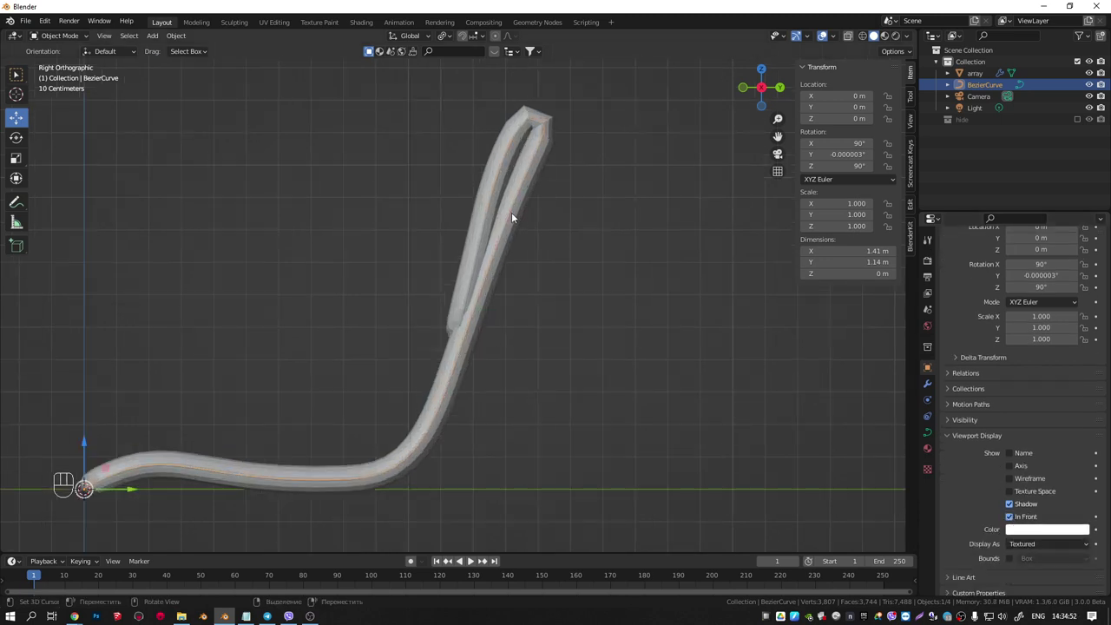
pyautogui.click(523, 193)
pyautogui.moveTo(522, 216); pyautogui.dragTo(690, 212)
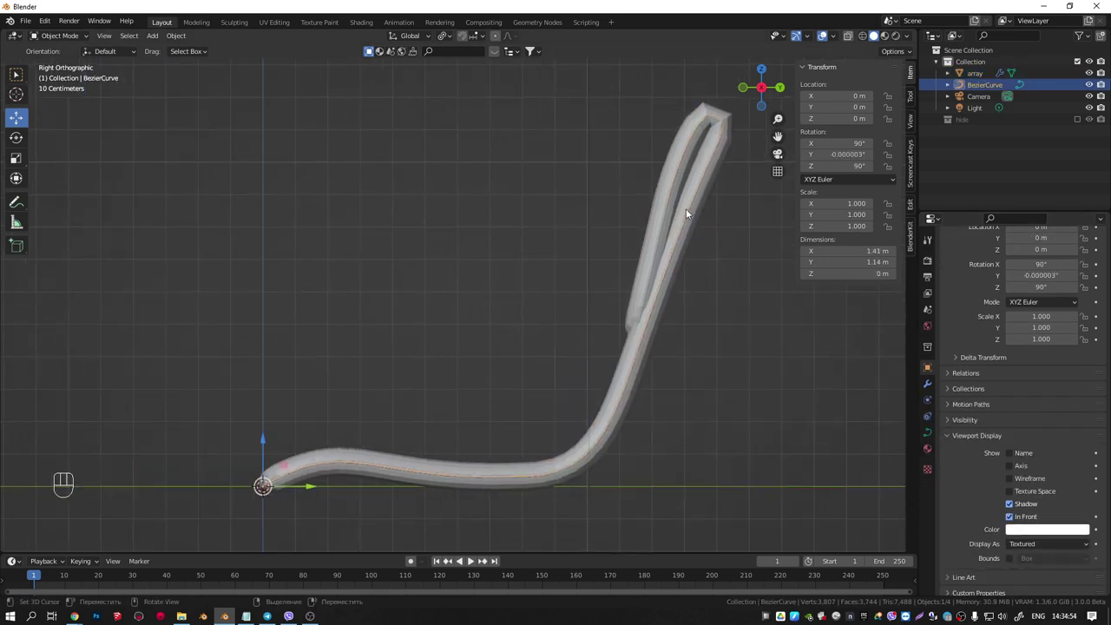
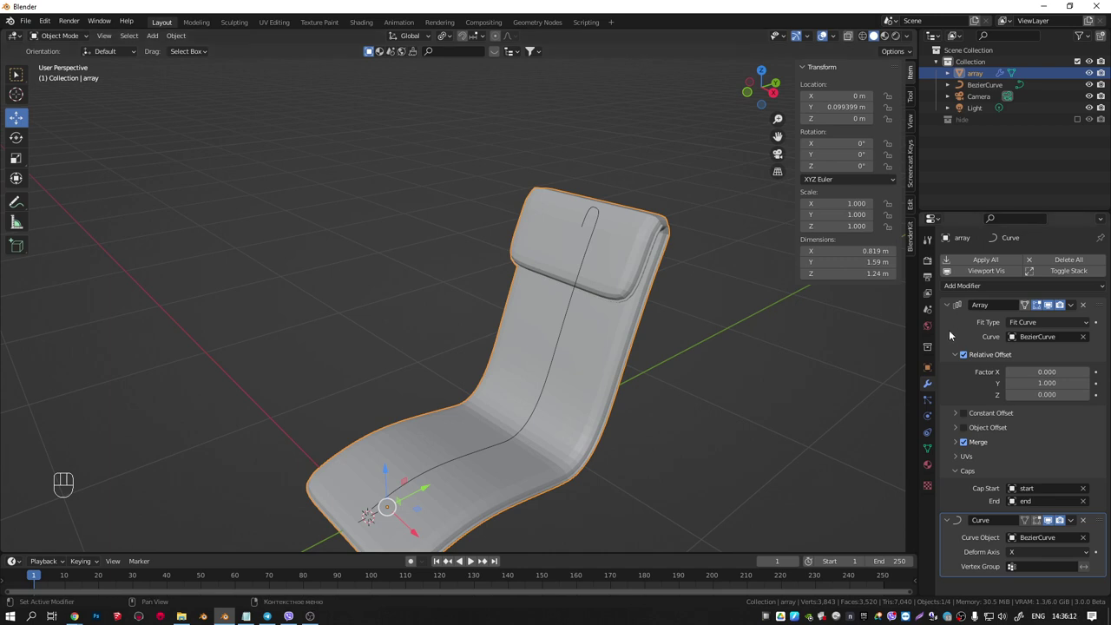
# Apply the Array and Curve modifiers, delete BezierCurve, and add a level-2 Subdivision Surface
pyautogui.press('ctrl+a')
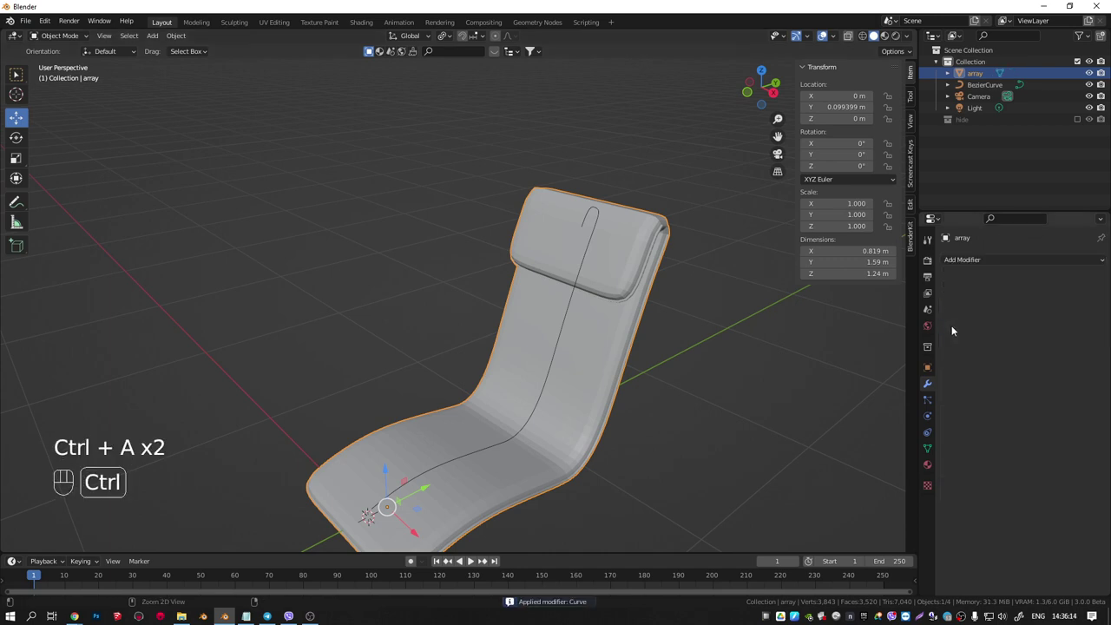
pyautogui.click(570, 321)
pyautogui.press('Delete')
pyautogui.moveTo(587, 310); pyautogui.dragTo(519, 284)
pyautogui.press('Tab')
pyautogui.click(611, 285)
pyautogui.middleClick(626, 295)
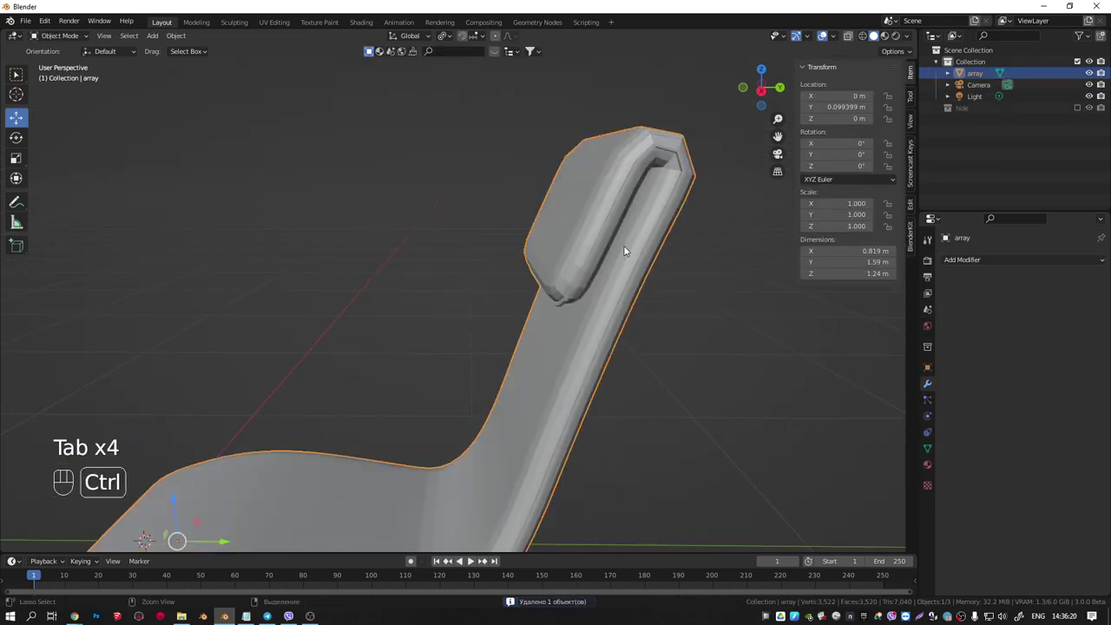
pyautogui.press('ctrl+2')
# Orbit to inspect the smooth-shaded shell, view it from the side and enter Edit Mode
pyautogui.moveTo(619, 214); pyautogui.dragTo(750, 208)
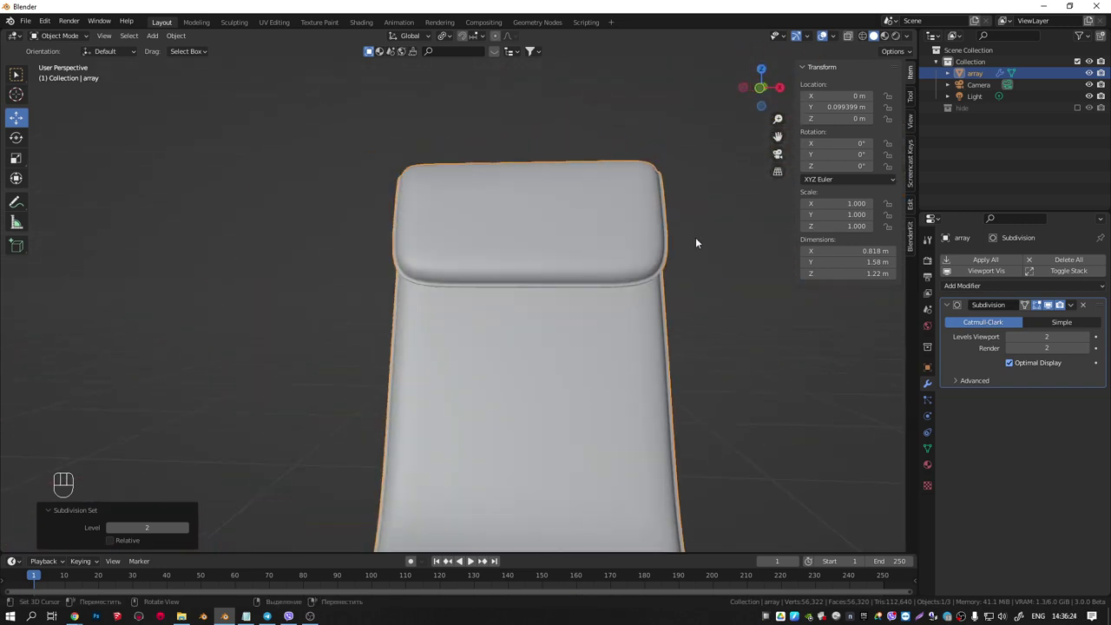
pyautogui.moveTo(642, 244); pyautogui.dragTo(553, 256)
pyautogui.moveTo(622, 247); pyautogui.dragTo(491, 255)
pyautogui.moveTo(526, 217); pyautogui.dragTo(583, 238)
pyautogui.moveTo(542, 186); pyautogui.dragTo(522, 219)
pyautogui.moveTo(547, 219); pyautogui.dragTo(601, 207)
pyautogui.moveTo(515, 257); pyautogui.dragTo(689, 141)
pyautogui.press('q')
pyautogui.moveTo(629, 183); pyautogui.dragTo(579, 131)
pyautogui.moveTo(610, 324); pyautogui.dragTo(581, 329)
pyautogui.moveTo(588, 280); pyautogui.dragTo(579, 283)
pyautogui.click(646, 177)
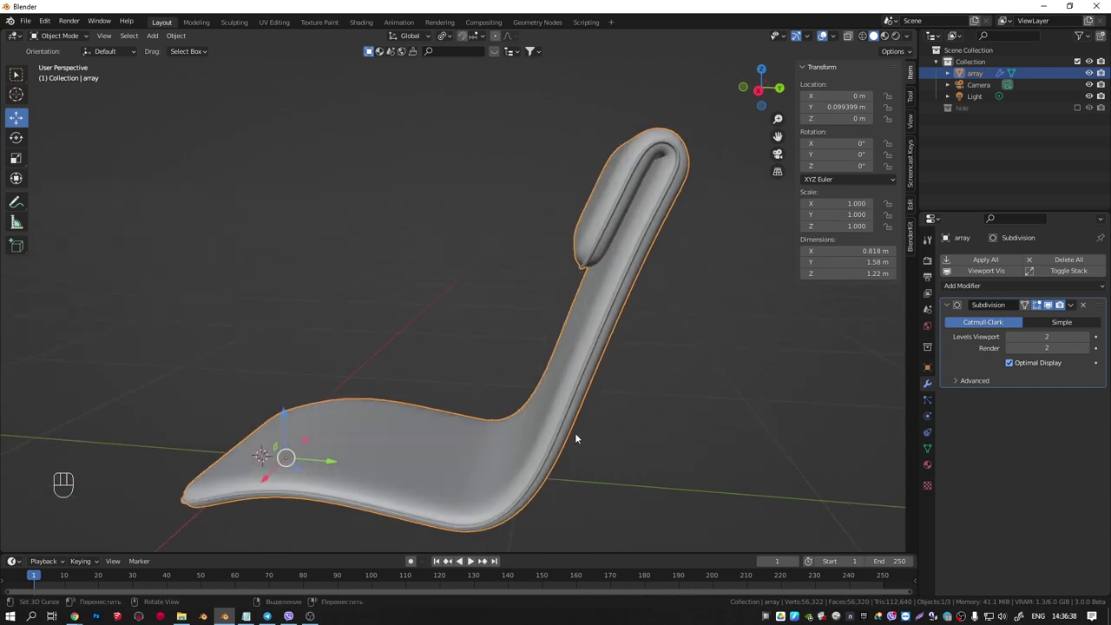
pyautogui.click(356, 458)
pyautogui.press('KP_1')
pyautogui.press('KP_3')
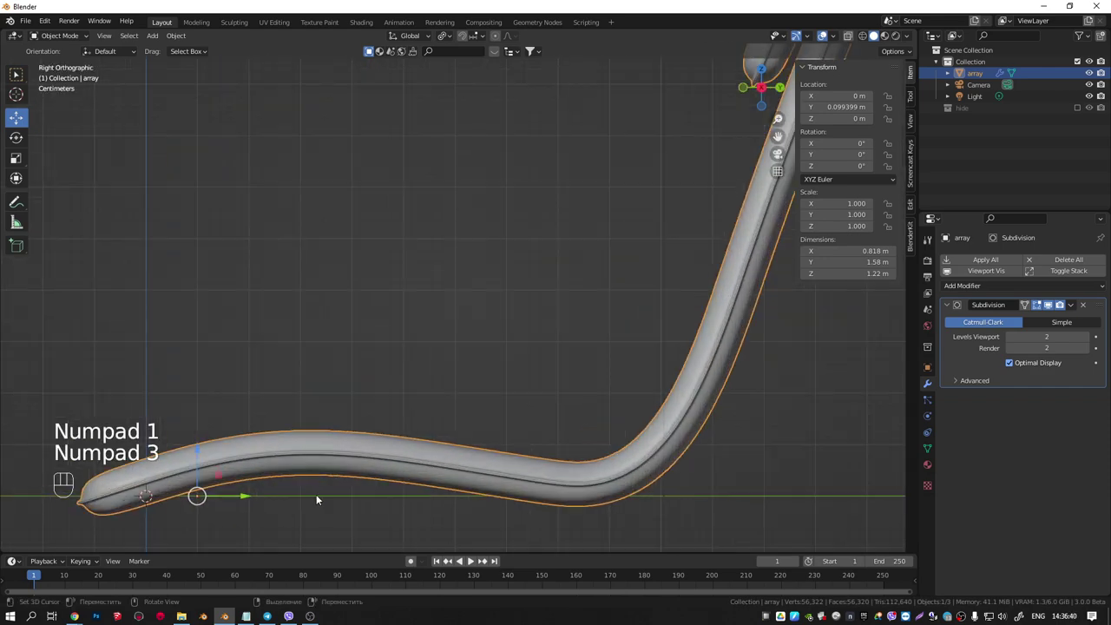
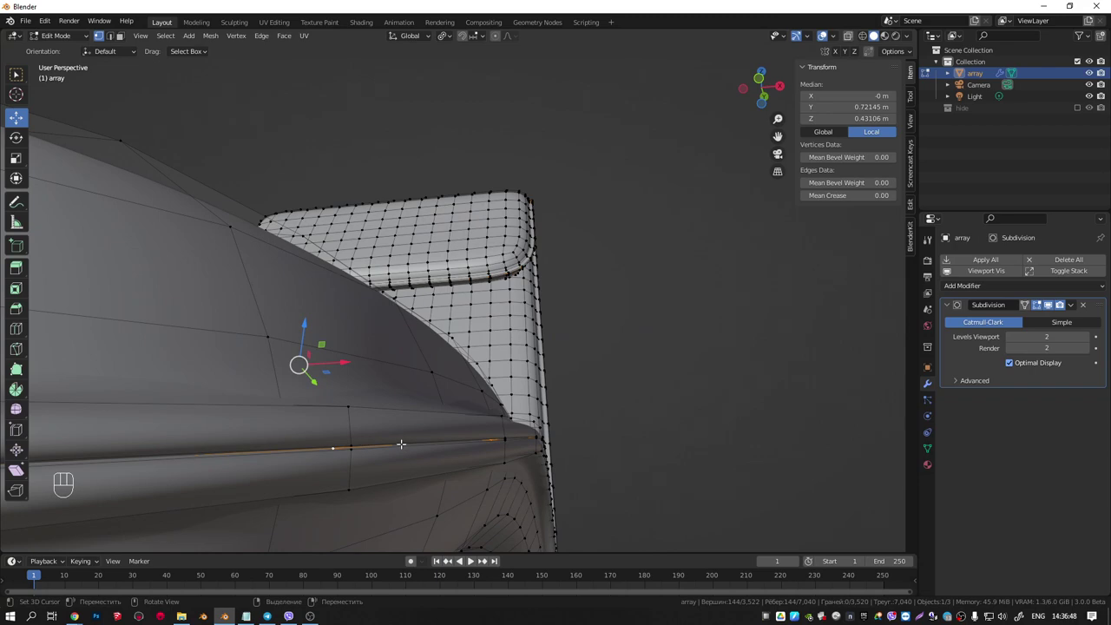
# Assign the rim seam edge loops to a new vertex group 'Group' and return to Object Mode
pyautogui.press('ctrl+KP_Add')
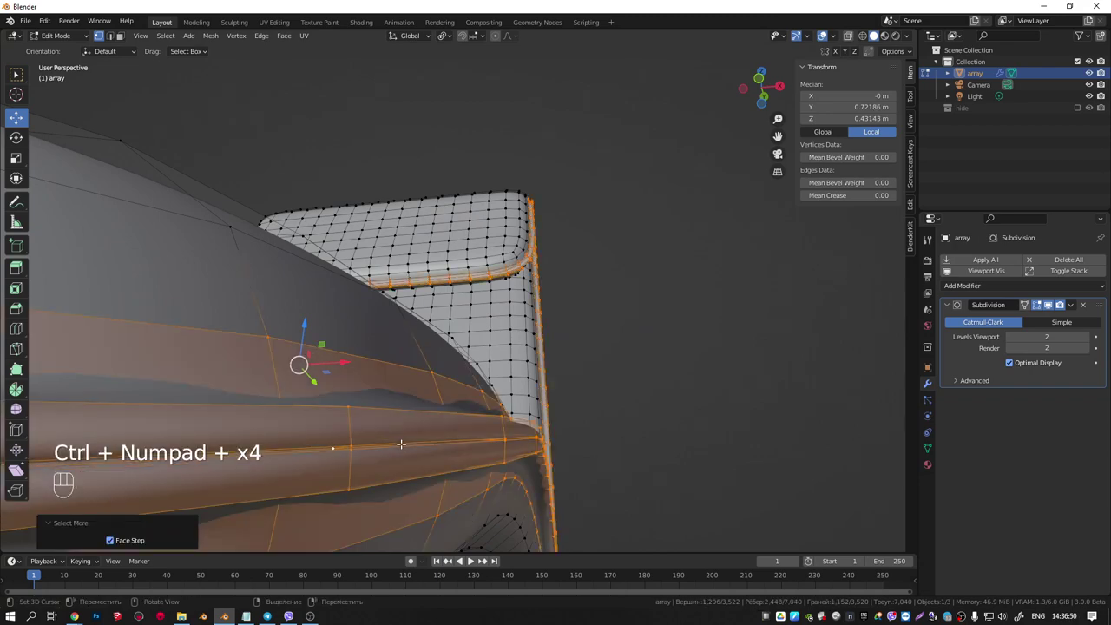
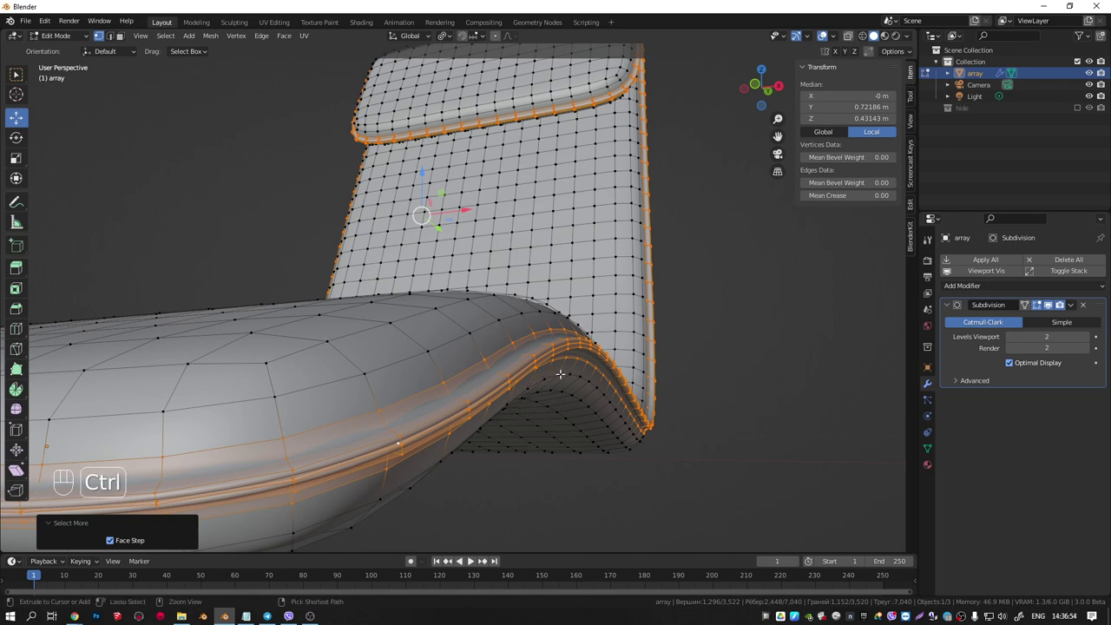
pyautogui.press('ctrl+g')
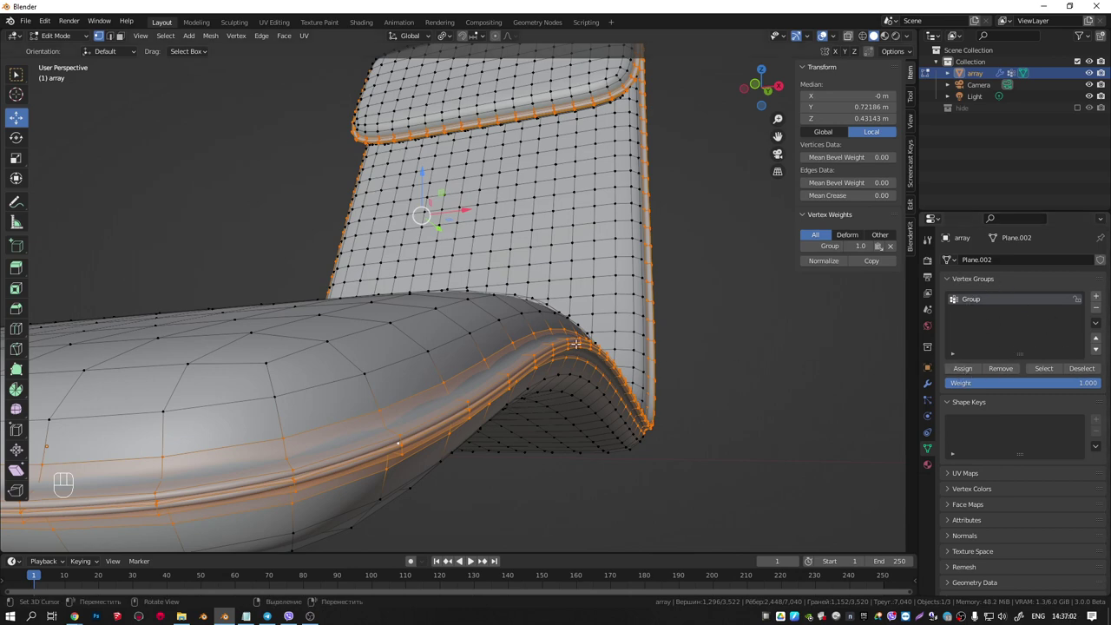
pyautogui.press('Tab')
pyautogui.moveTo(560, 339); pyautogui.dragTo(550, 356)
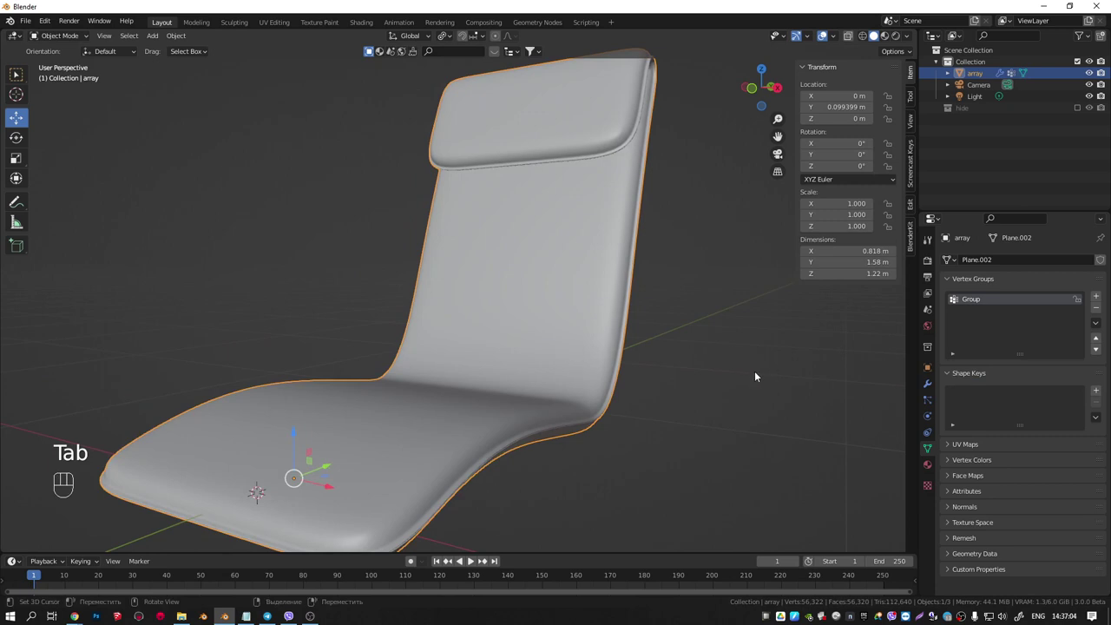
# Remove the shell's Subdivision modifier, leaving an empty modifier stack
pyautogui.moveTo(593, 317); pyautogui.dragTo(678, 321)
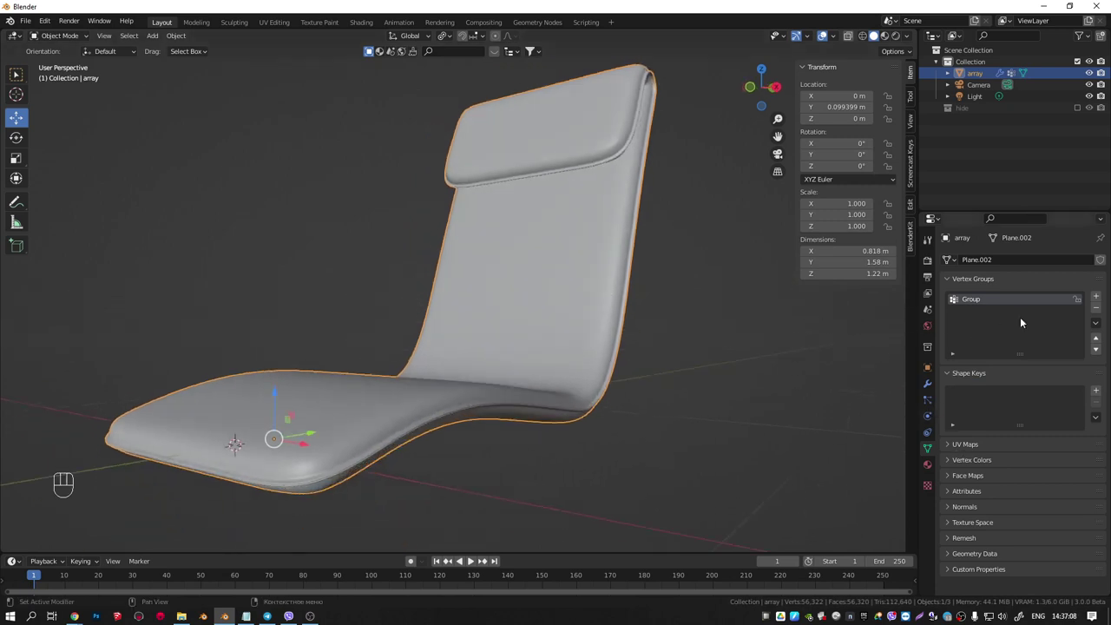
pyautogui.click(931, 389)
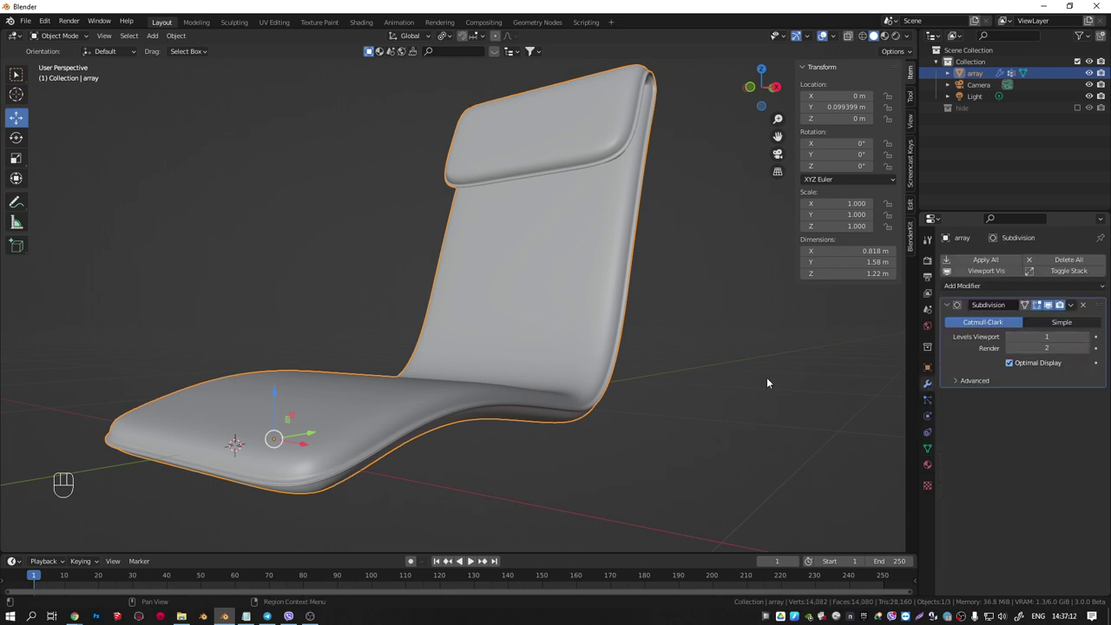
pyautogui.middleClick(467, 430)
pyautogui.click(1014, 366)
pyautogui.press('shift+z')
# Rename the shell to lp, duplicate it as lp.001 and zoom toward the seat edge
pyautogui.moveTo(396, 460); pyautogui.dragTo(364, 482)
pyautogui.moveTo(386, 453); pyautogui.dragTo(545, 411)
pyautogui.moveTo(546, 438); pyautogui.dragTo(507, 457)
pyautogui.moveTo(421, 448); pyautogui.dragTo(484, 456)
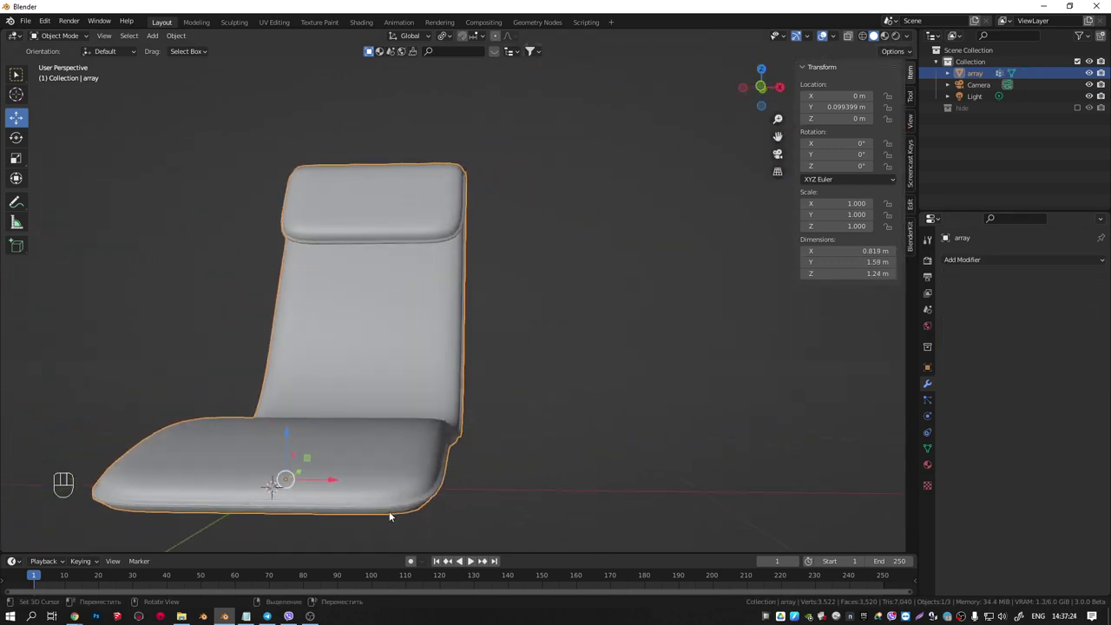
pyautogui.moveTo(426, 486); pyautogui.dragTo(349, 503)
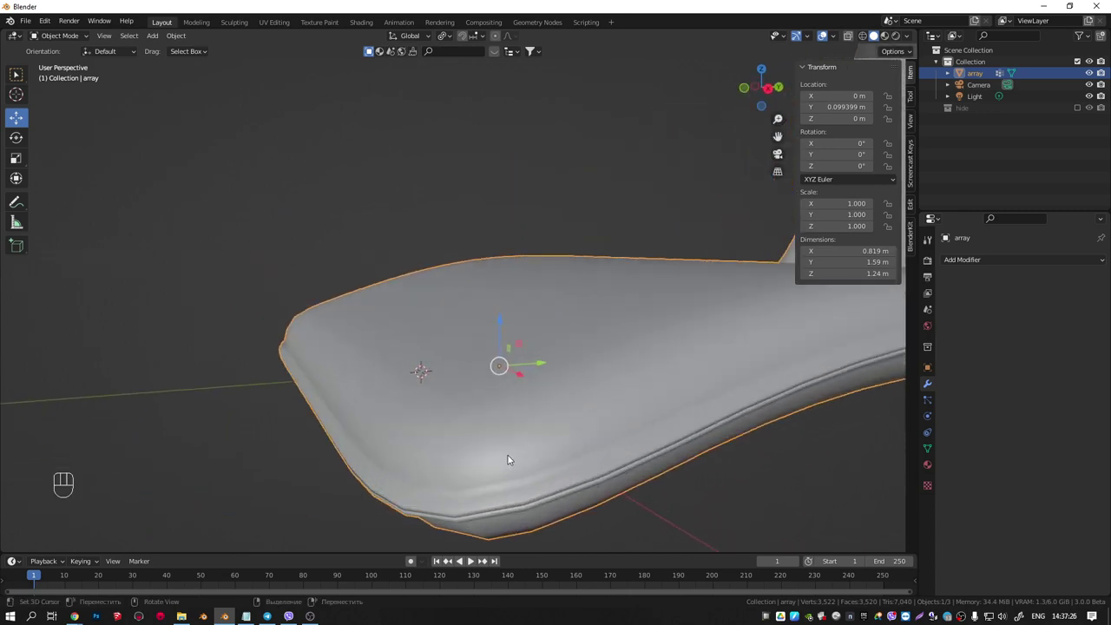
pyautogui.moveTo(534, 442); pyautogui.dragTo(582, 426)
pyautogui.moveTo(532, 462); pyautogui.dragTo(521, 472)
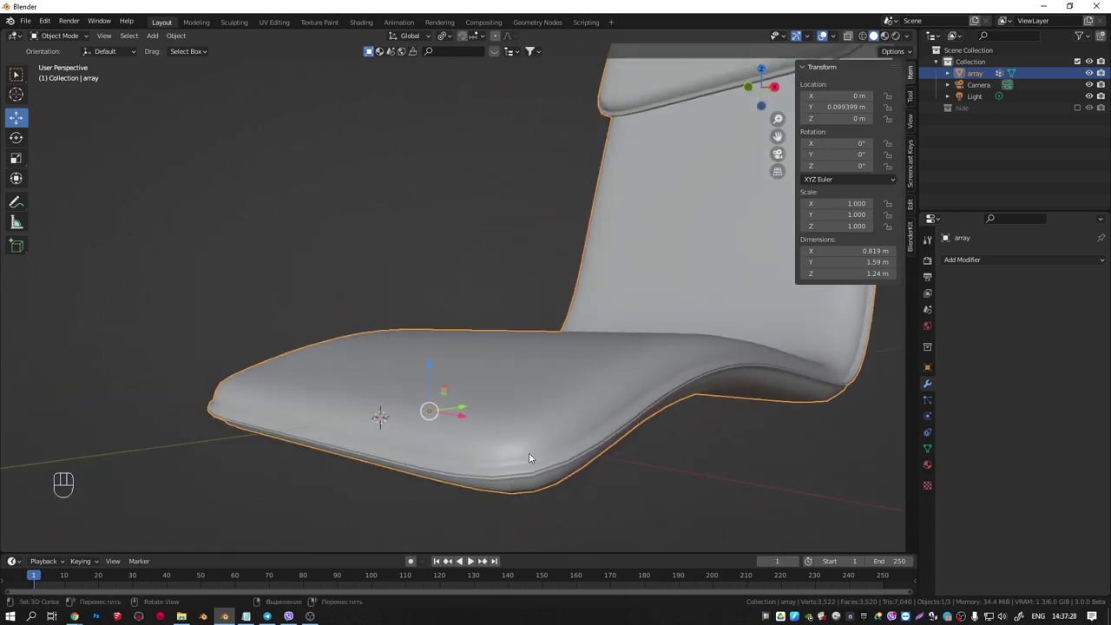
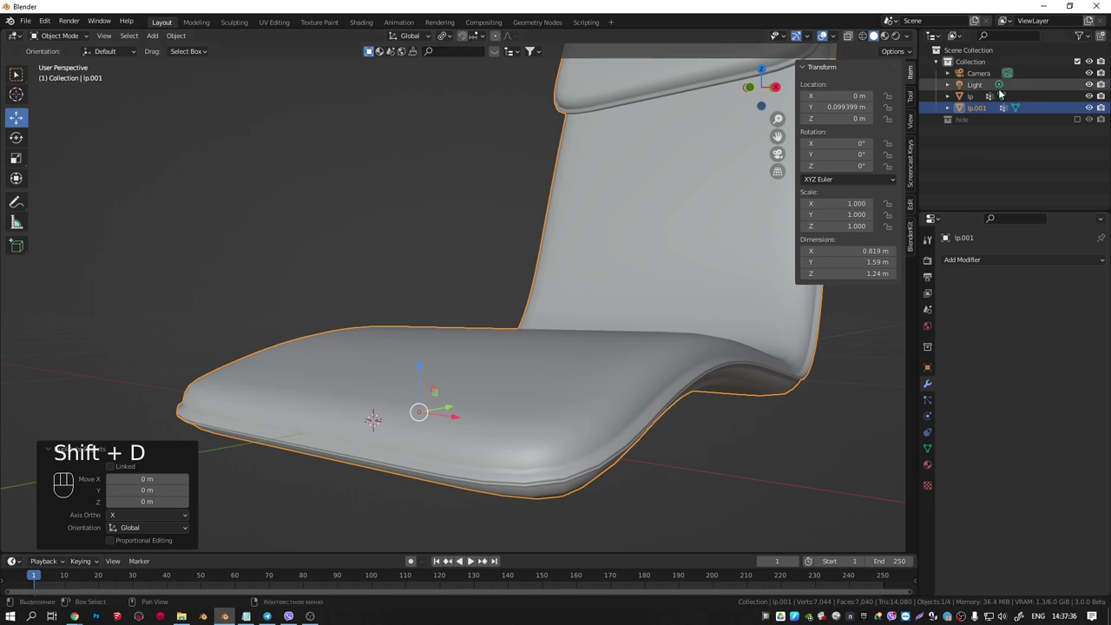
# Hide lp and give lp.001 a level-1 Subdivision Surface, checking its mesh in wireframe
pyautogui.moveTo(1094, 98); pyautogui.dragTo(642, 389)
pyautogui.middleClick(642, 389)
pyautogui.middleClick(594, 444)
pyautogui.press('Tab')
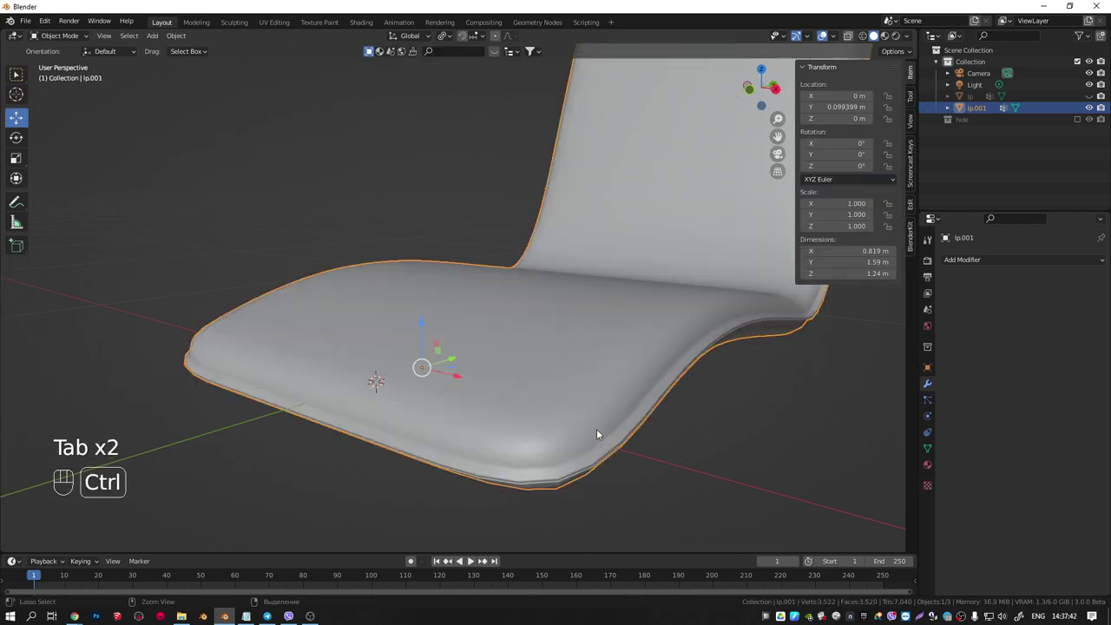
pyautogui.press('ctrl+1')
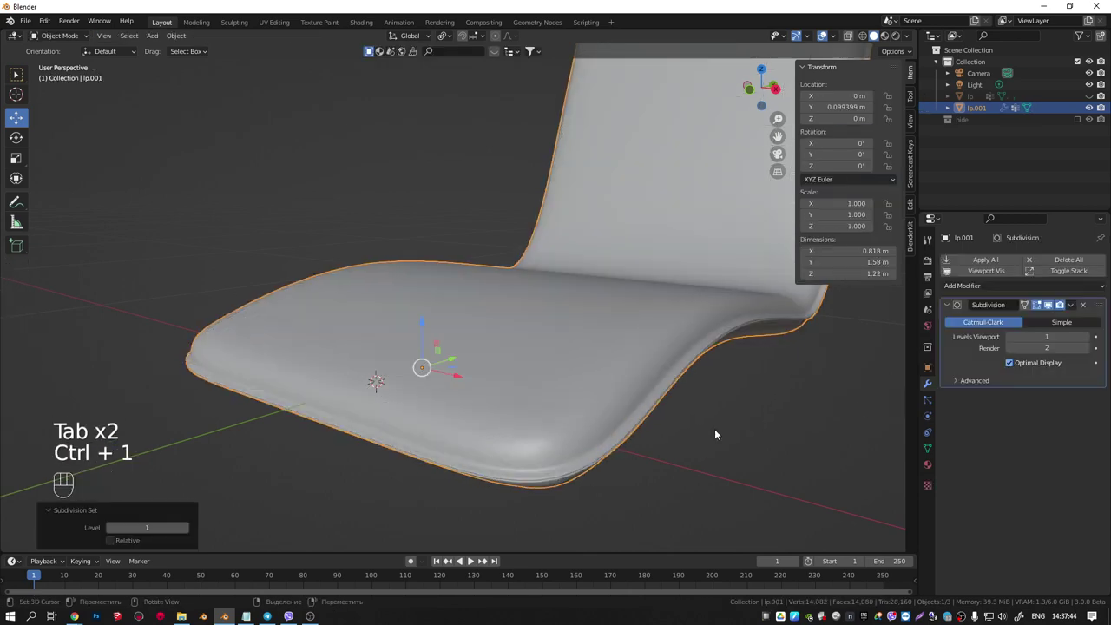
pyautogui.click(1013, 364)
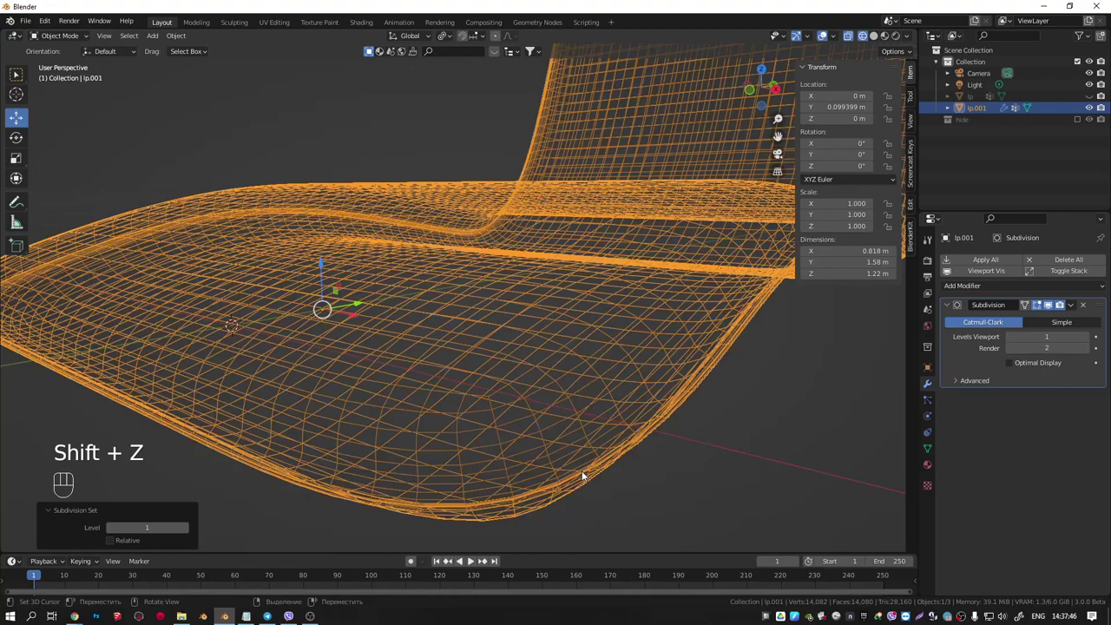
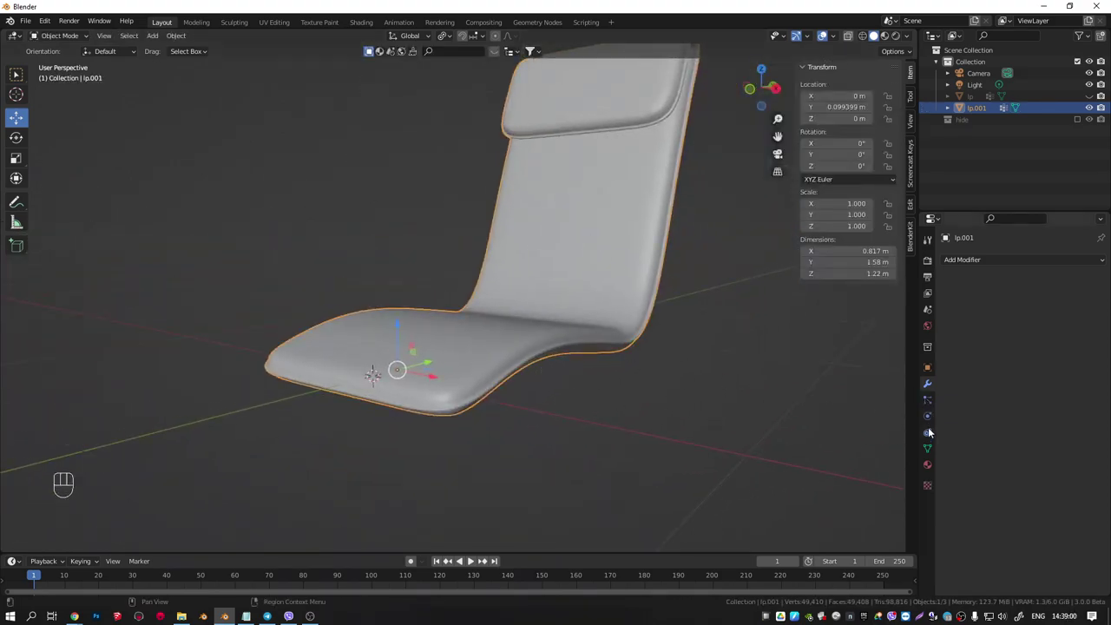
# Add Cloth to lp.001 with pressure 2, pressure scale 0.2 and gravity 0, then play the simulation
pyautogui.click(976, 287)
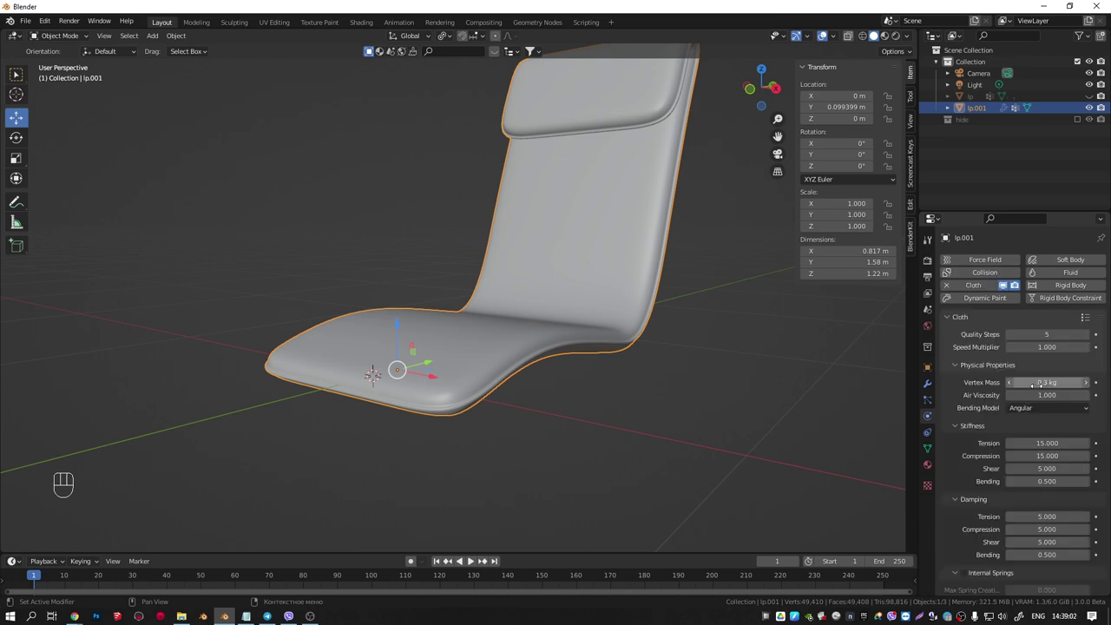
pyautogui.click(1092, 327)
pyautogui.moveTo(1090, 321); pyautogui.dragTo(959, 591)
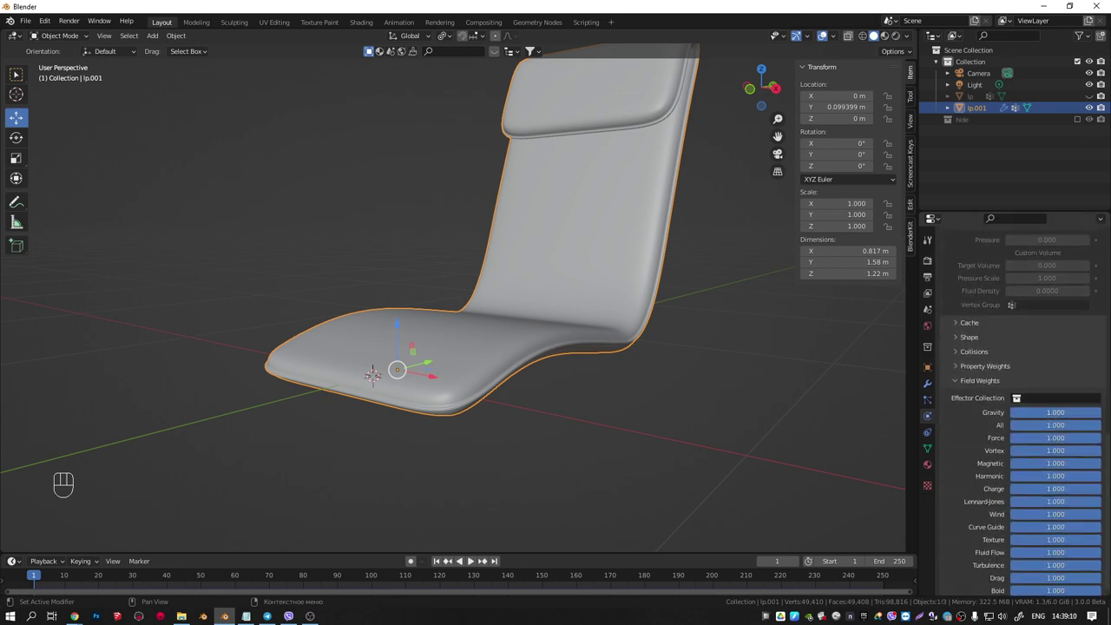
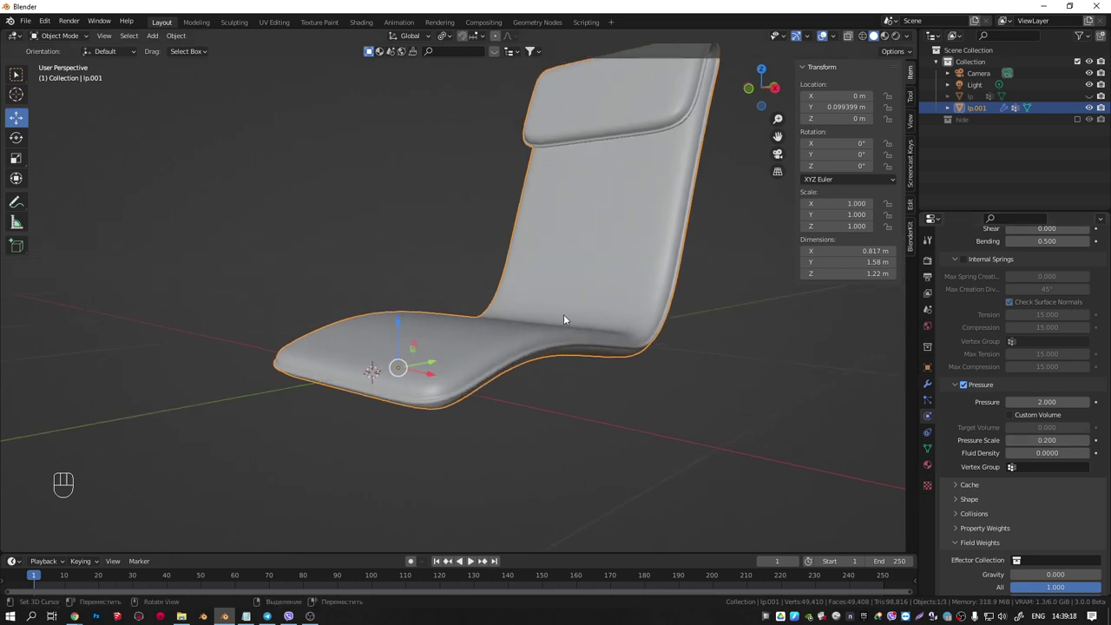
pyautogui.press('space')
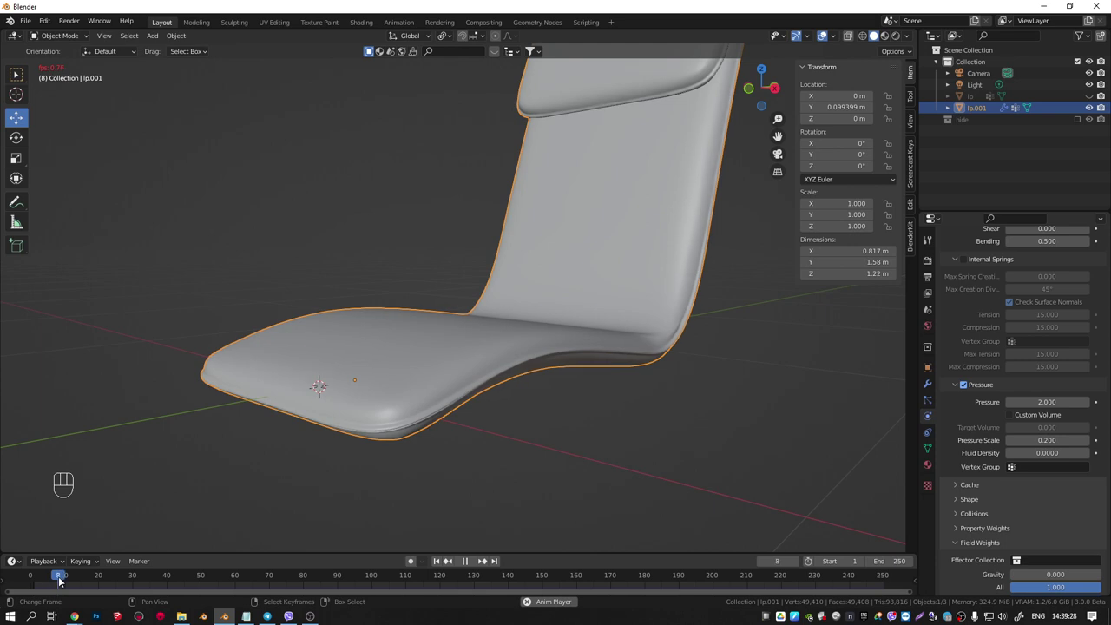
# Stop playback, rewind to frame 1 and pin the lp.001 cloth to vertex group Group
pyautogui.press('space')
pyautogui.click(391, 421)
pyautogui.middleClick(401, 398)
pyautogui.press('shift+Left')
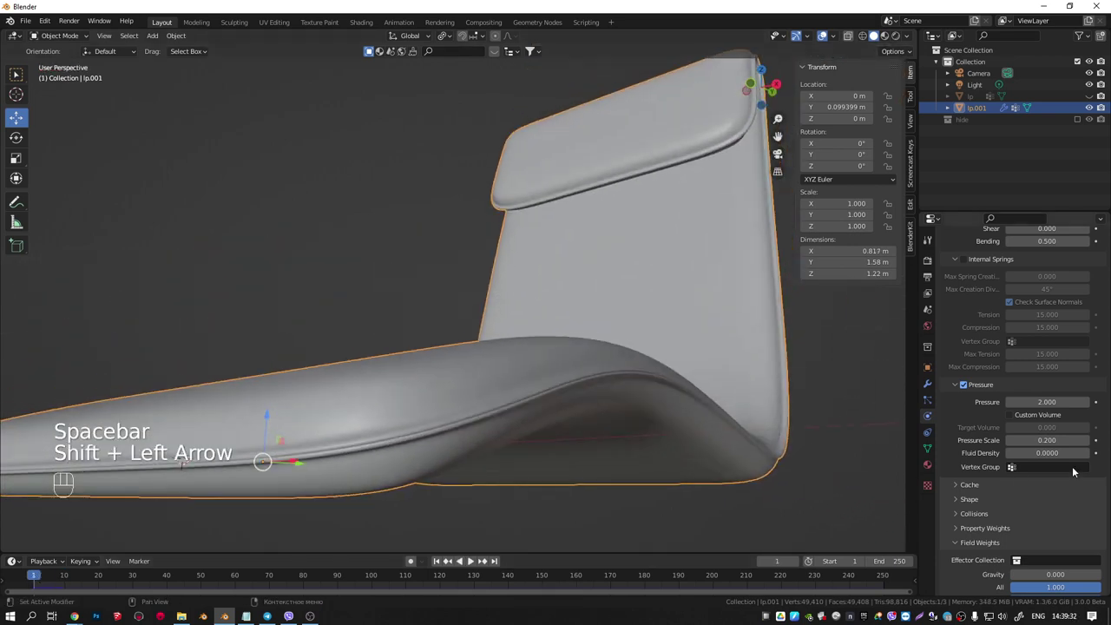
pyautogui.click(961, 455)
pyautogui.click(1023, 471)
pyautogui.middleClick(598, 413)
pyautogui.press('space')
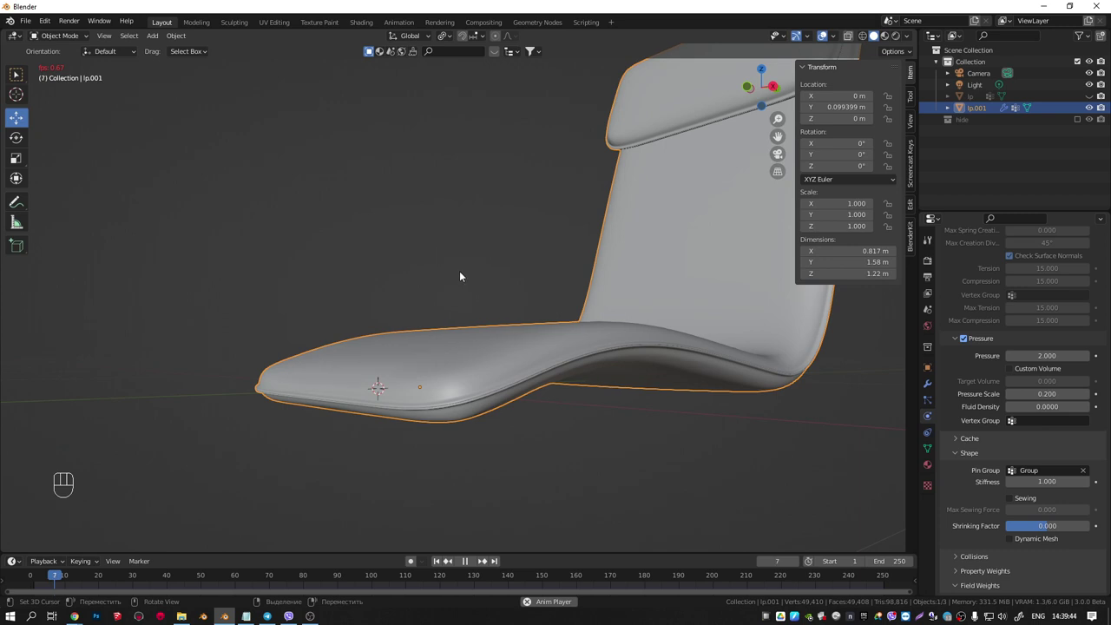
# Play the simulation and orbit to inspect the wrinkles forming at the seat bend
pyautogui.click(460, 275)
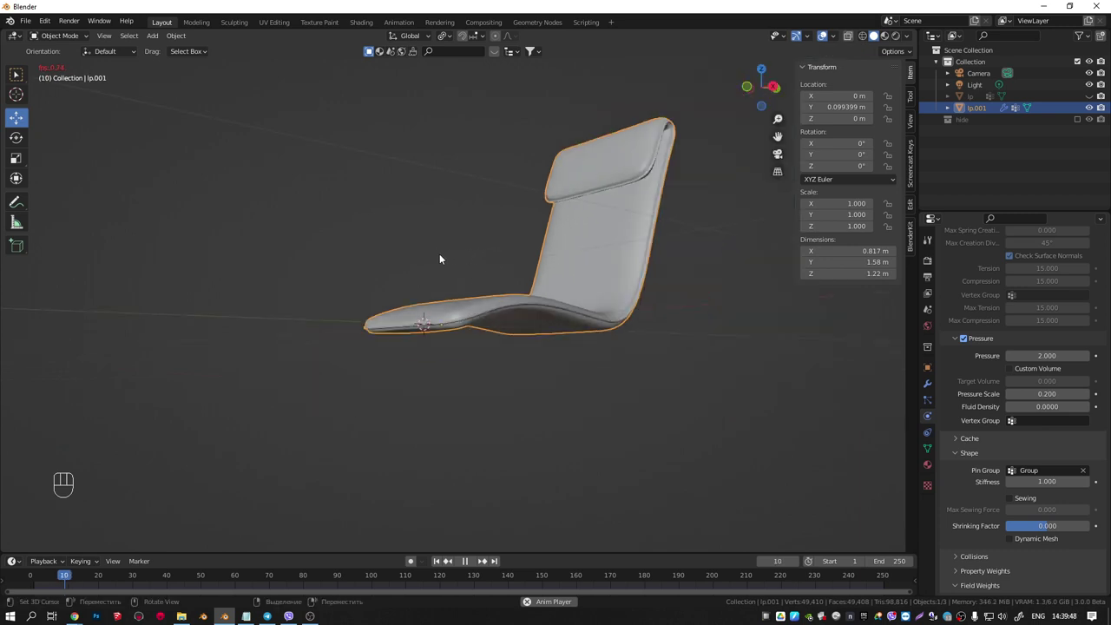
pyautogui.moveTo(404, 262); pyautogui.dragTo(484, 311)
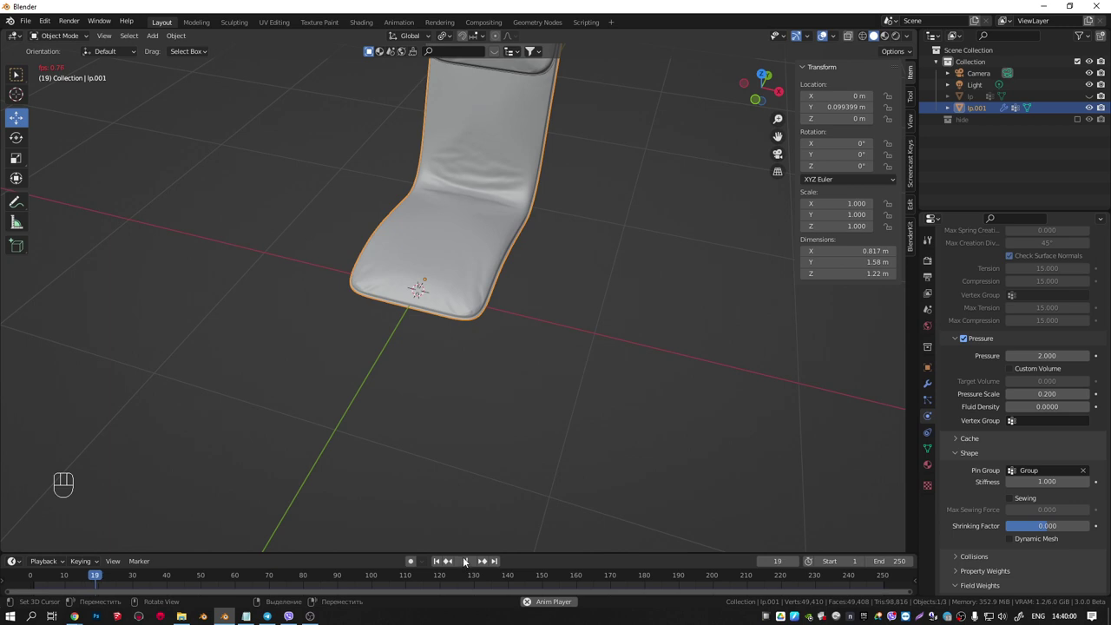
pyautogui.moveTo(511, 259); pyautogui.dragTo(449, 229)
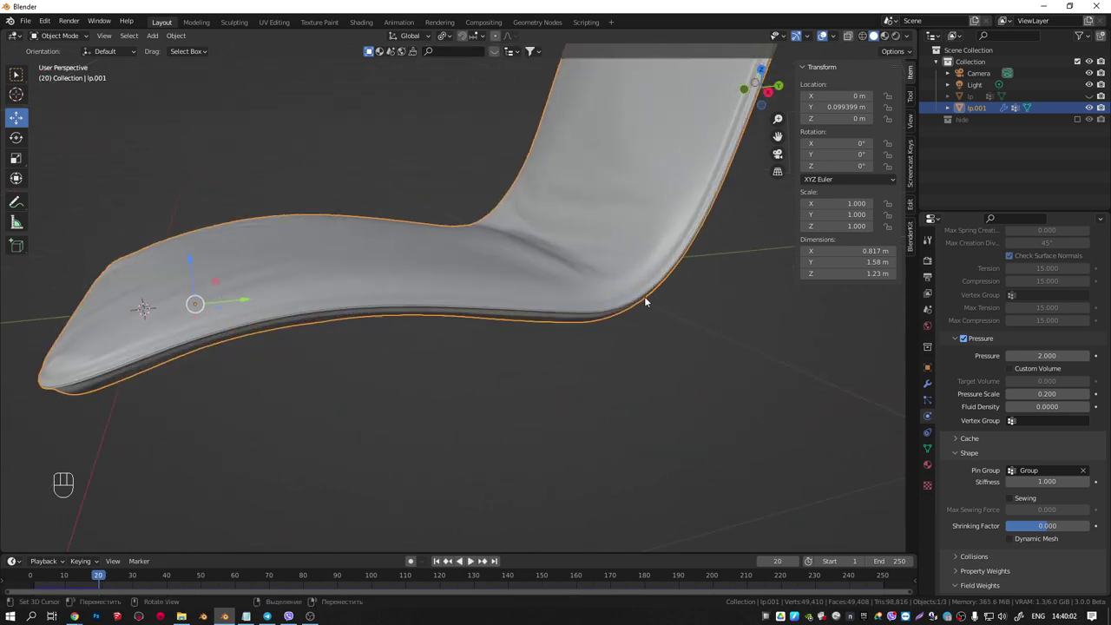
pyautogui.moveTo(599, 271); pyautogui.dragTo(568, 277)
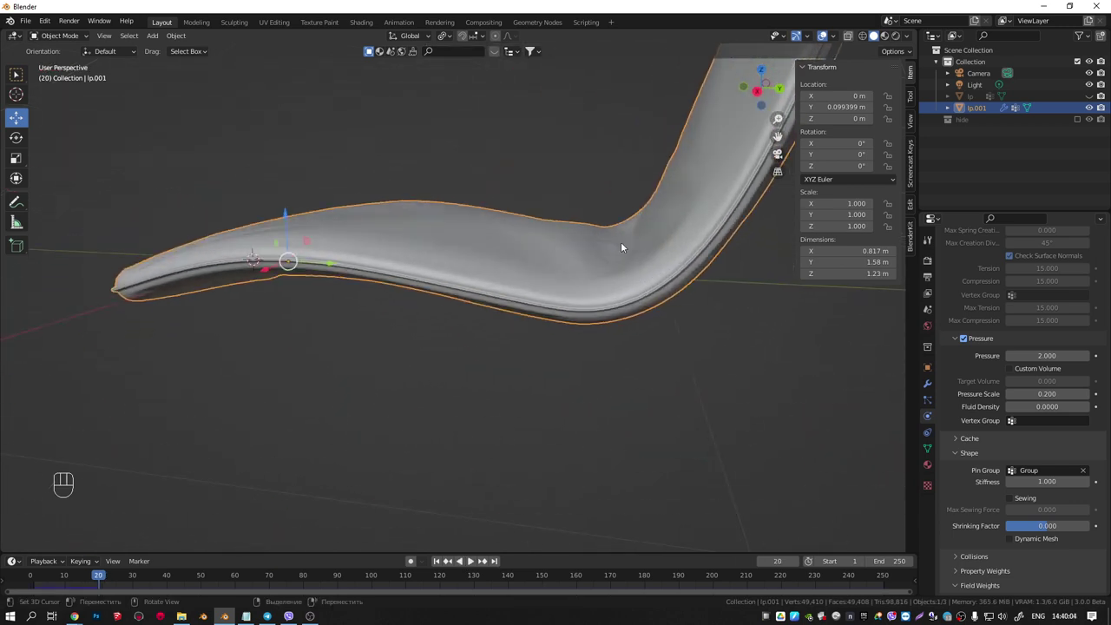
pyautogui.middleClick(645, 299)
# Stop at frame 1, view the shell from the side and enter Edit Mode on its mesh
pyautogui.press('KP_1')
pyautogui.press('KP_3')
pyautogui.press('shift+Left')
pyautogui.press('Tab')
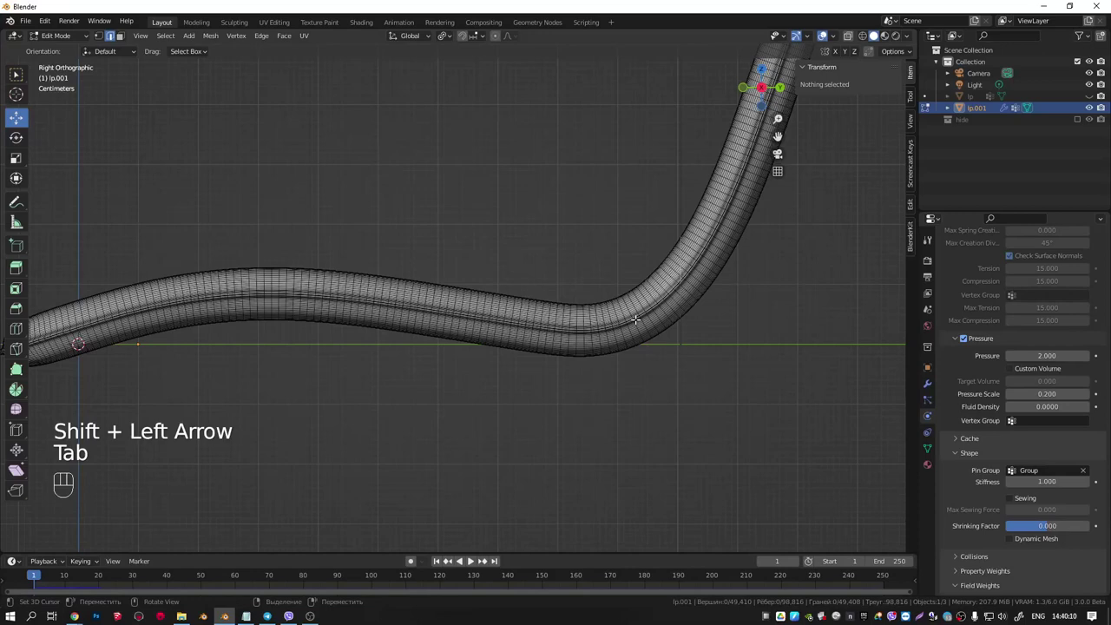
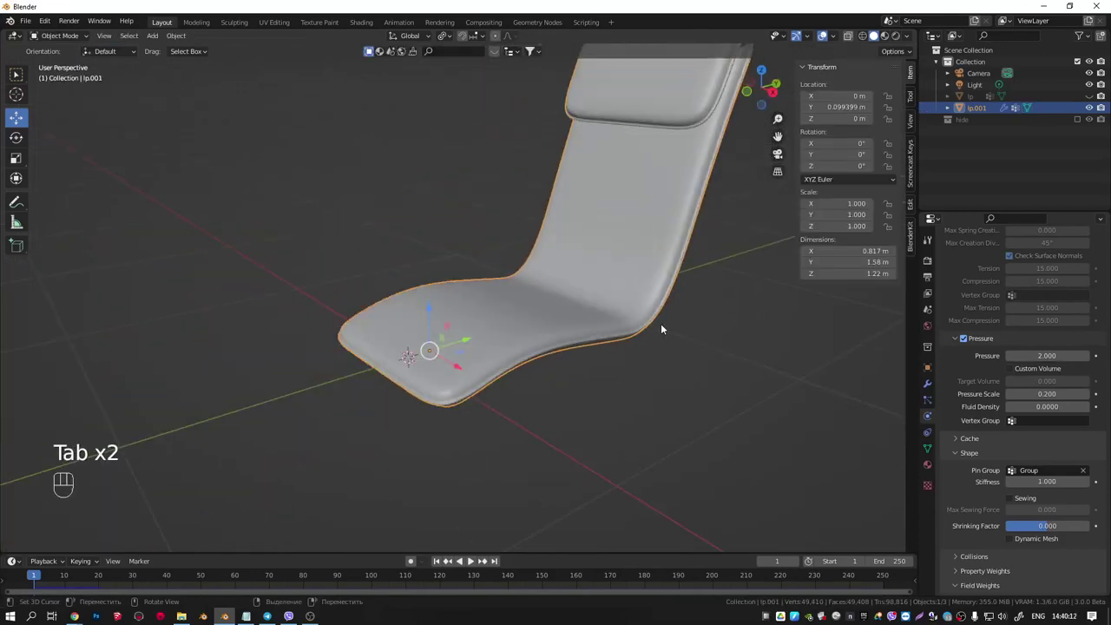
# Leave editing, delete the simulated copy lp.001 and reselect the original lp shell
pyautogui.press('ctrl+z')
pyautogui.press('ctrl+z')
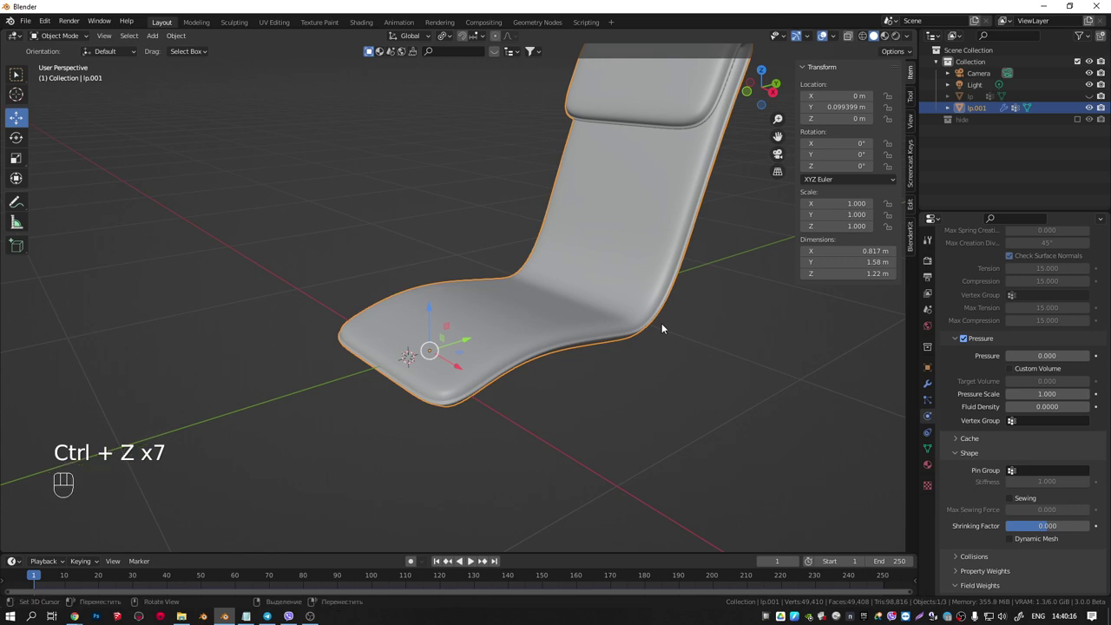
pyautogui.moveTo(632, 296); pyautogui.dragTo(608, 329)
pyautogui.press('Delete')
pyautogui.click(975, 98)
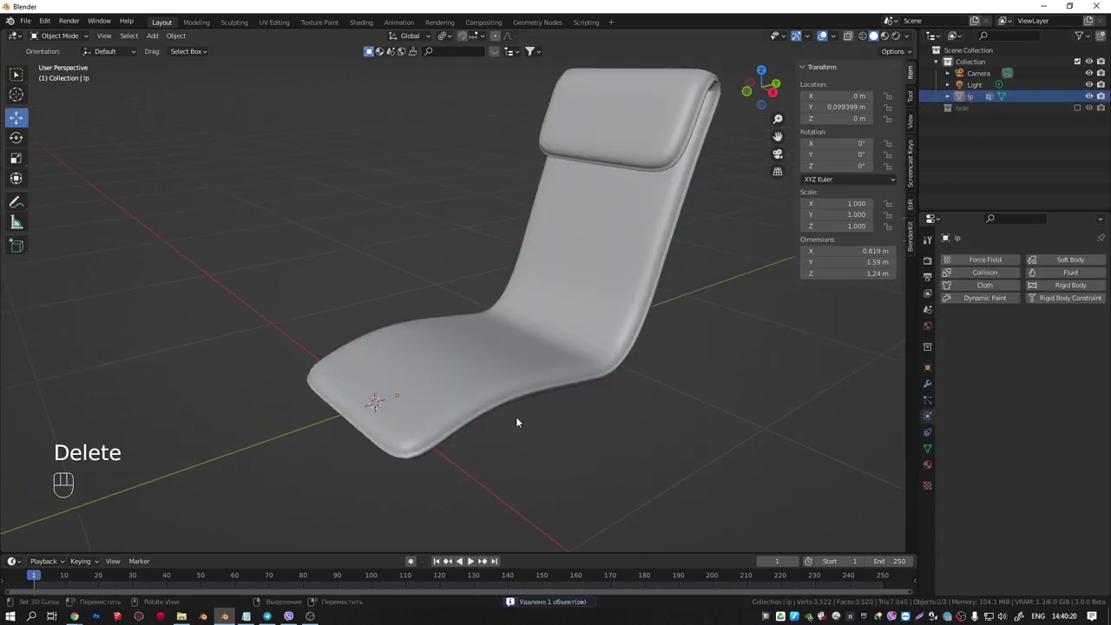
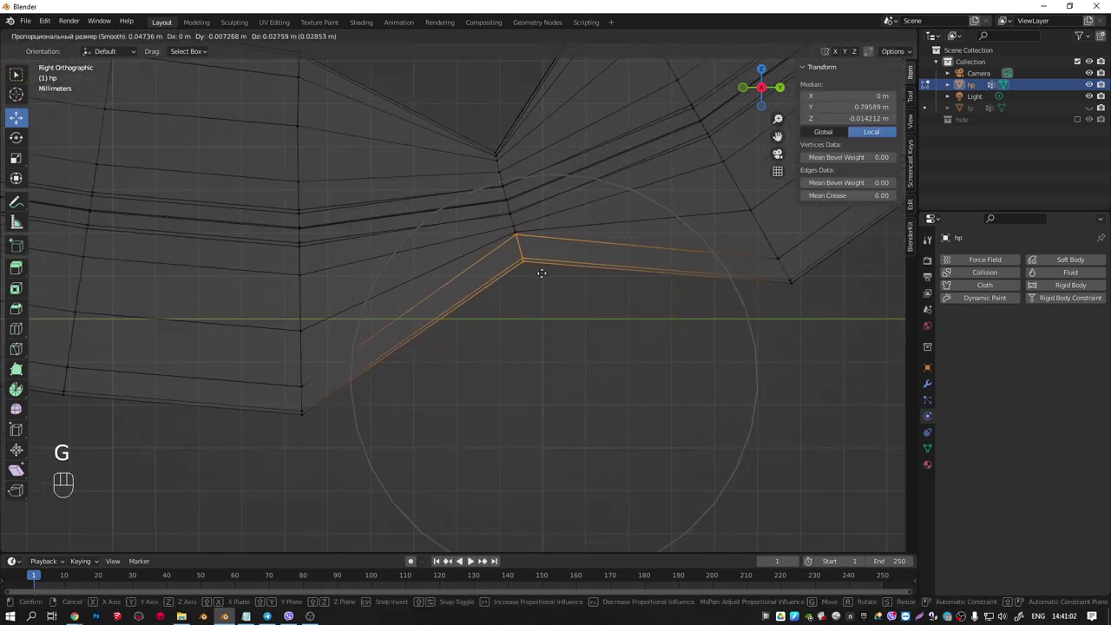
# Confirm the proportional move of hp's seat-bend edge vertices and finish editing
pyautogui.press('a')
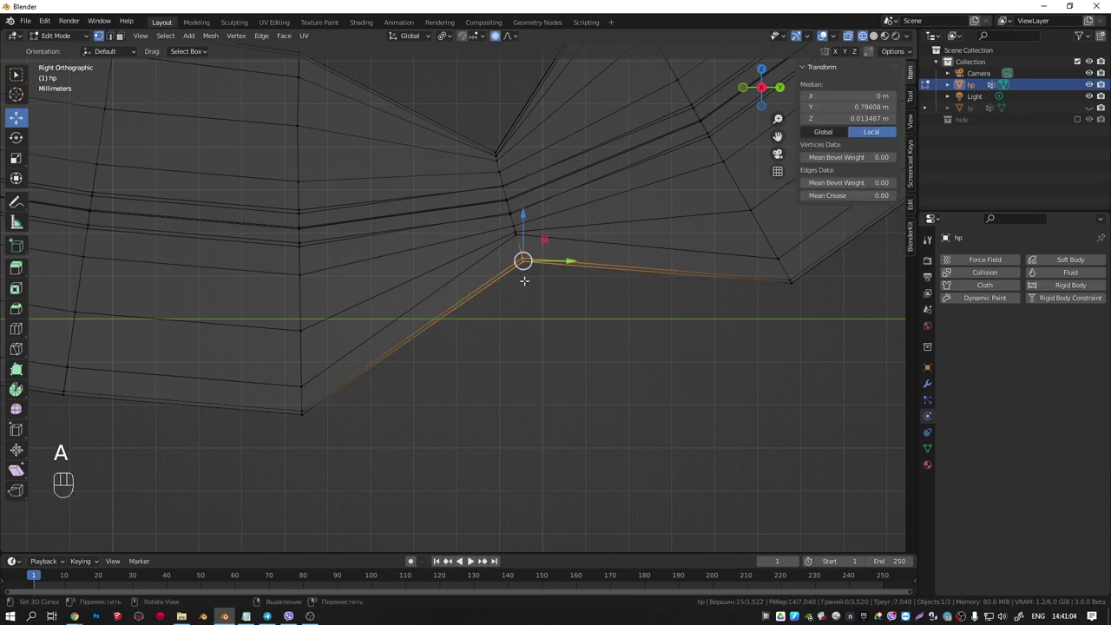
pyautogui.press('g')
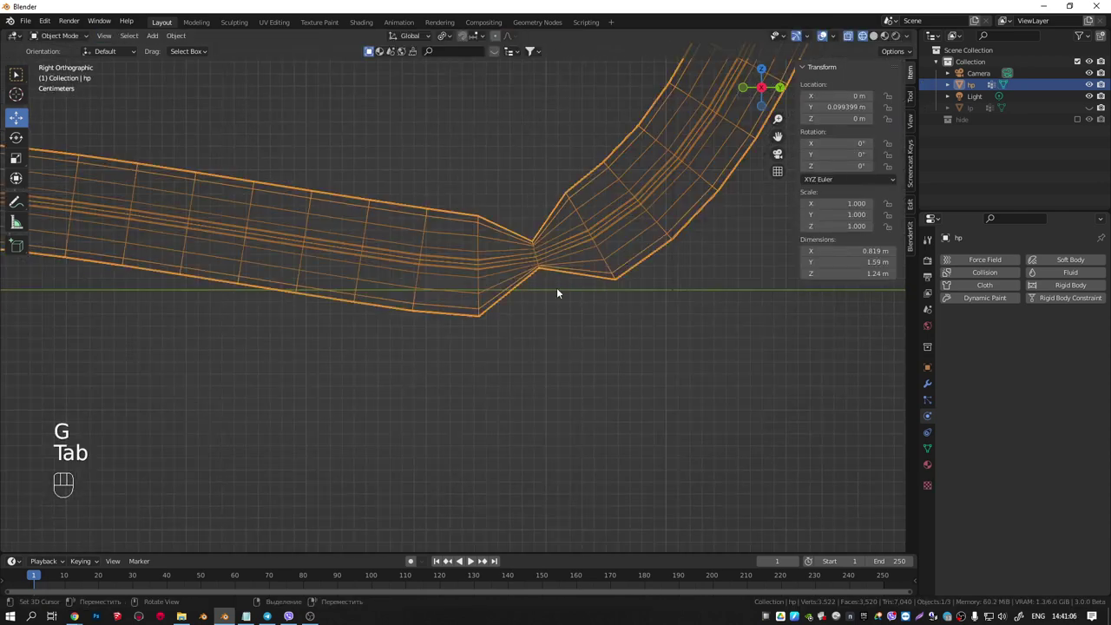
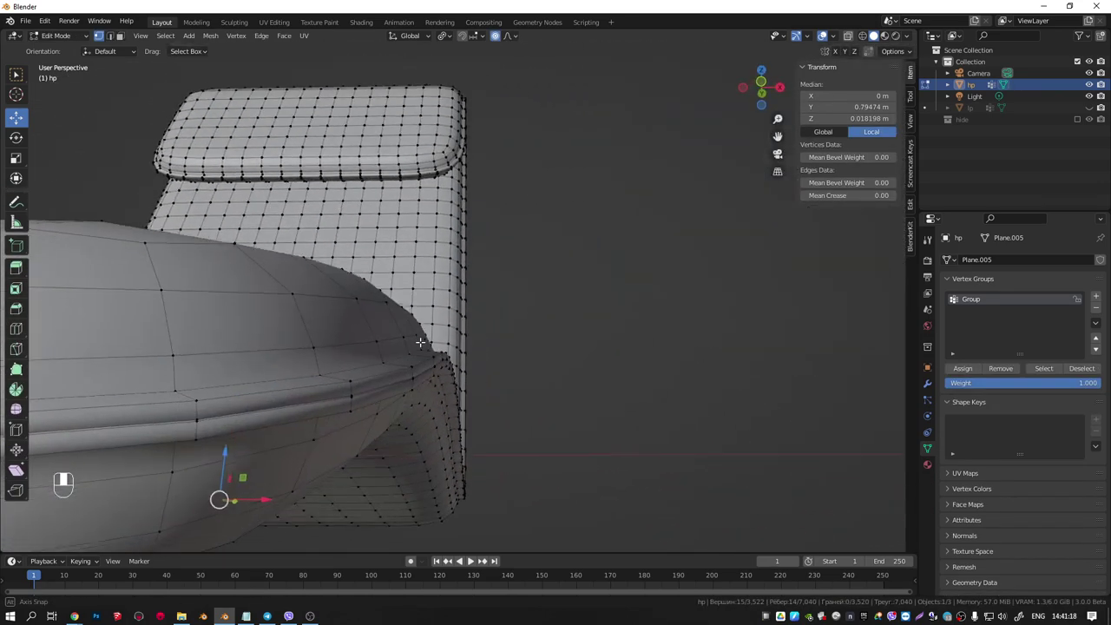
# Apply all modifiers on hp, leaving a dense ~56,000-vertex mesh with an empty modifier stack
pyautogui.press('Tab')
pyautogui.middleClick(434, 352)
pyautogui.middleClick(497, 360)
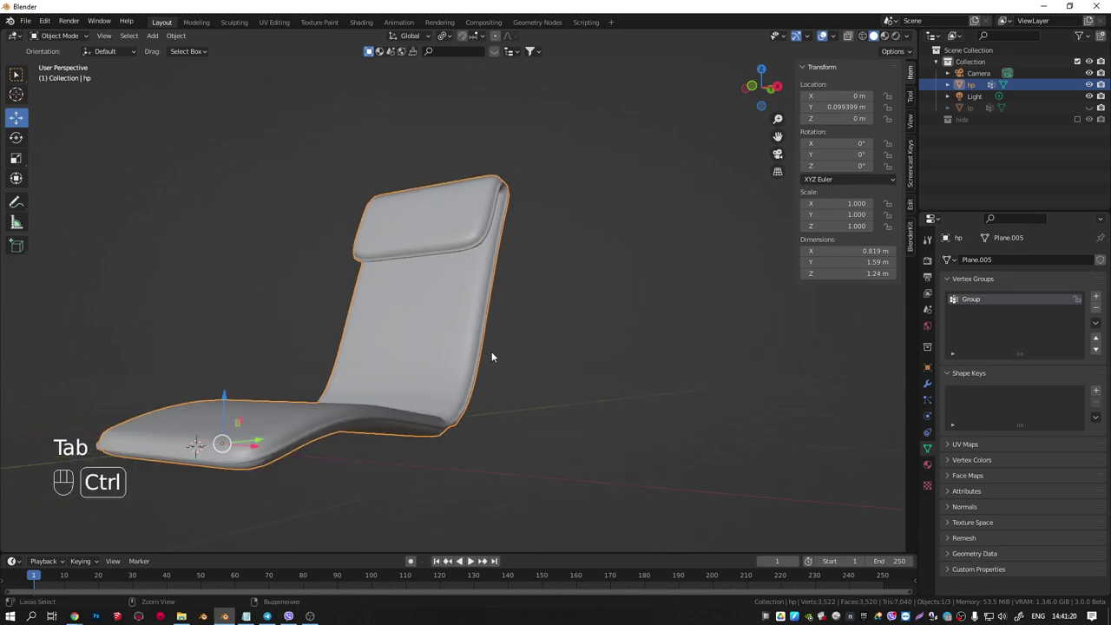
pyautogui.press('ctrl+2')
pyautogui.press('ctrl+a')
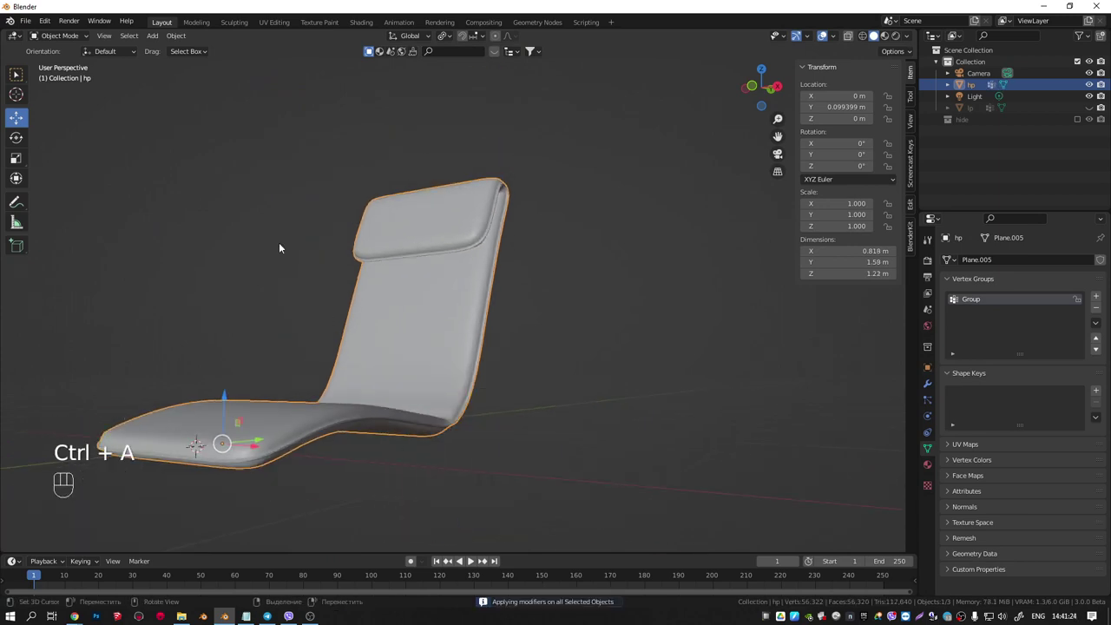
pyautogui.click(929, 389)
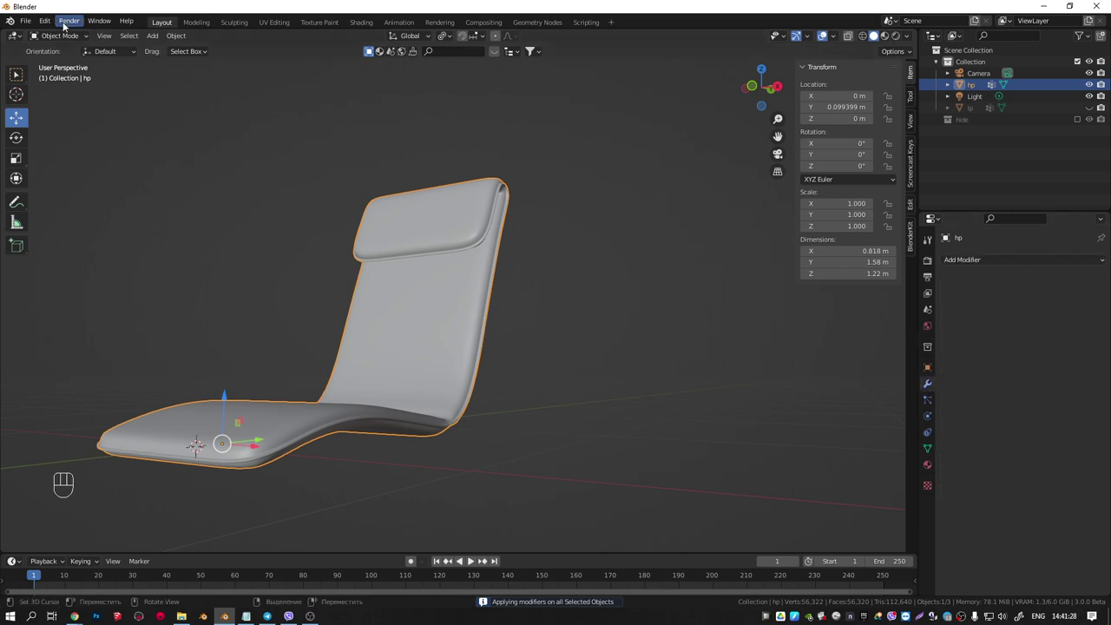
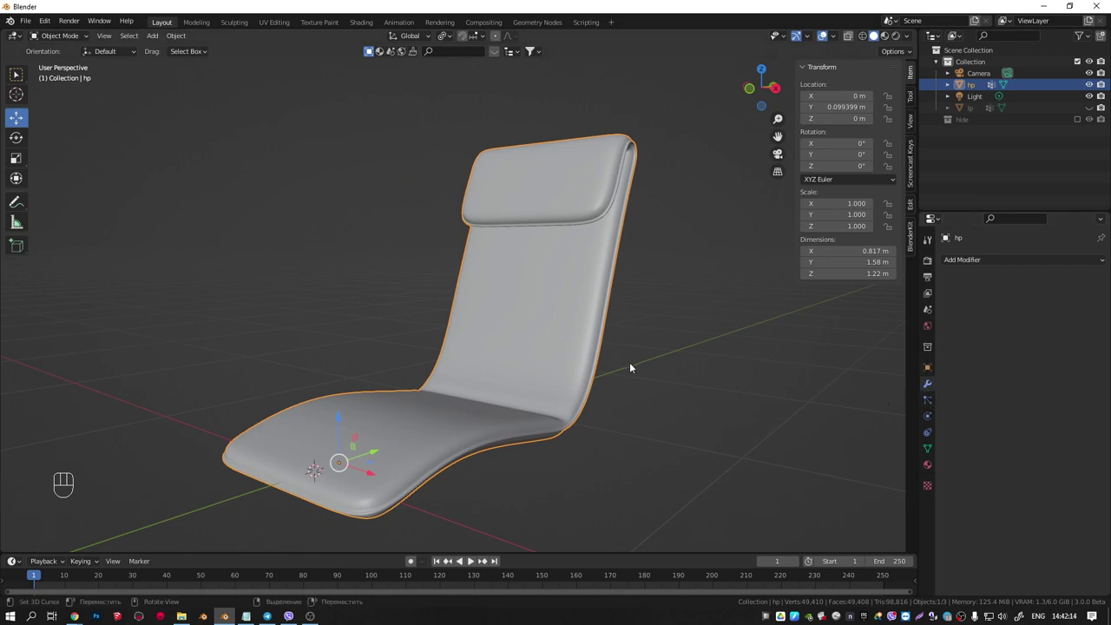
# Save the file and give hp Cloth with pressure 2, scale 0.3, pin group Group and gravity 0
pyautogui.press('ctrl+s')
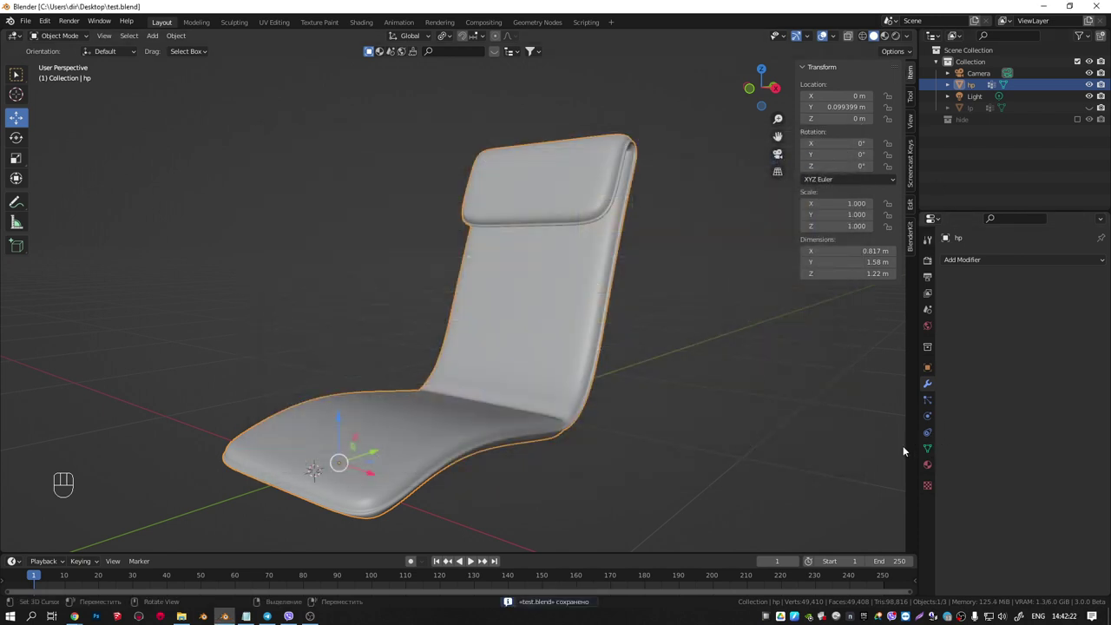
pyautogui.moveTo(931, 419); pyautogui.dragTo(982, 289)
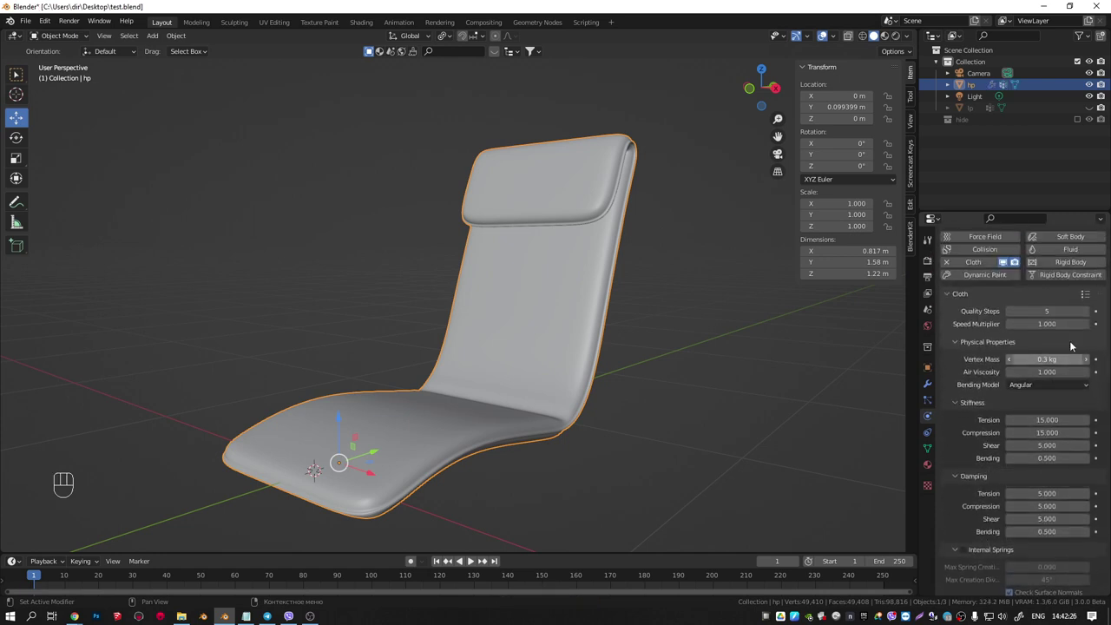
pyautogui.moveTo(1092, 324); pyautogui.dragTo(1068, 357)
pyautogui.moveTo(1090, 320); pyautogui.dragTo(1059, 468)
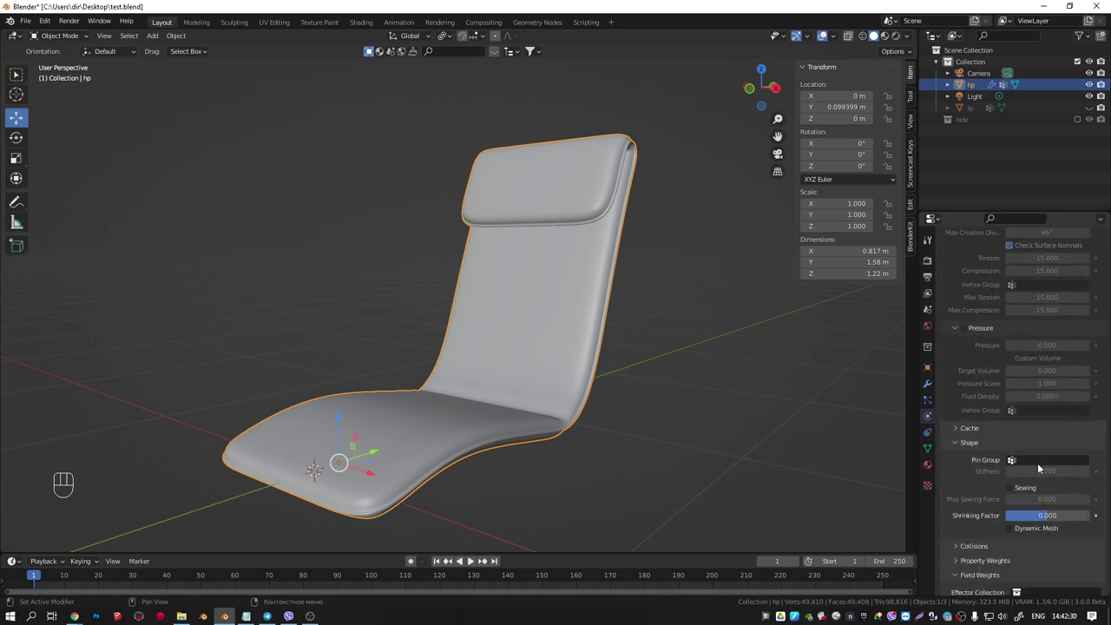
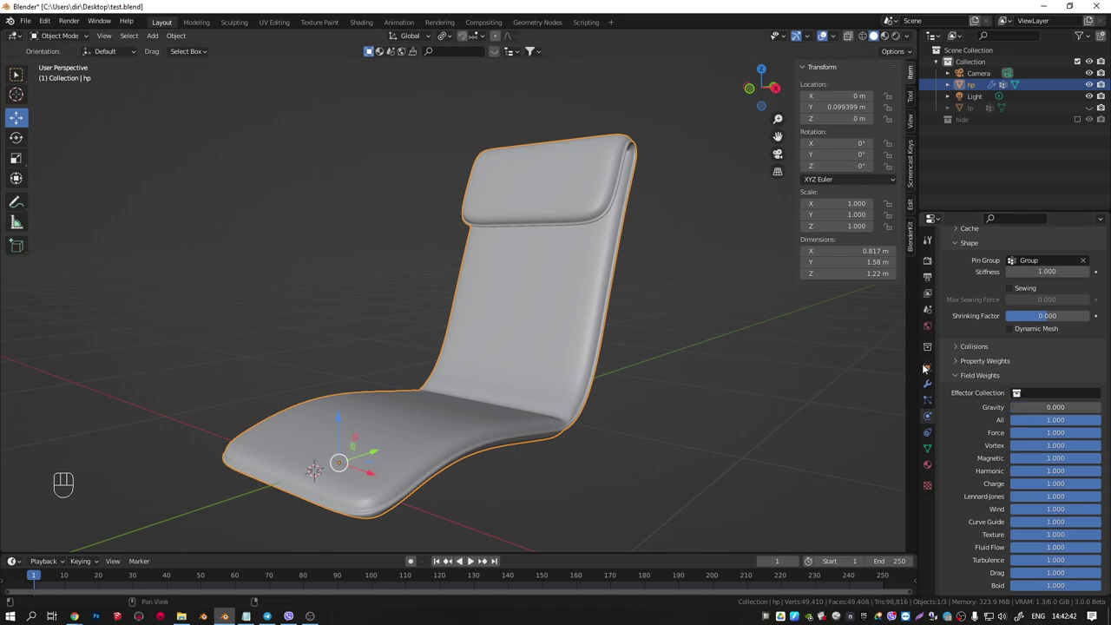
pyautogui.click(928, 387)
# Set the cloth cache to end at frame 30 and bake the simulation
pyautogui.middleClick(521, 417)
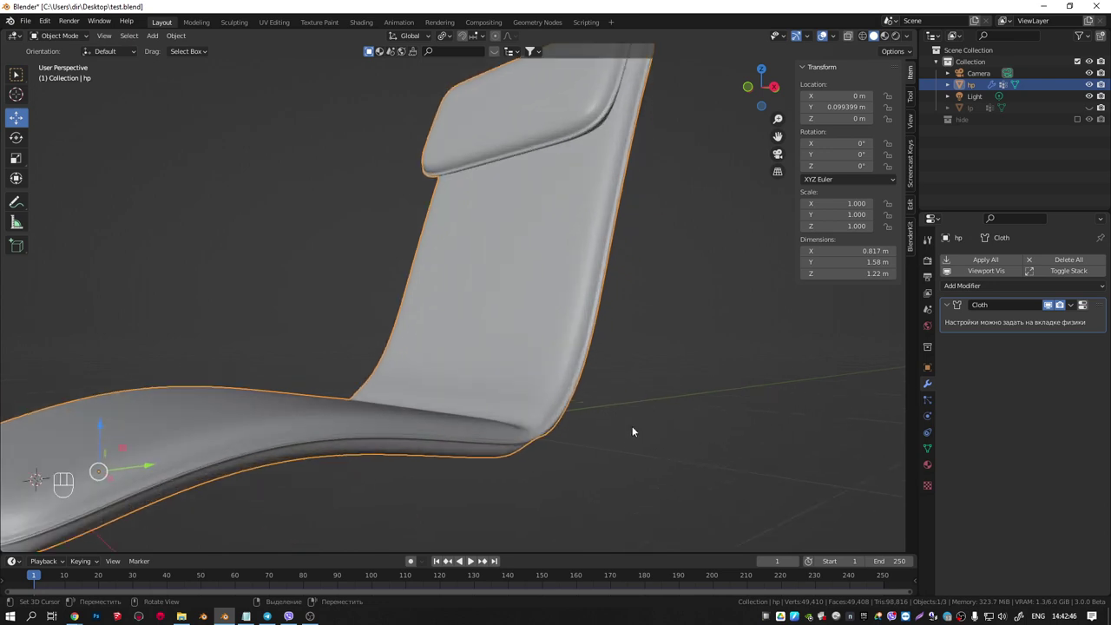
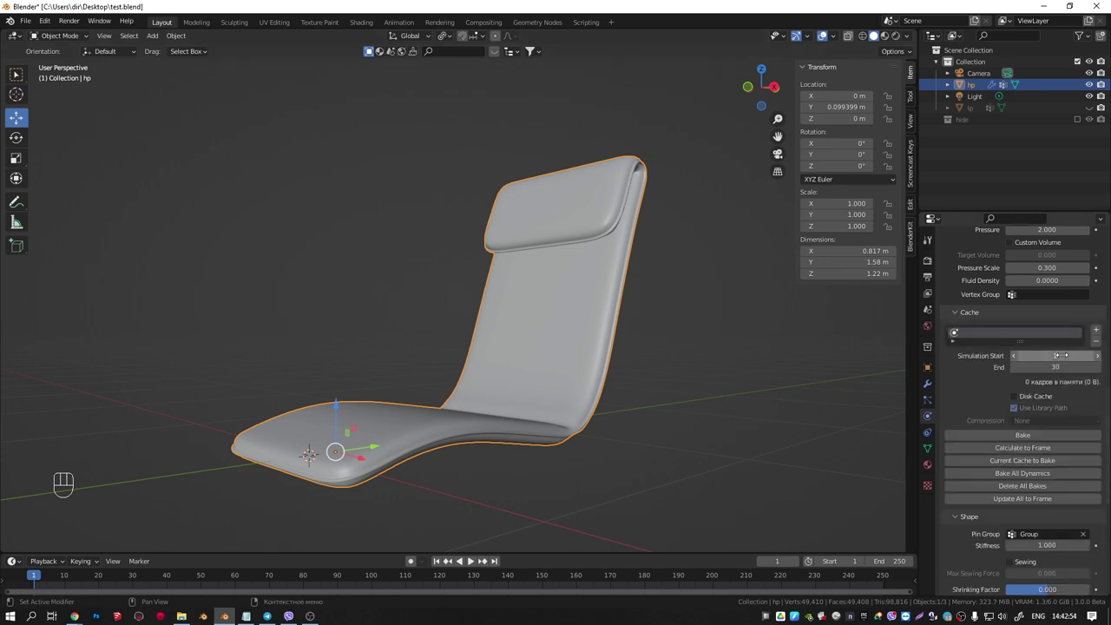
pyautogui.moveTo(1021, 439); pyautogui.dragTo(561, 446)
pyautogui.moveTo(536, 447); pyautogui.dragTo(532, 466)
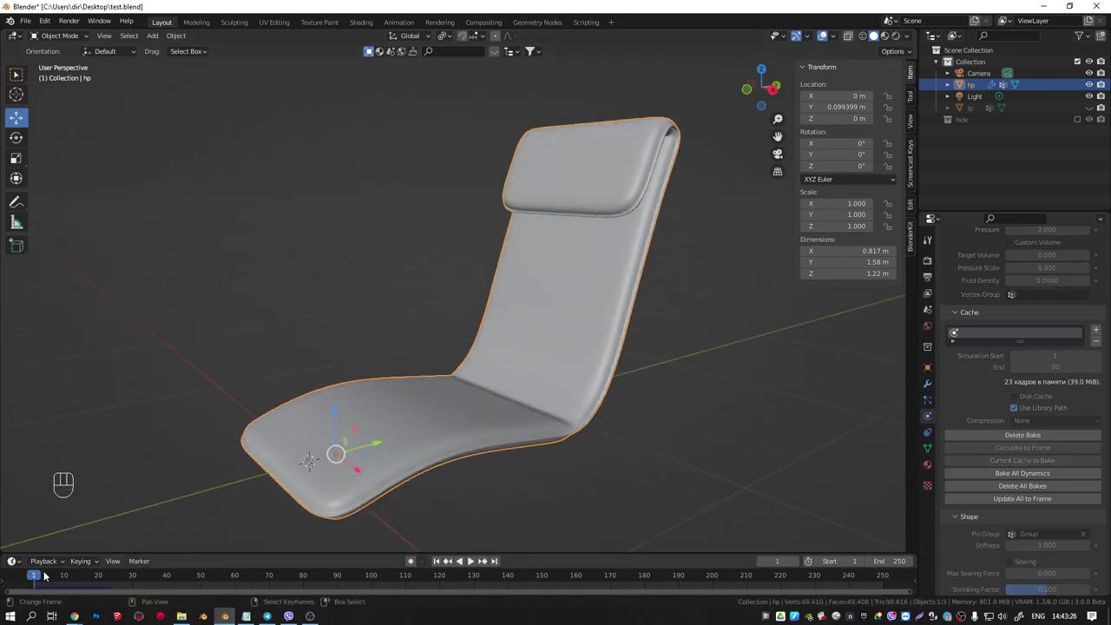
# Scrub the bake to frame 16 and orbit to inspect the headrest folds and profile
pyautogui.moveTo(41, 577); pyautogui.dragTo(90, 581)
pyautogui.moveTo(495, 323); pyautogui.dragTo(138, 349)
pyautogui.moveTo(457, 294); pyautogui.dragTo(398, 285)
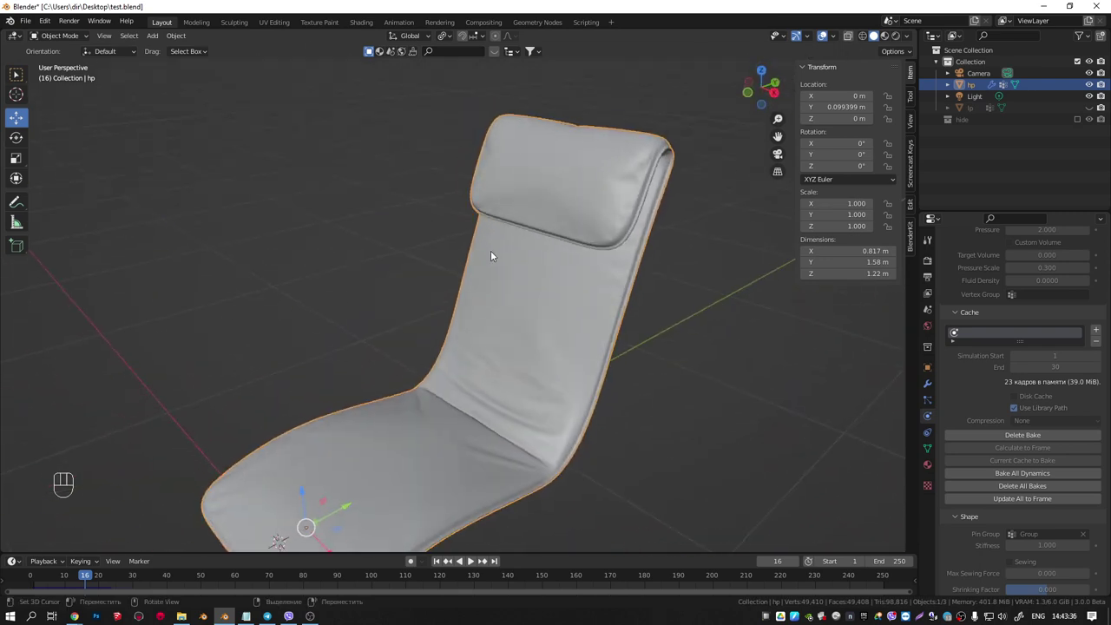
pyautogui.moveTo(619, 180); pyautogui.dragTo(620, 134)
pyautogui.moveTo(577, 259); pyautogui.dragTo(596, 252)
pyautogui.moveTo(593, 229); pyautogui.dragTo(568, 246)
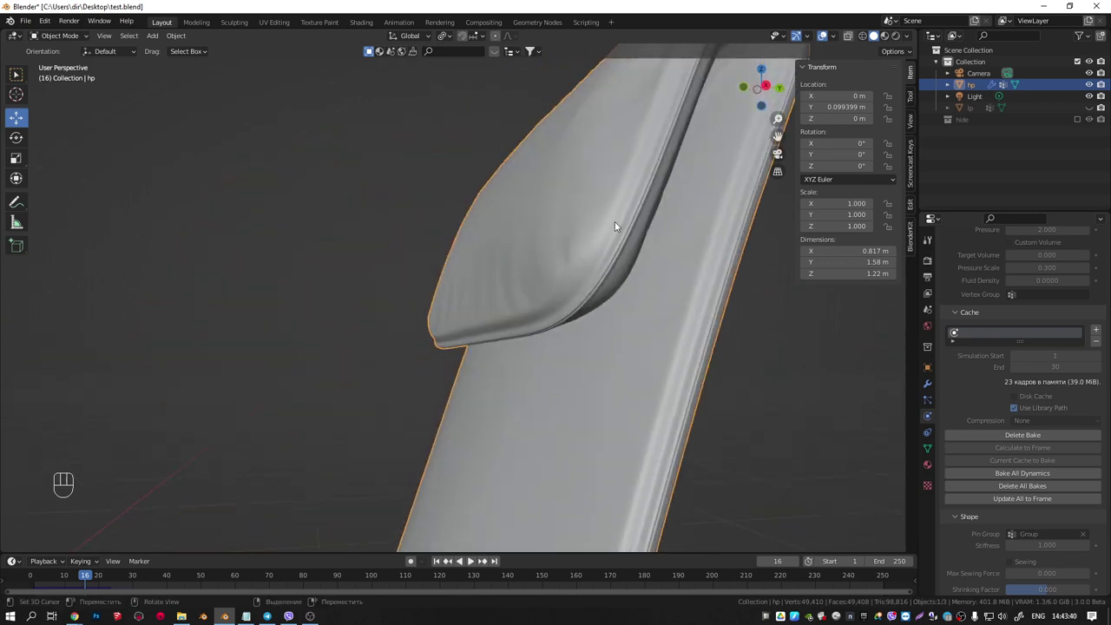
pyautogui.moveTo(591, 233); pyautogui.dragTo(570, 256)
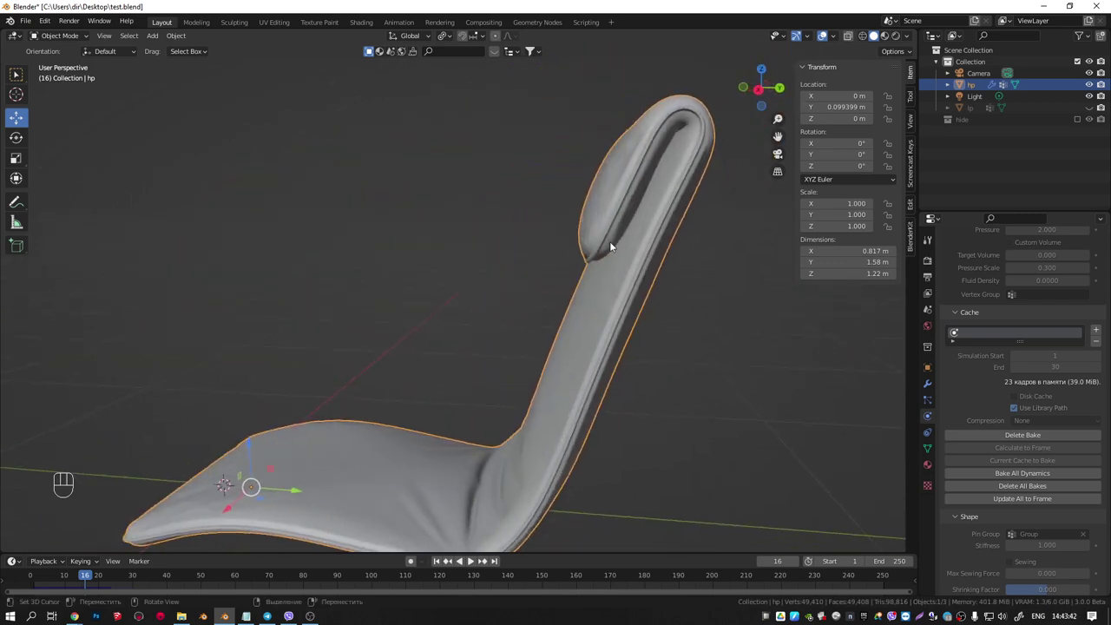
pyautogui.middleClick(607, 238)
pyautogui.moveTo(601, 242); pyautogui.dragTo(586, 281)
pyautogui.moveTo(587, 282); pyautogui.dragTo(640, 257)
# Examine the headrest seam wrinkles up close, then switch hp to Weight Paint mode
pyautogui.middleClick(640, 256)
pyautogui.moveTo(604, 232); pyautogui.dragTo(646, 191)
pyautogui.click(646, 192)
pyautogui.middleClick(585, 251)
pyautogui.click(563, 226)
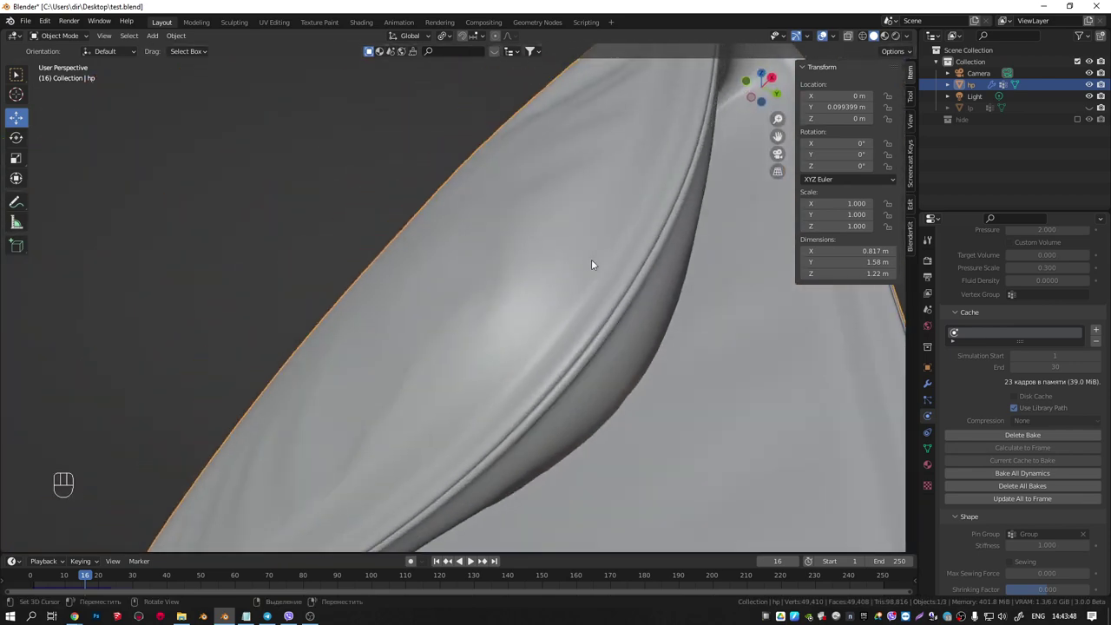
pyautogui.moveTo(609, 251); pyautogui.dragTo(635, 235)
pyautogui.moveTo(634, 235); pyautogui.dragTo(619, 261)
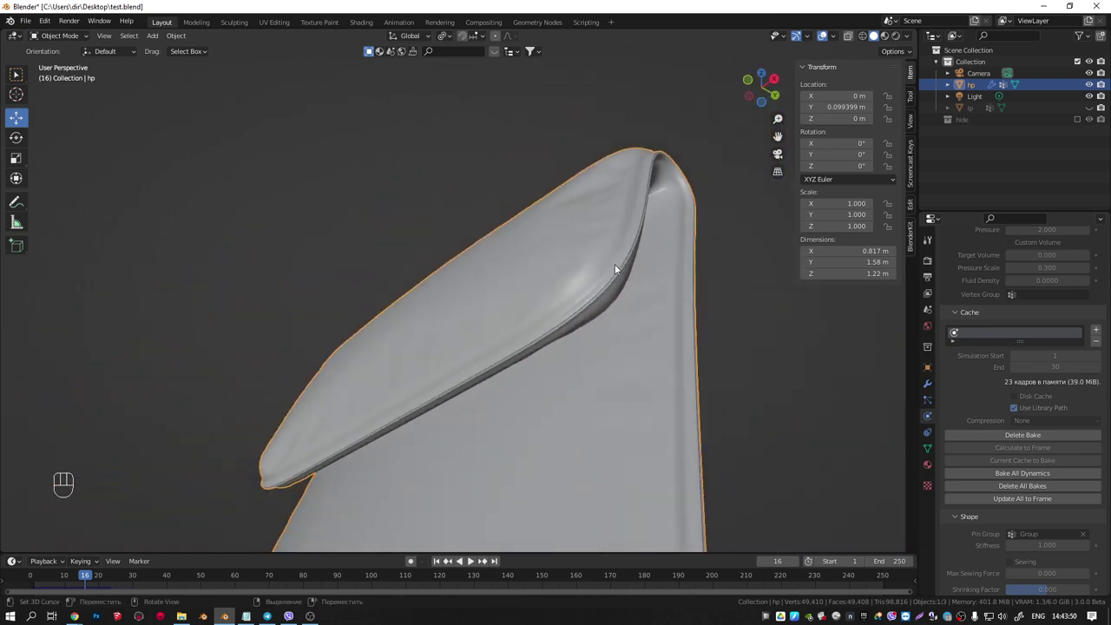
pyautogui.middleClick(620, 269)
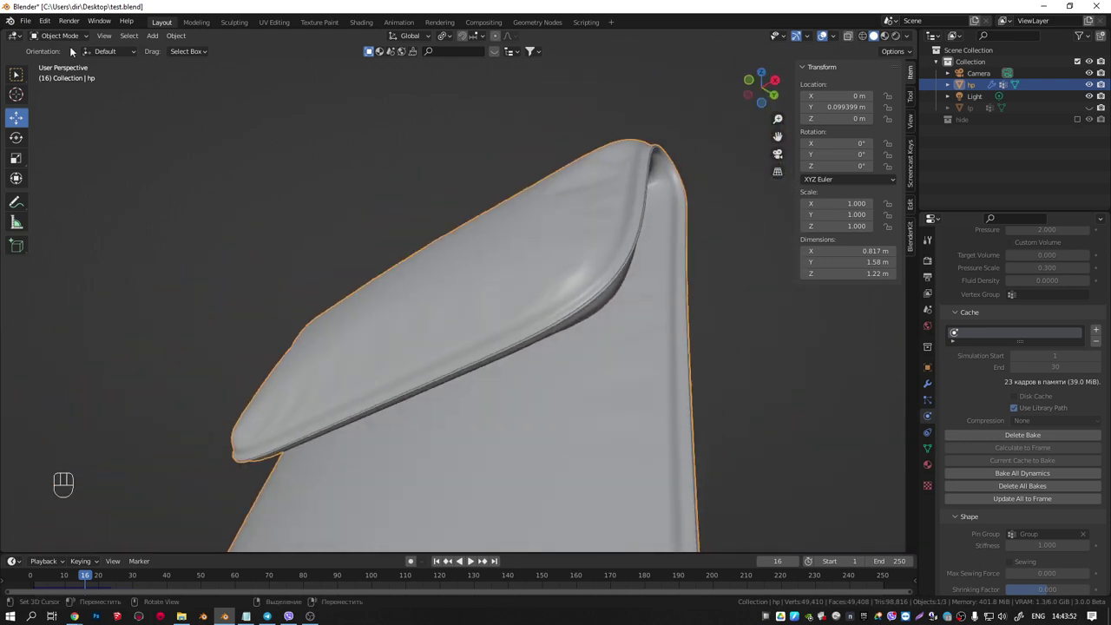
pyautogui.moveTo(550, 194); pyautogui.dragTo(512, 244)
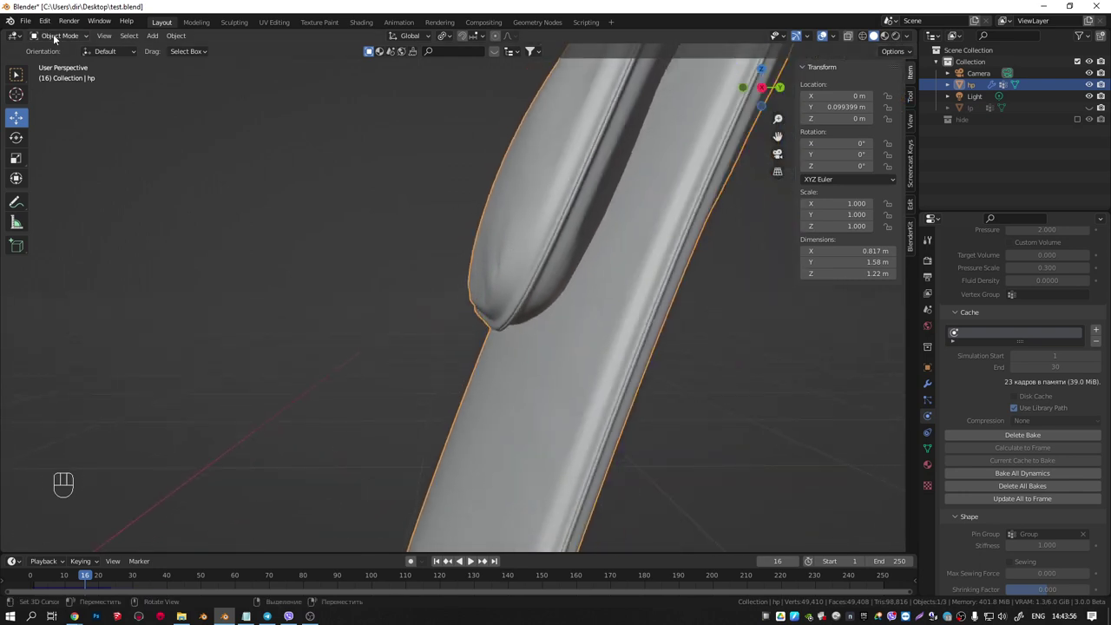
pyautogui.moveTo(56, 41); pyautogui.dragTo(54, 102)
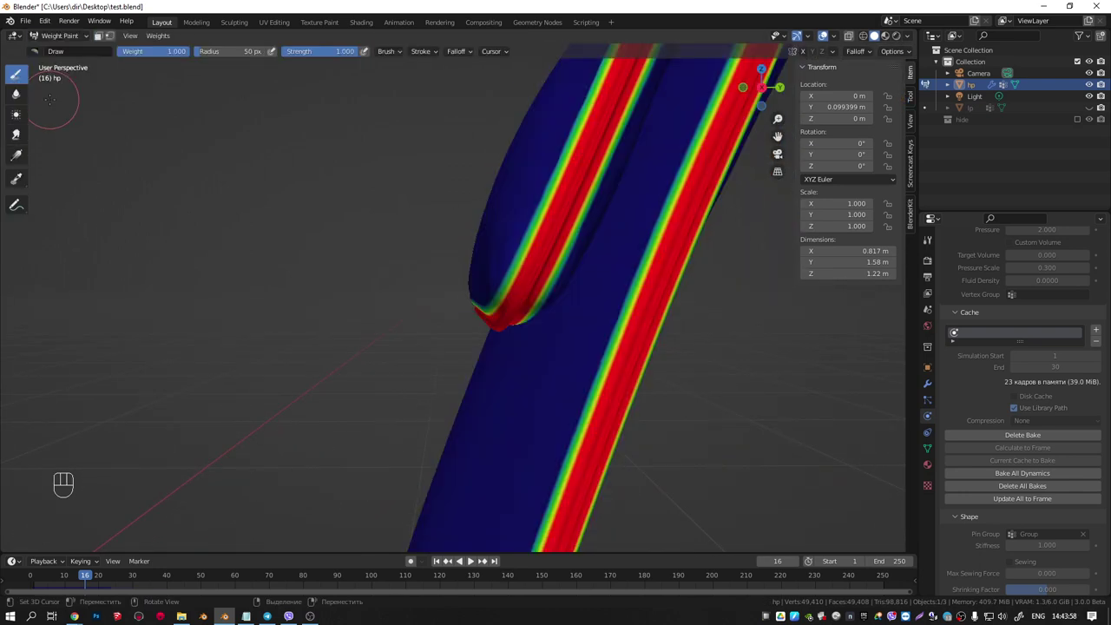
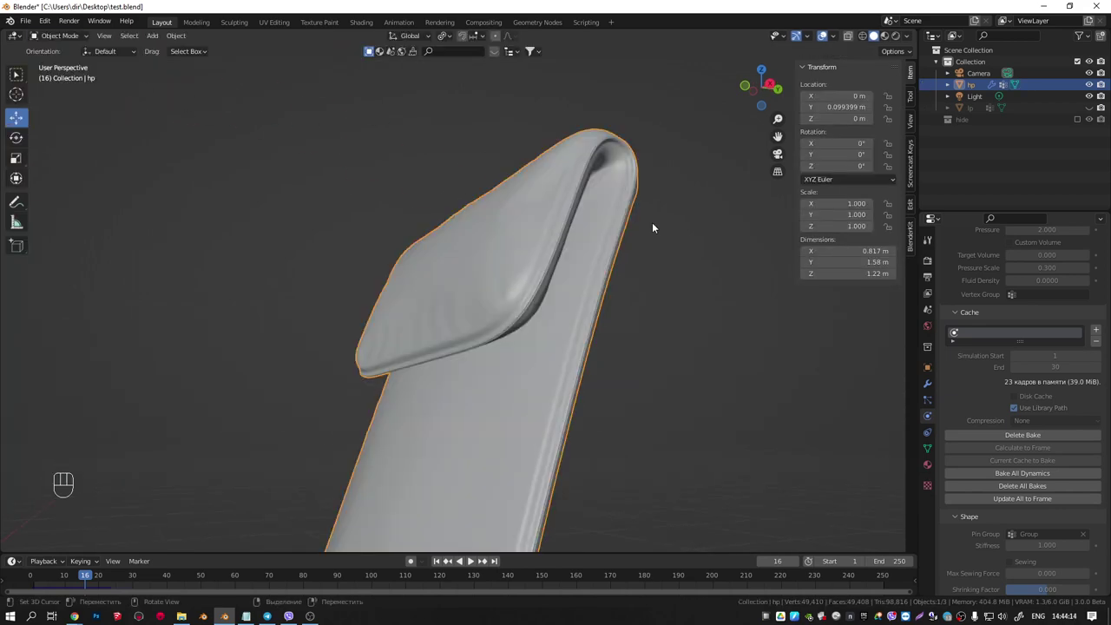
# Orbit the shell and check its profile from the front and right orthographic views
pyautogui.moveTo(662, 230); pyautogui.dragTo(702, 243)
pyautogui.moveTo(575, 294); pyautogui.dragTo(608, 212)
pyautogui.moveTo(571, 256); pyautogui.dragTo(574, 297)
pyautogui.moveTo(518, 286); pyautogui.dragTo(434, 257)
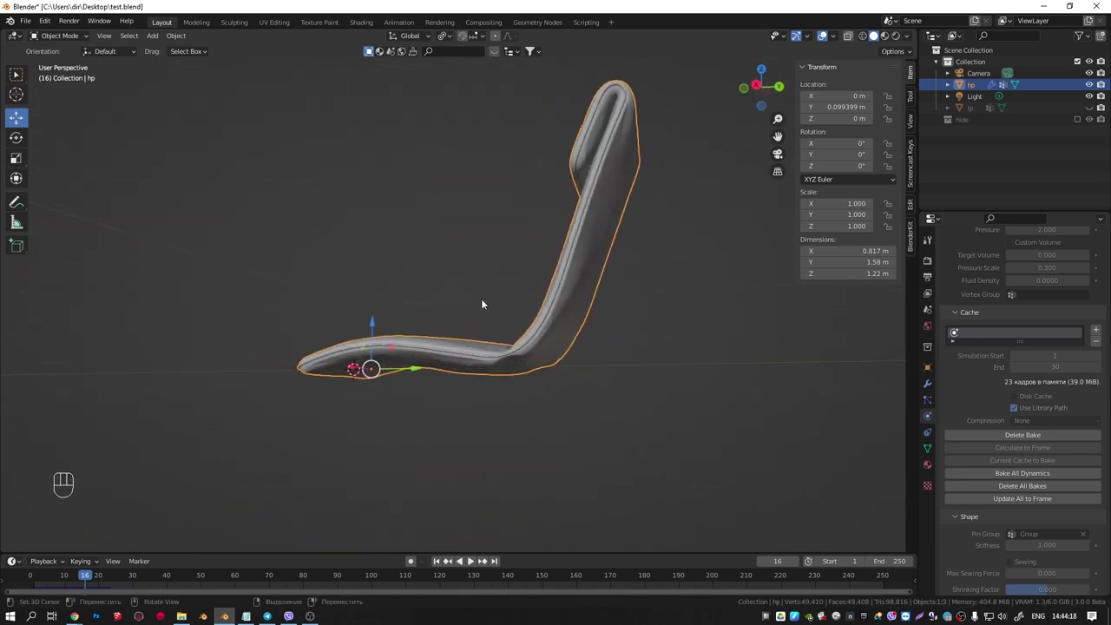
pyautogui.press('KP_1')
pyautogui.press('KP_3')
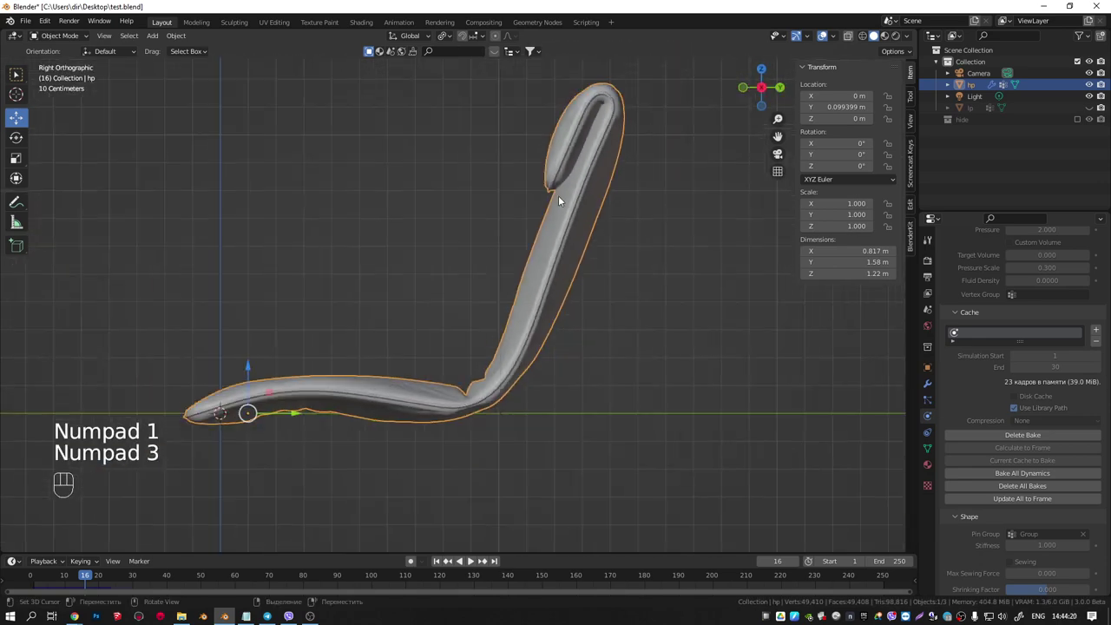
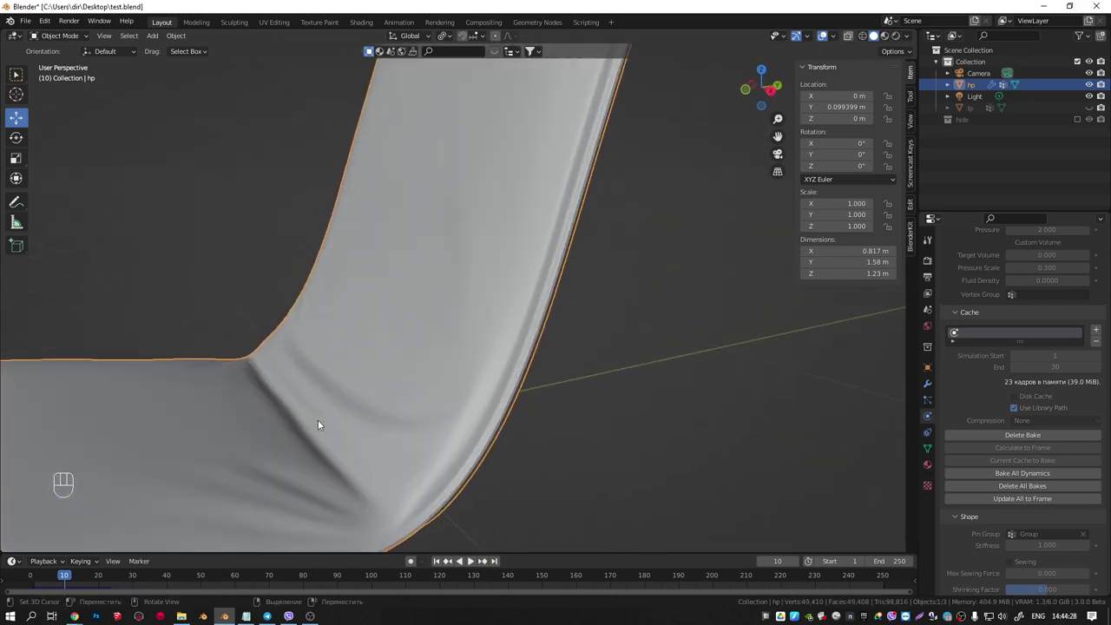
pyautogui.moveTo(311, 411); pyautogui.dragTo(325, 412)
pyautogui.press('KP_1')
pyautogui.press('KP_3')
# Orbit to inspect the inflated frame-10 shell, then bring up the Object menu
pyautogui.moveTo(405, 214); pyautogui.dragTo(414, 239)
pyautogui.moveTo(427, 241); pyautogui.dragTo(501, 243)
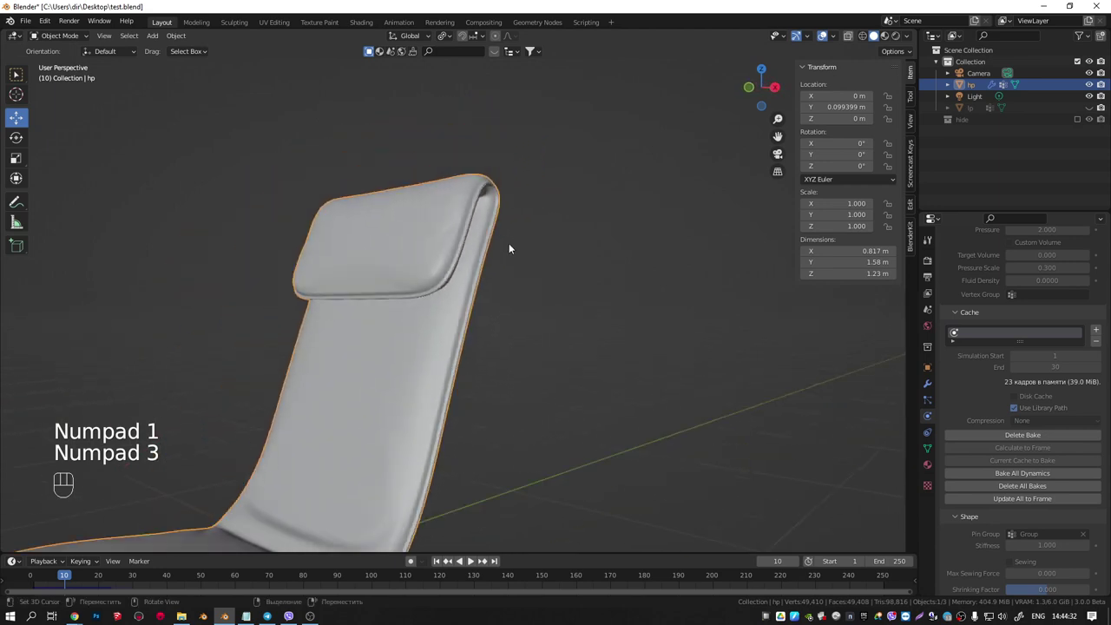
pyautogui.moveTo(468, 247); pyautogui.dragTo(527, 258)
pyautogui.moveTo(440, 298); pyautogui.dragTo(530, 217)
pyautogui.moveTo(572, 280); pyautogui.dragTo(464, 303)
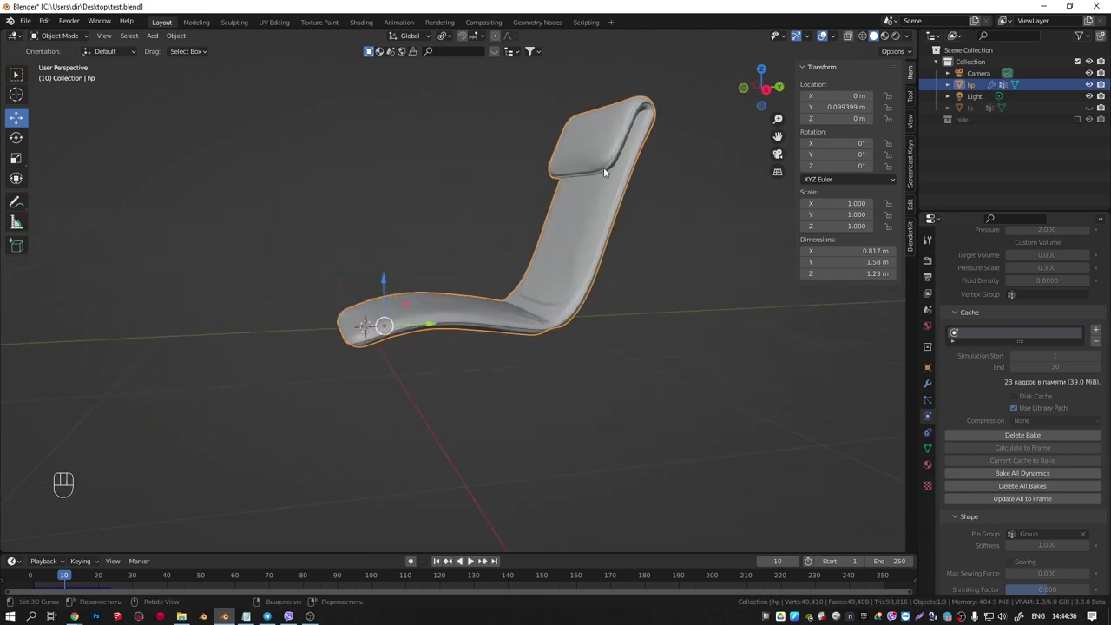
pyautogui.moveTo(534, 203); pyautogui.dragTo(523, 205)
pyautogui.moveTo(617, 171); pyautogui.dragTo(535, 265)
pyautogui.middleClick(527, 248)
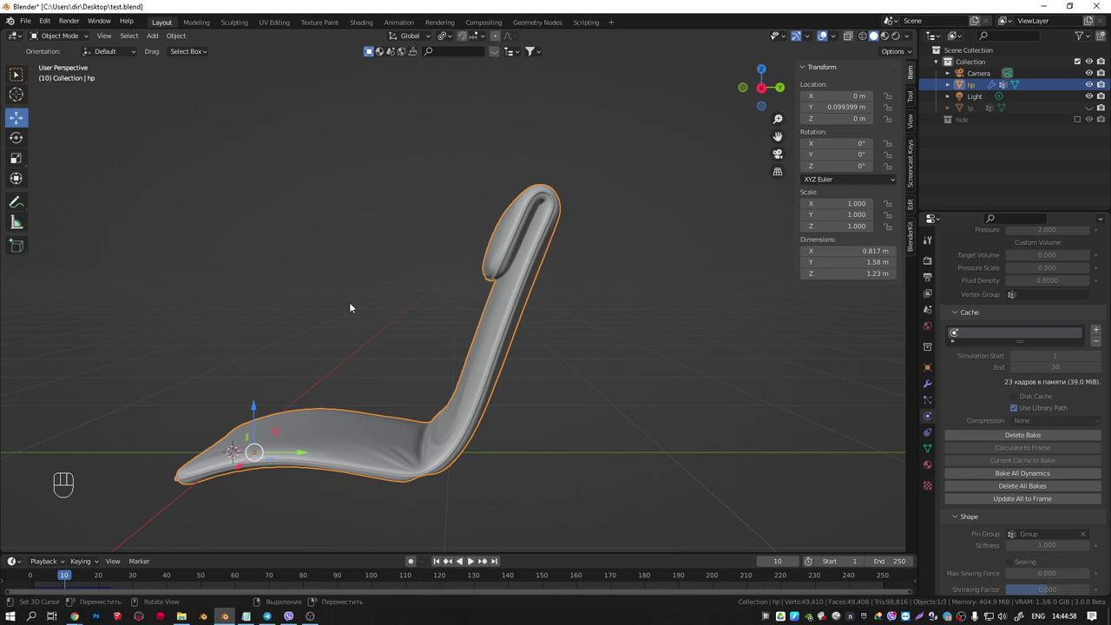
pyautogui.moveTo(438, 299); pyautogui.dragTo(479, 292)
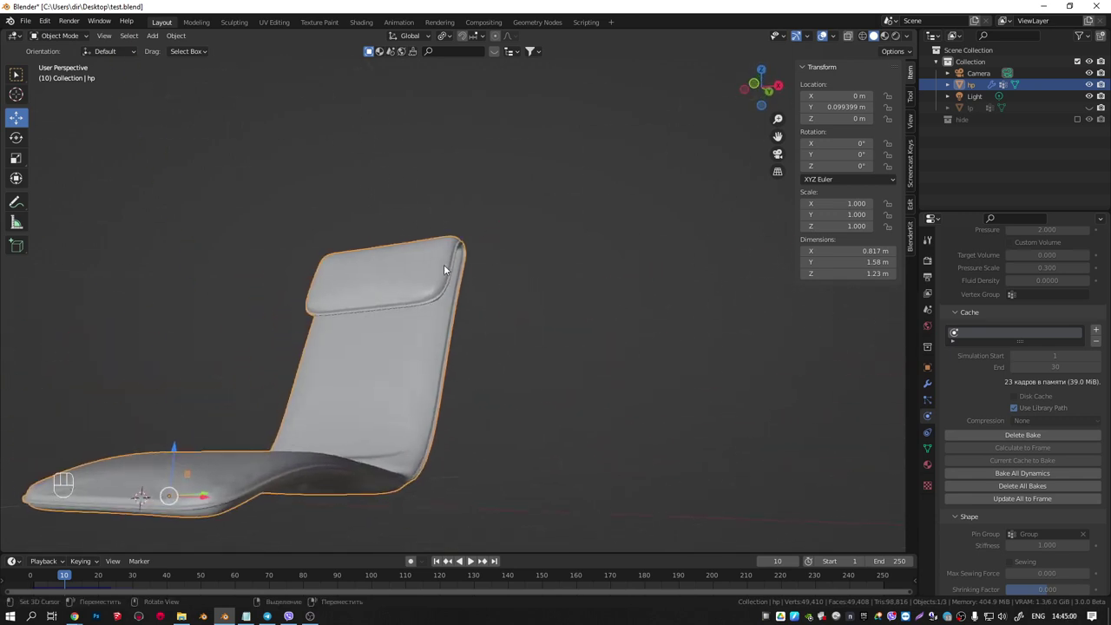
pyautogui.moveTo(180, 40); pyautogui.dragTo(306, 367)
# Adjust the view of the wrinkled hp shell ahead of keeping its frame-10 shape as mesh
pyautogui.middleClick(370, 367)
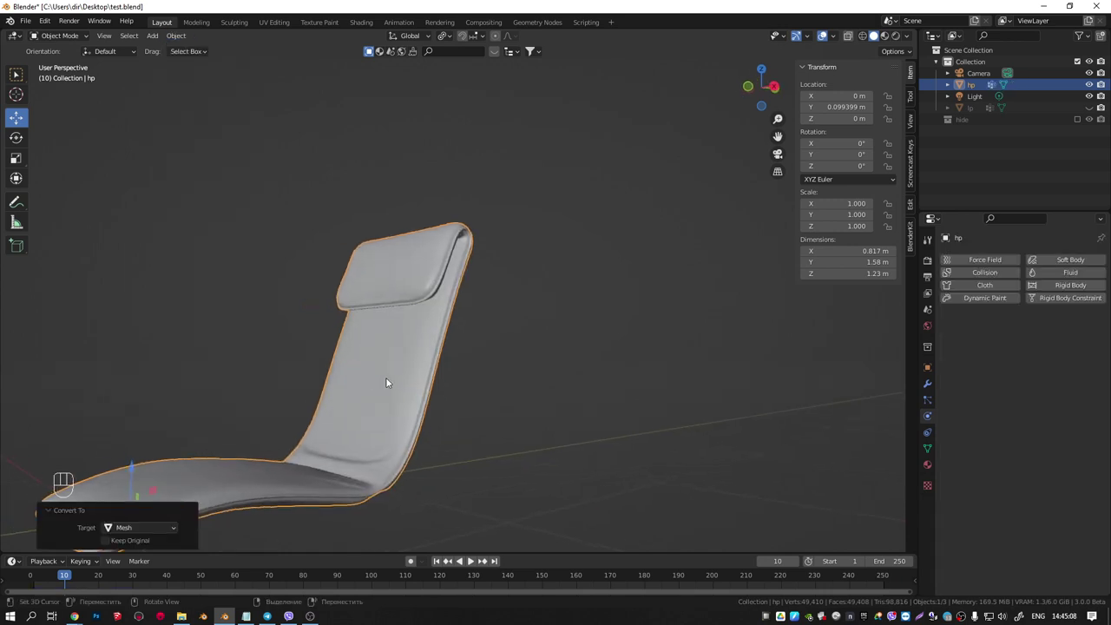
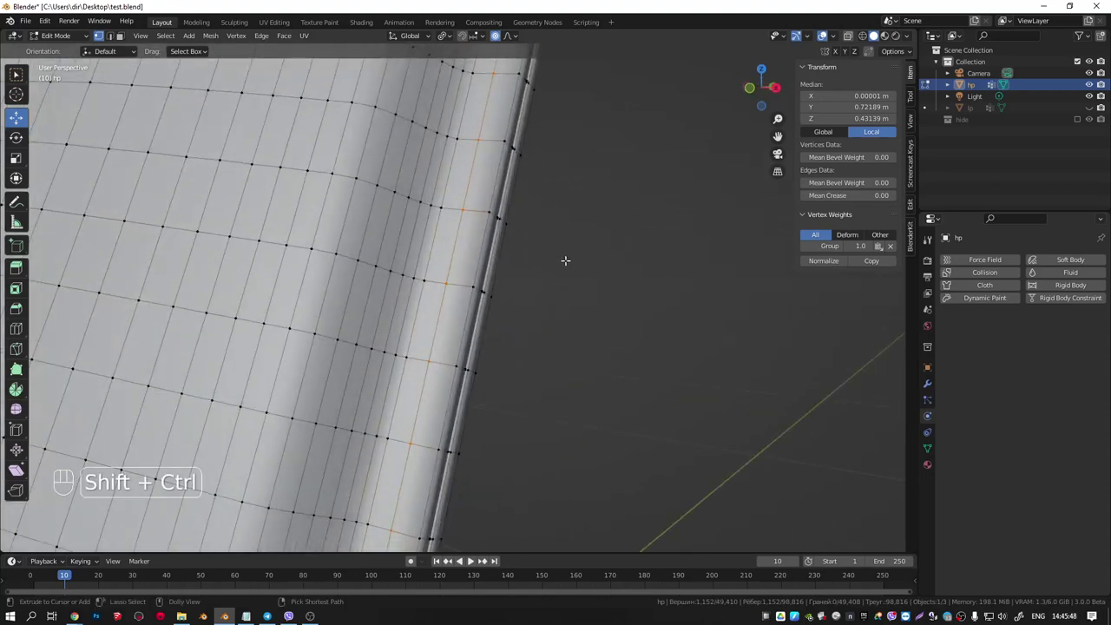
# Bevel the seam vertices into diamonds, fatten the stitch faces outward, and bring up Merge for them
pyautogui.press('ctrl+shift+b')
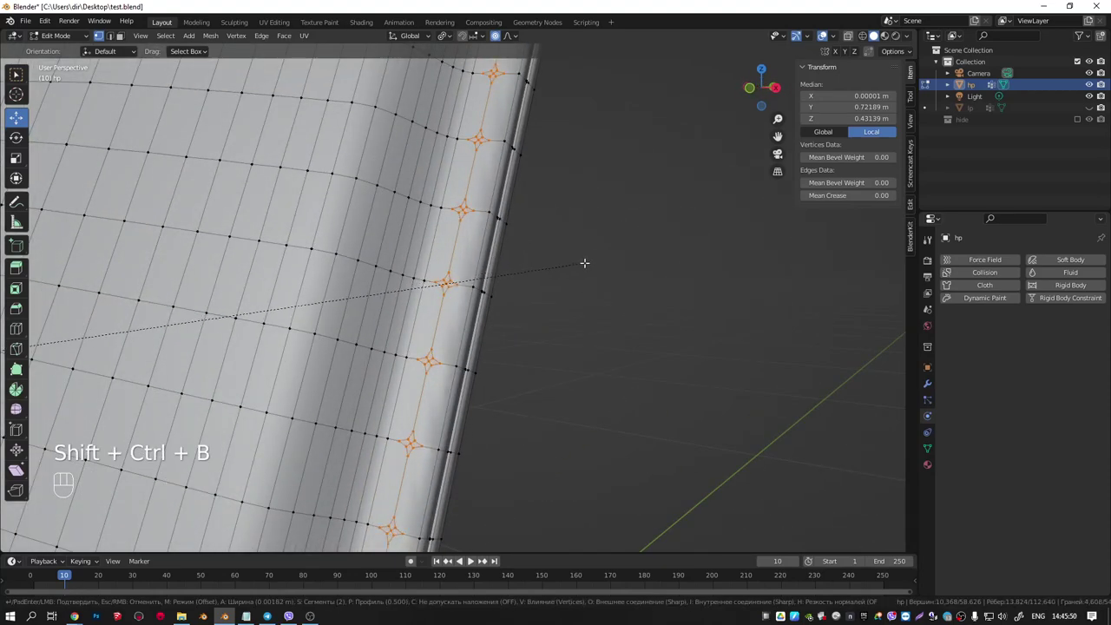
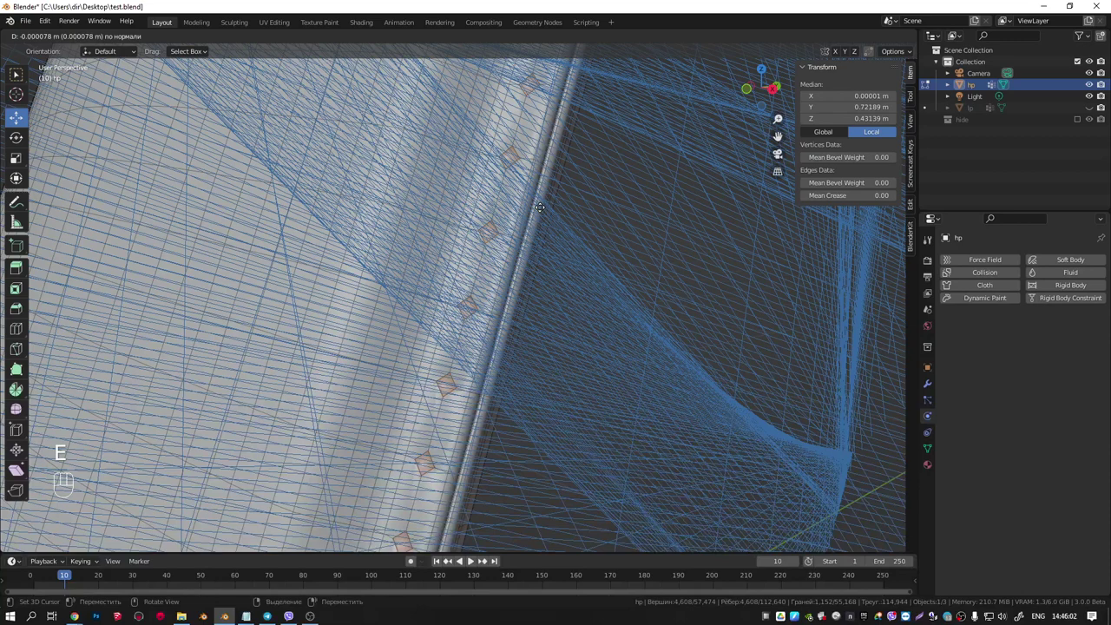
pyautogui.press('alt+s')
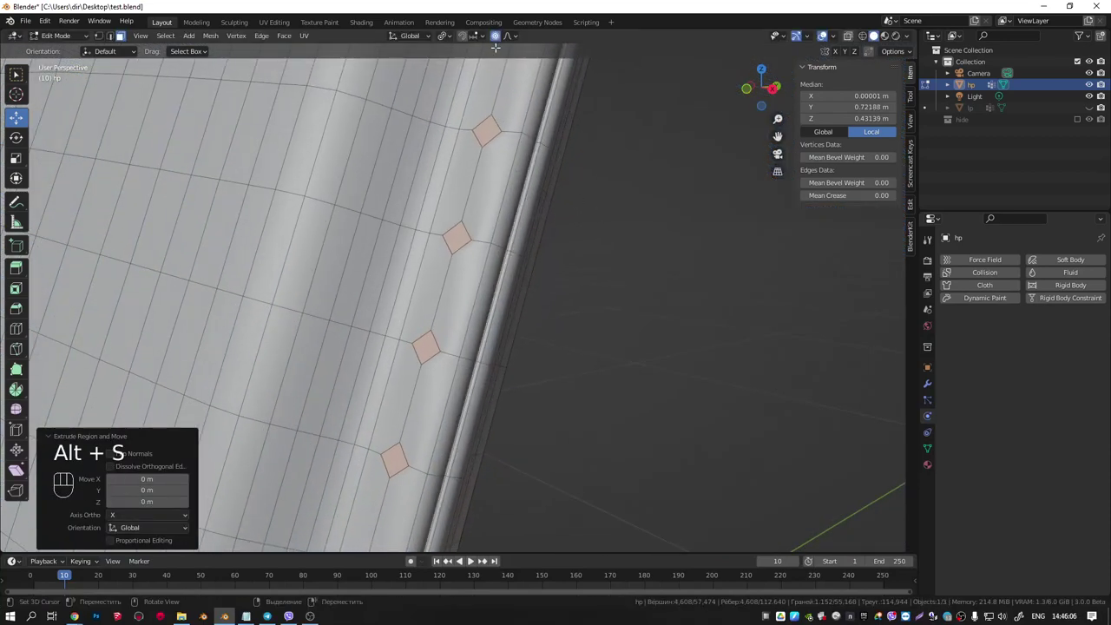
pyautogui.click(500, 38)
pyautogui.press('alt+s')
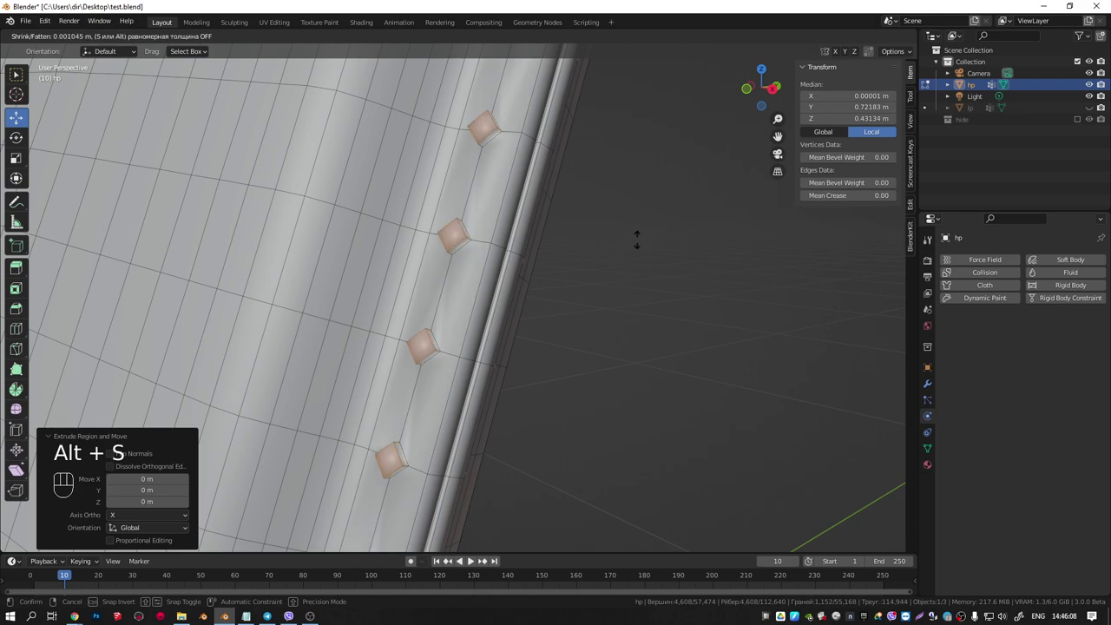
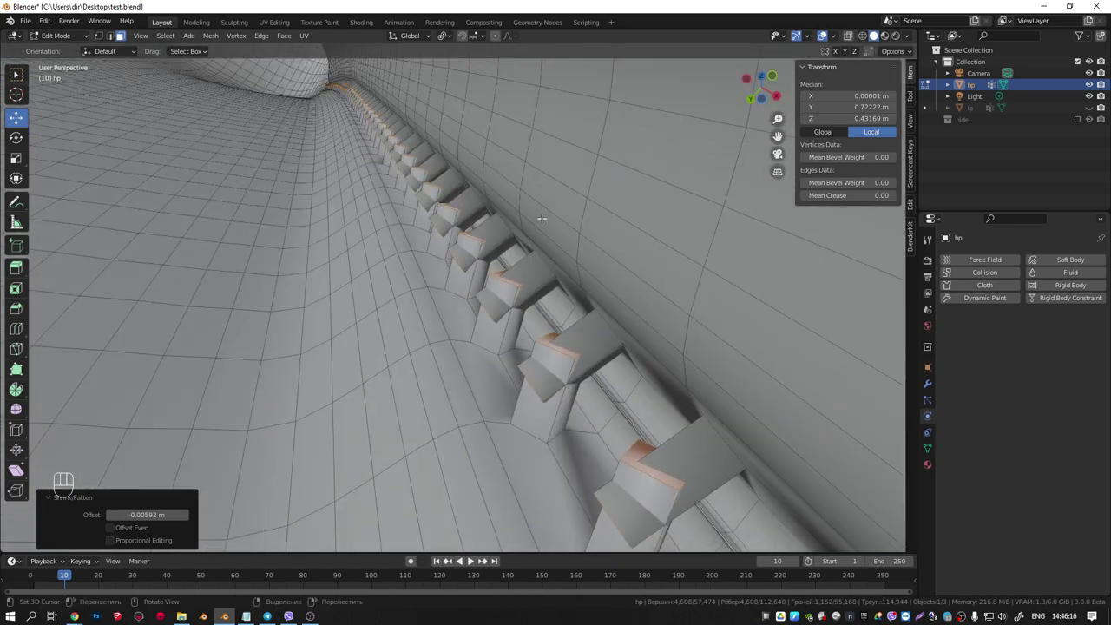
pyautogui.press('m')
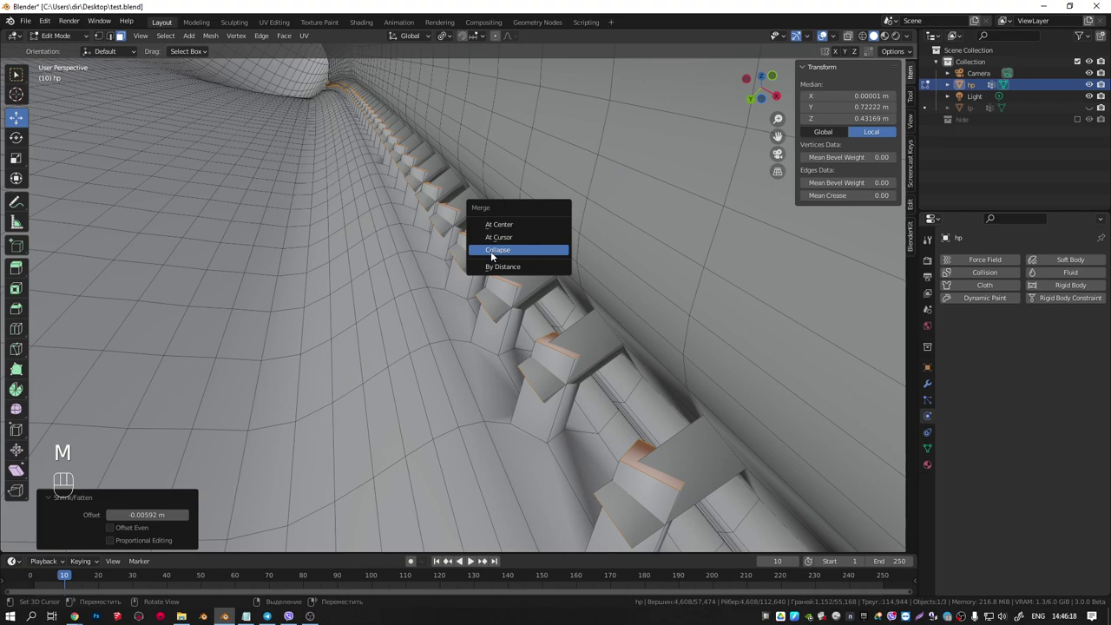
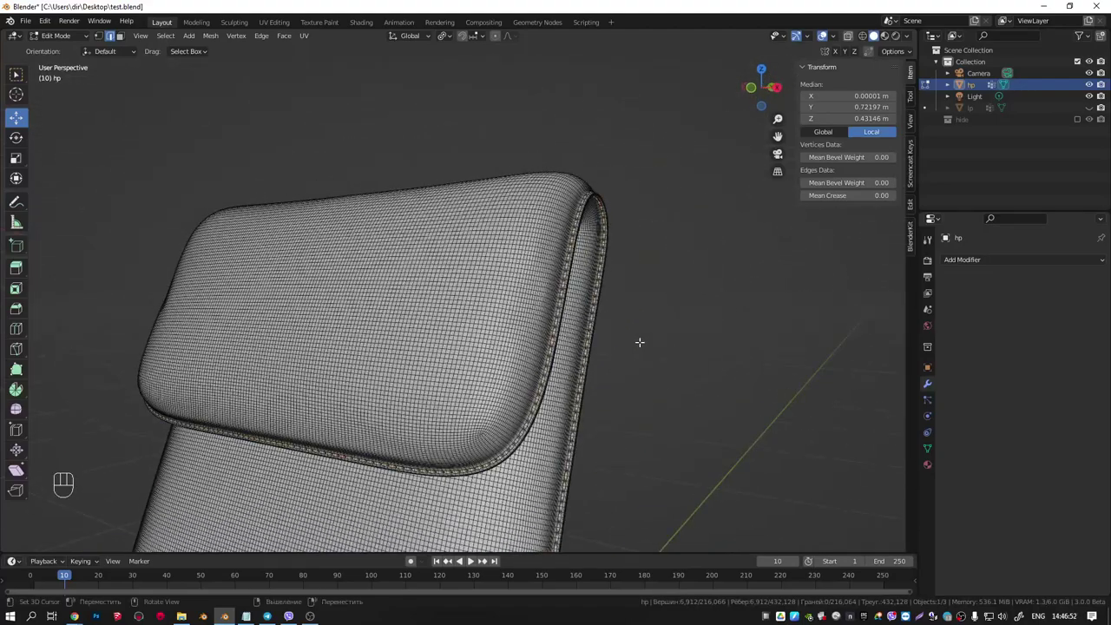
# Duplicate the stitch geometry and separate it by Selection into its own object
pyautogui.press('shift+d')
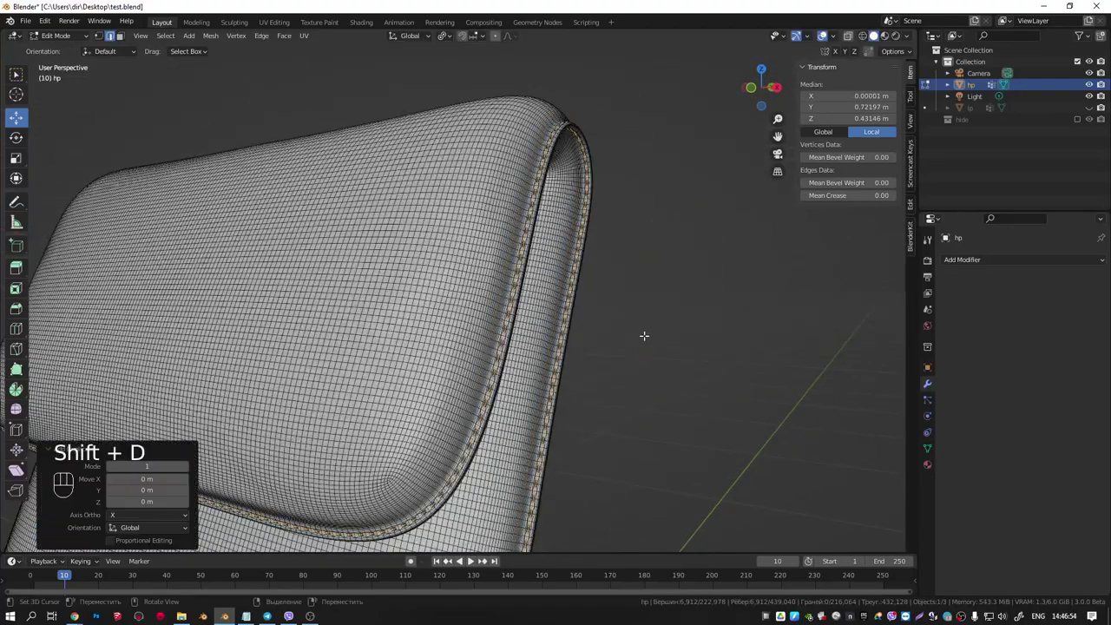
pyautogui.press('p')
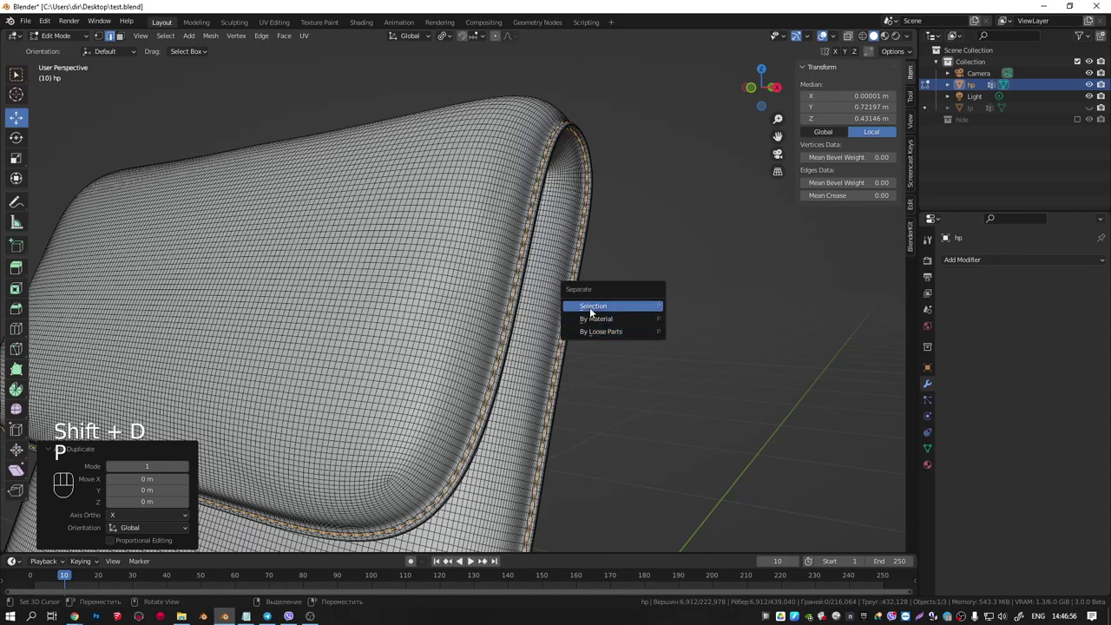
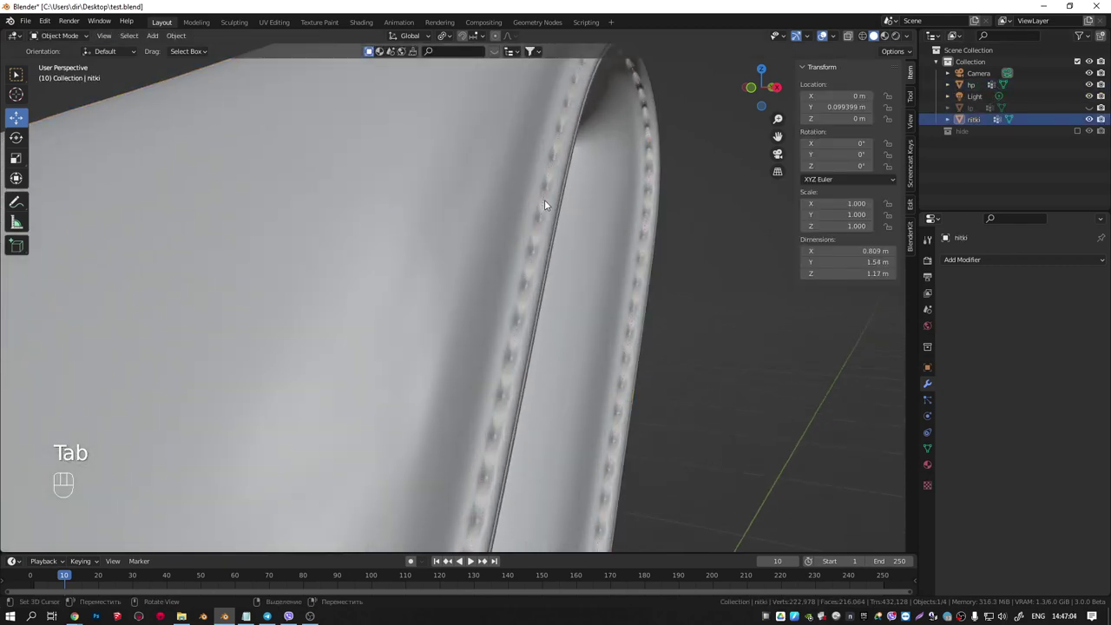
# Convert nitki to a curve with 0.002 m bevel depth and resolution 1
pyautogui.press('w')
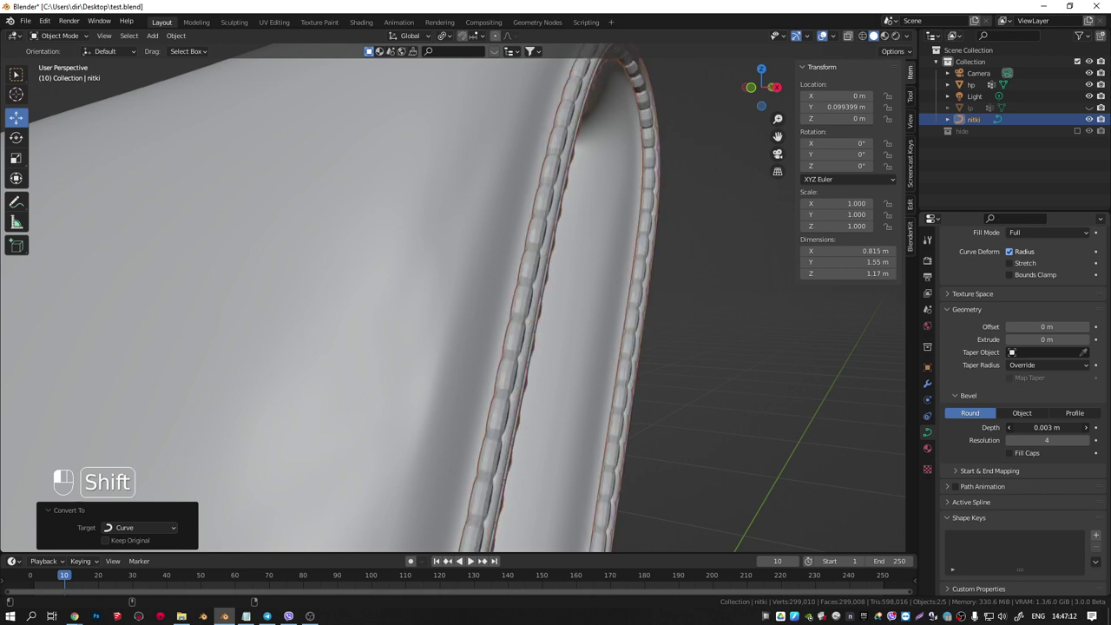
pyautogui.click(1011, 442)
pyautogui.middleClick(617, 327)
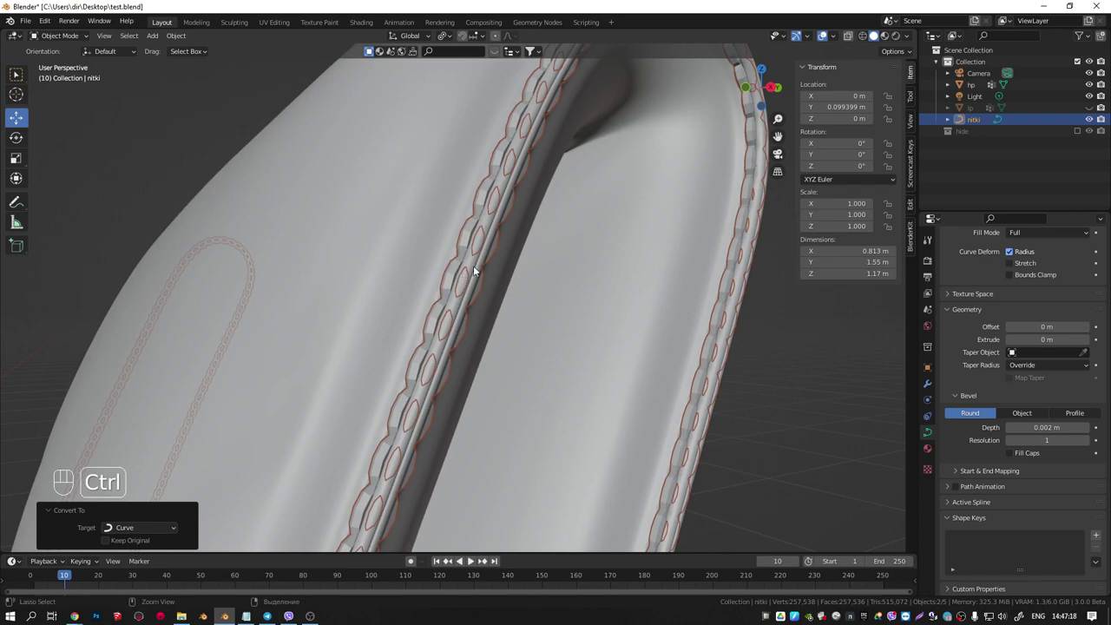
pyautogui.press('ctrl+1')
# Inspect the threaded seam, then select the hp shell and enter Edit Mode
pyautogui.moveTo(470, 270); pyautogui.dragTo(510, 279)
pyautogui.press('q')
pyautogui.moveTo(434, 308); pyautogui.dragTo(432, 304)
pyautogui.moveTo(460, 258); pyautogui.dragTo(433, 256)
pyautogui.click(424, 262)
pyautogui.press('Tab')
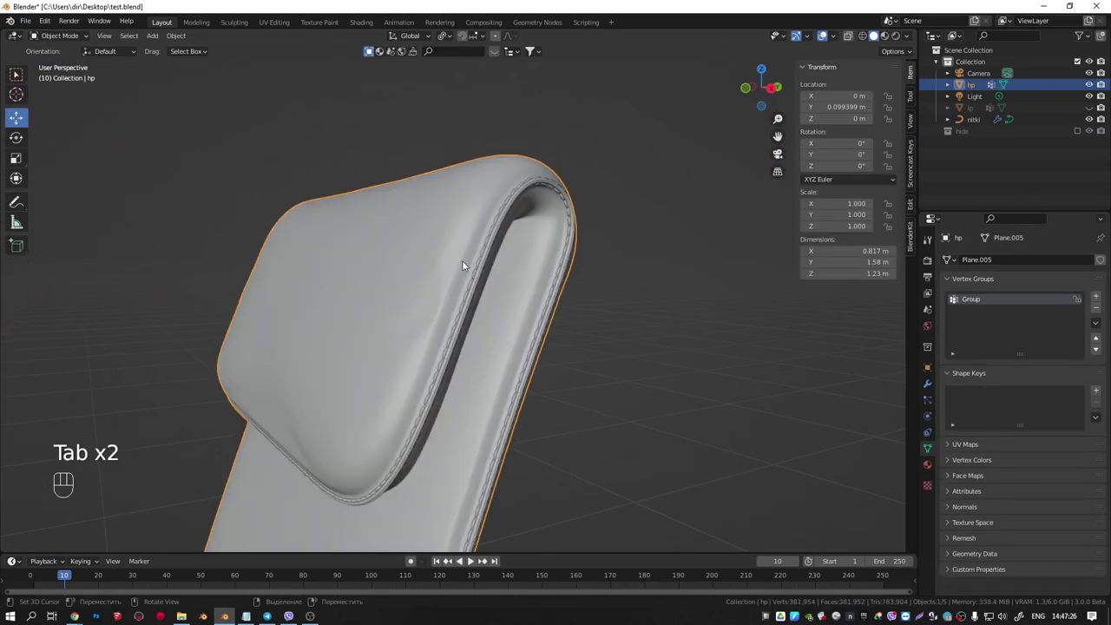